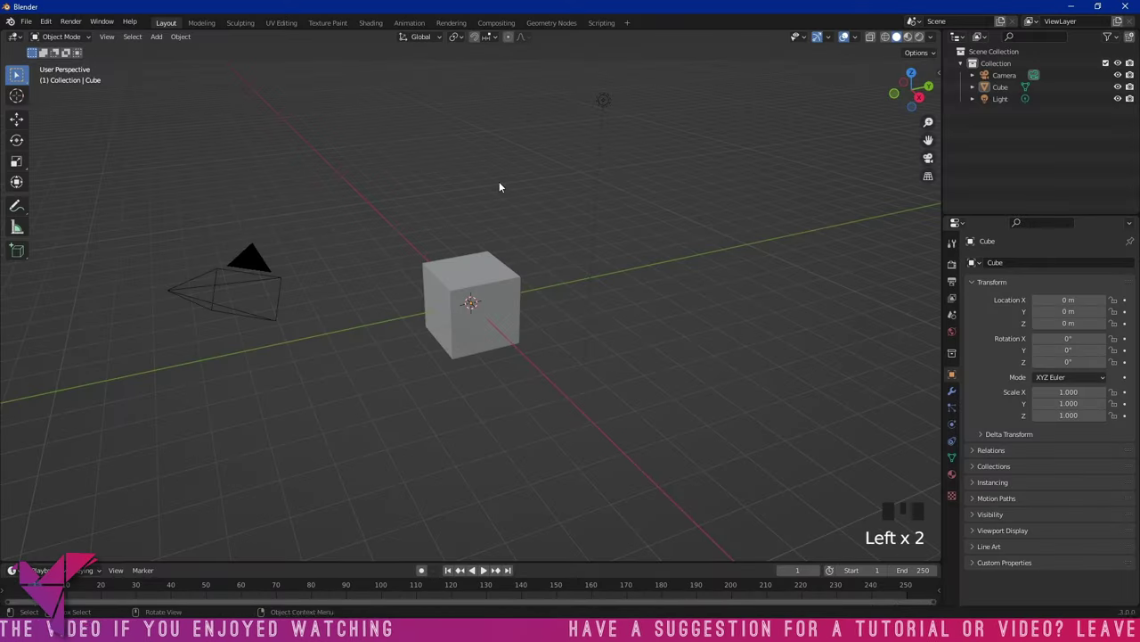
Start from a fresh default scene and select the cube in the viewport
key("ctrl+o")
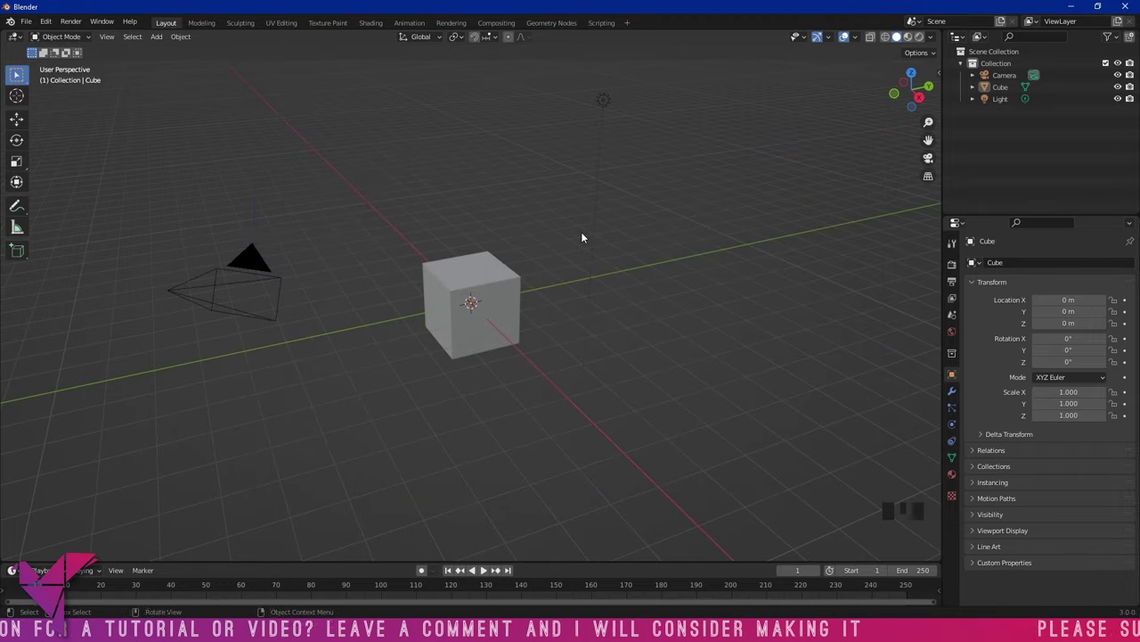
key("ctrl+s")
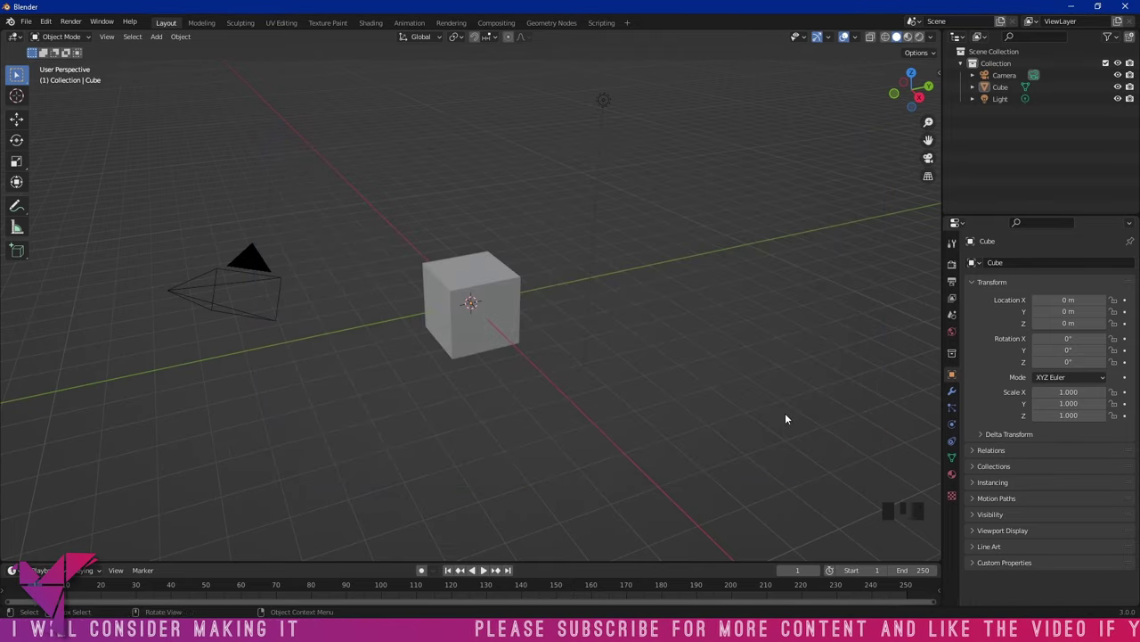
key("ctrl+n")
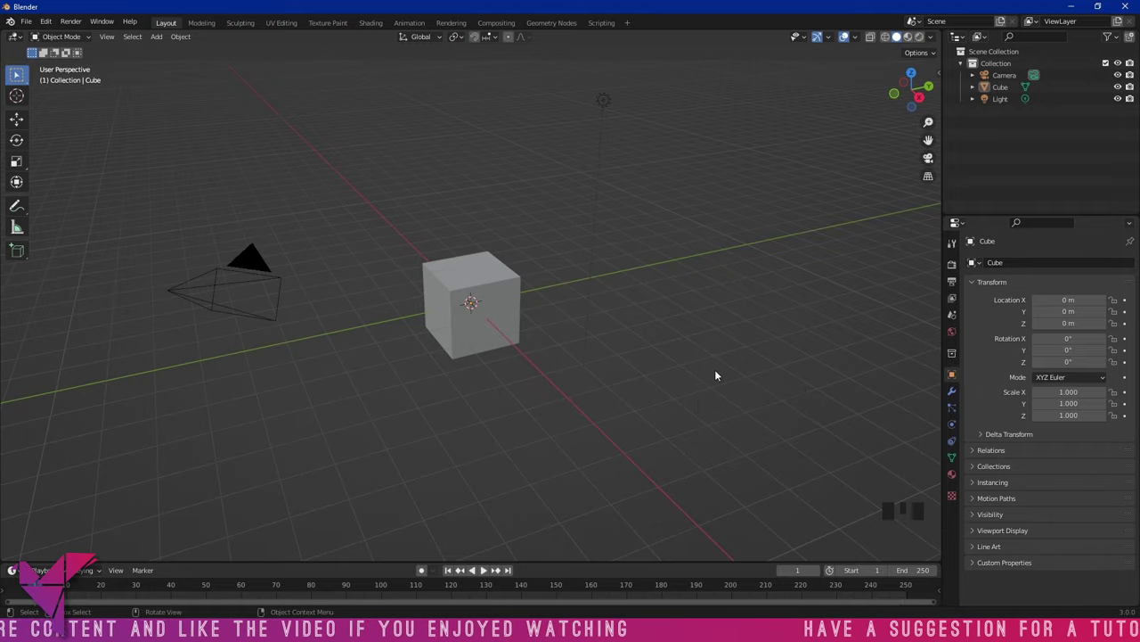
left_click(480, 280)
Trial-scale the cube about fivefold, then undo it back to its original size at the origin
key("s")
key("ctrl+z")
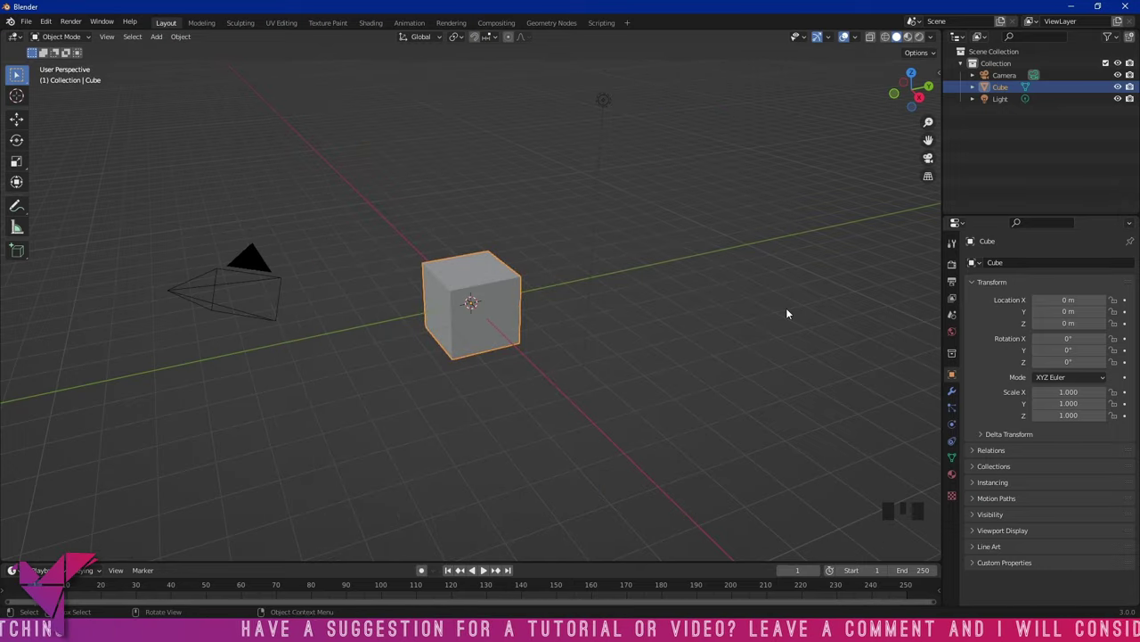
key("ctrl+shift+z")
scroll("down", 3)
left_click_drag(693, 311, 692, 300)
key("ctrl+z")
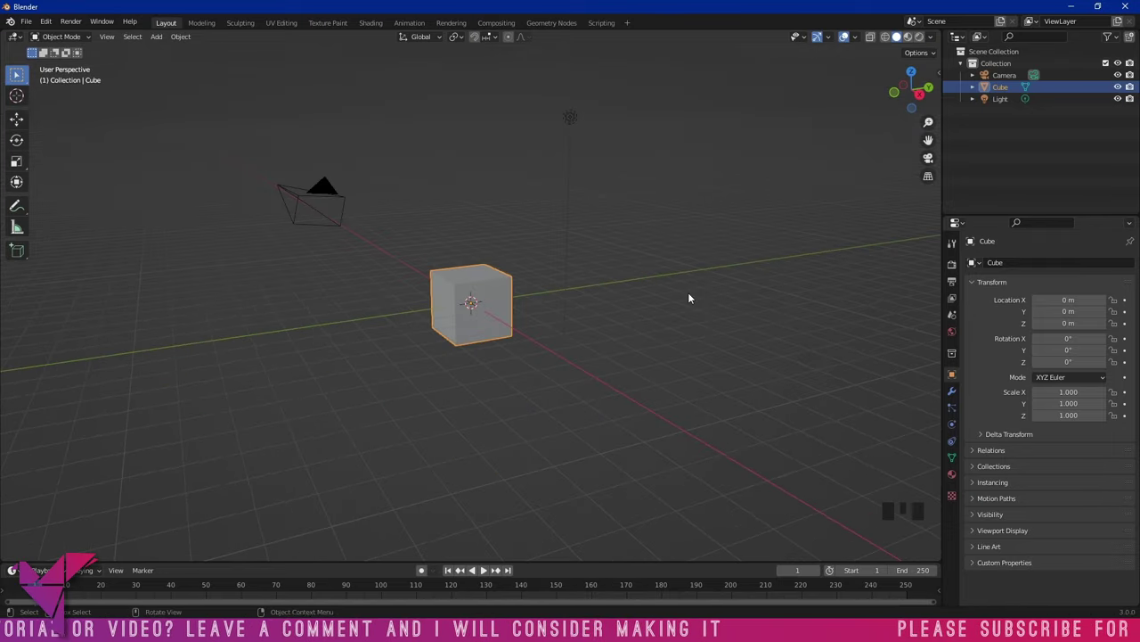
key("ctrl+q")
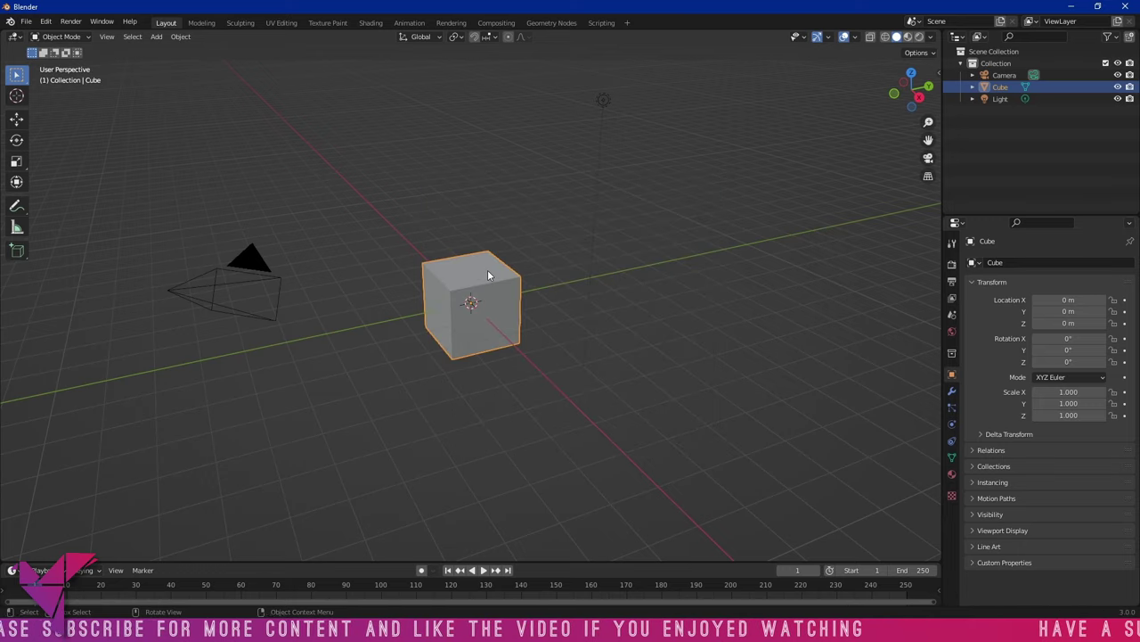
Delete the selected cube with X and bring it back, selecting it again
left_click(491, 269)
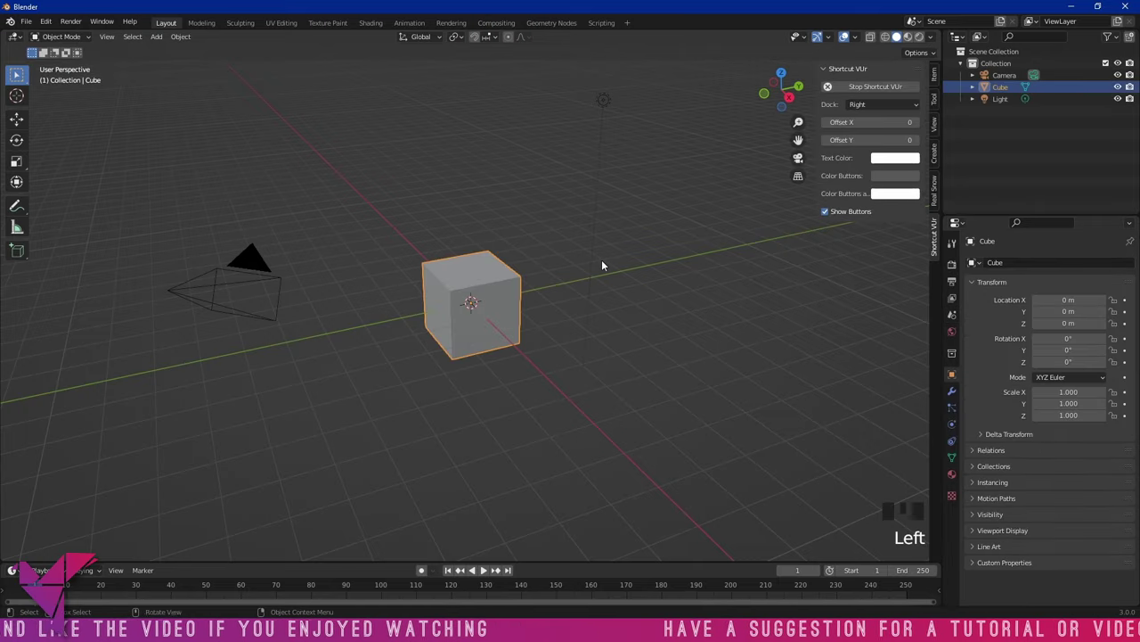
key("x")
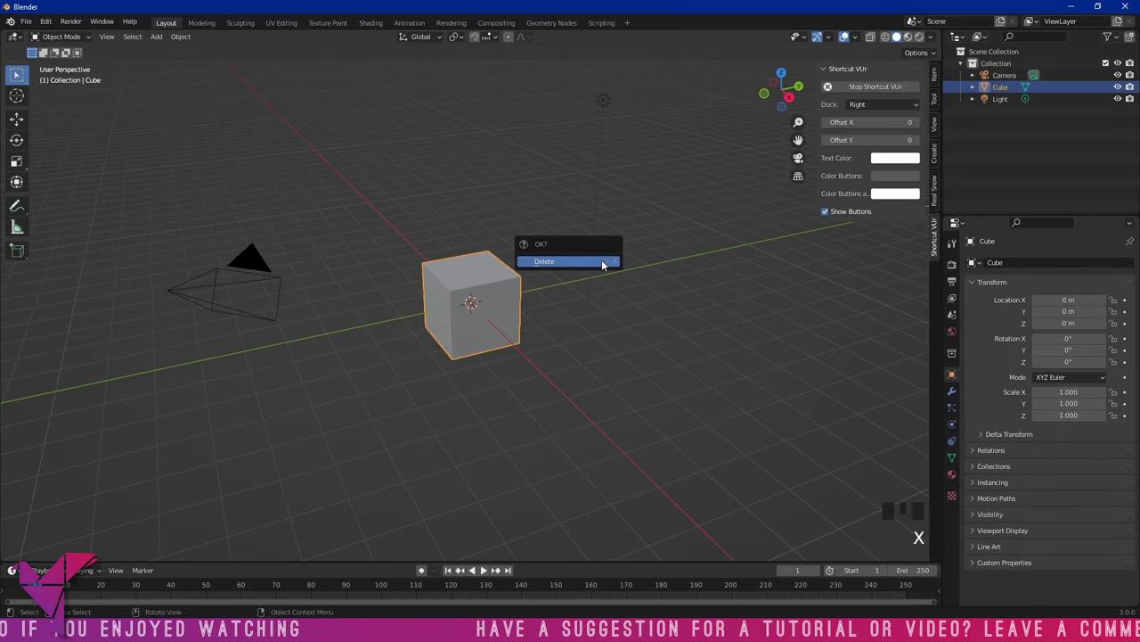
left_click_drag(680, 307, 496, 278)
left_click(496, 278)
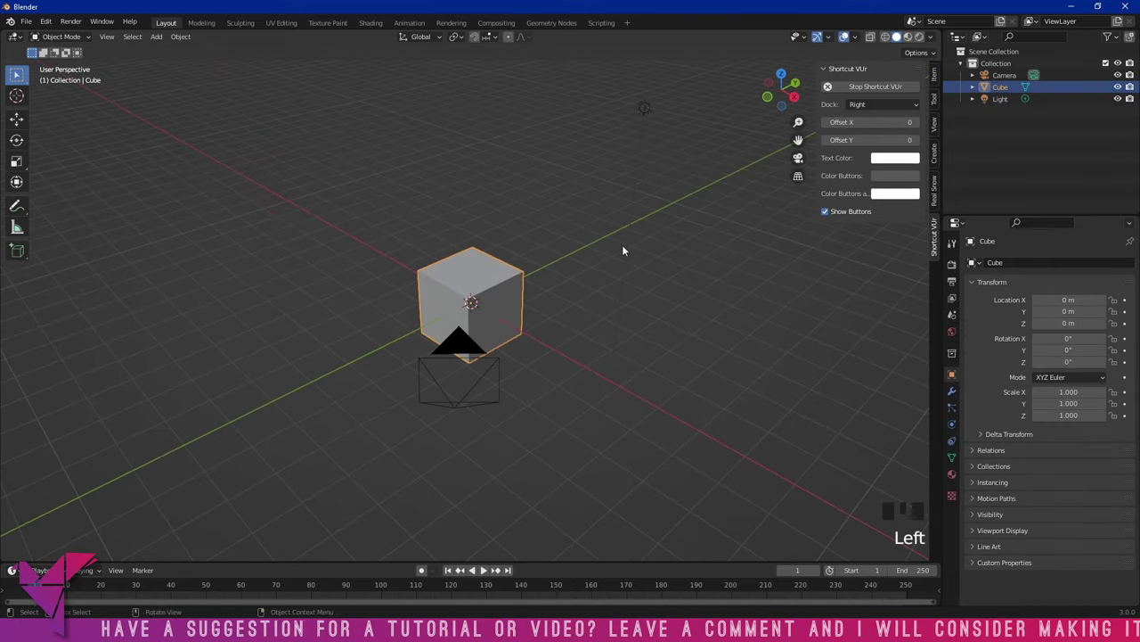
Select all, deselect all, then select only the cube and invert the selection with Ctrl+I
key("a")
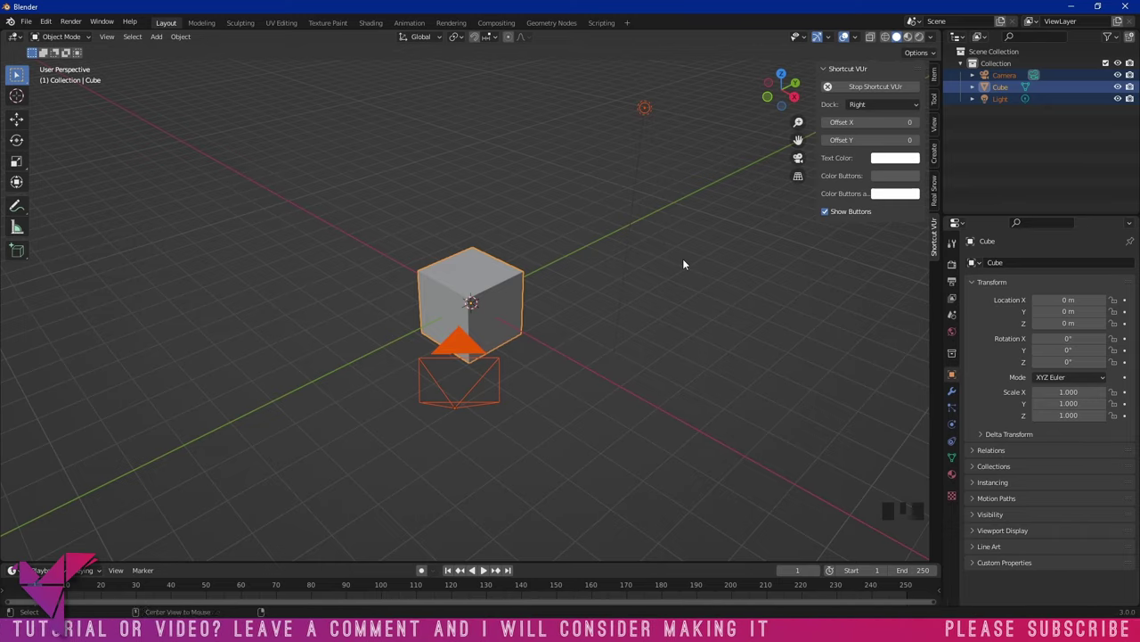
key("alt+a")
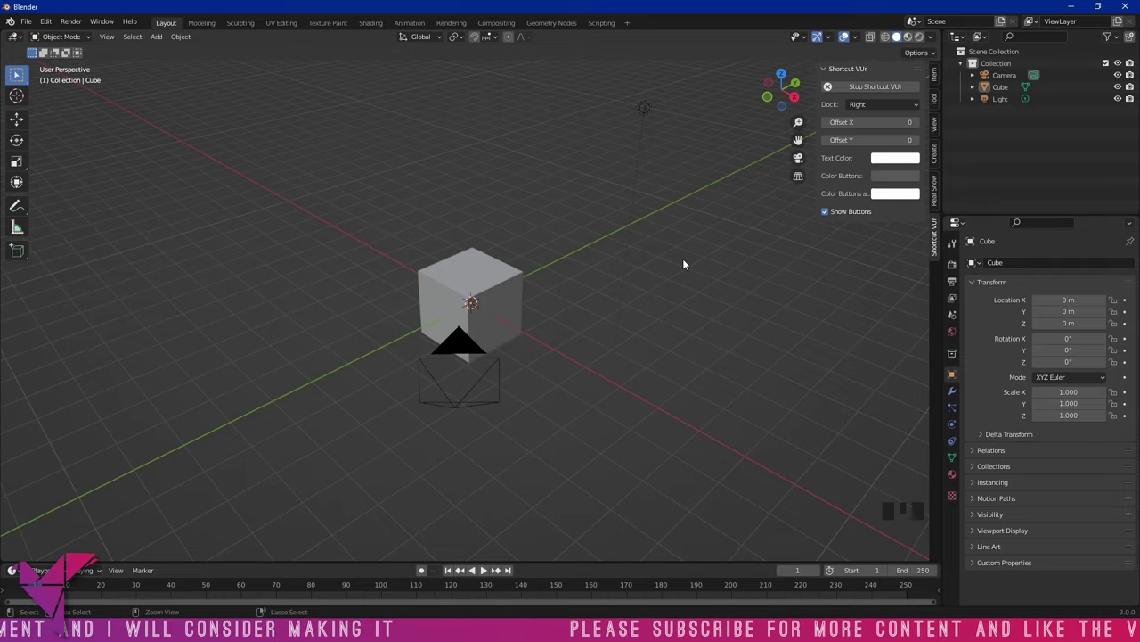
key("ctrl+i")
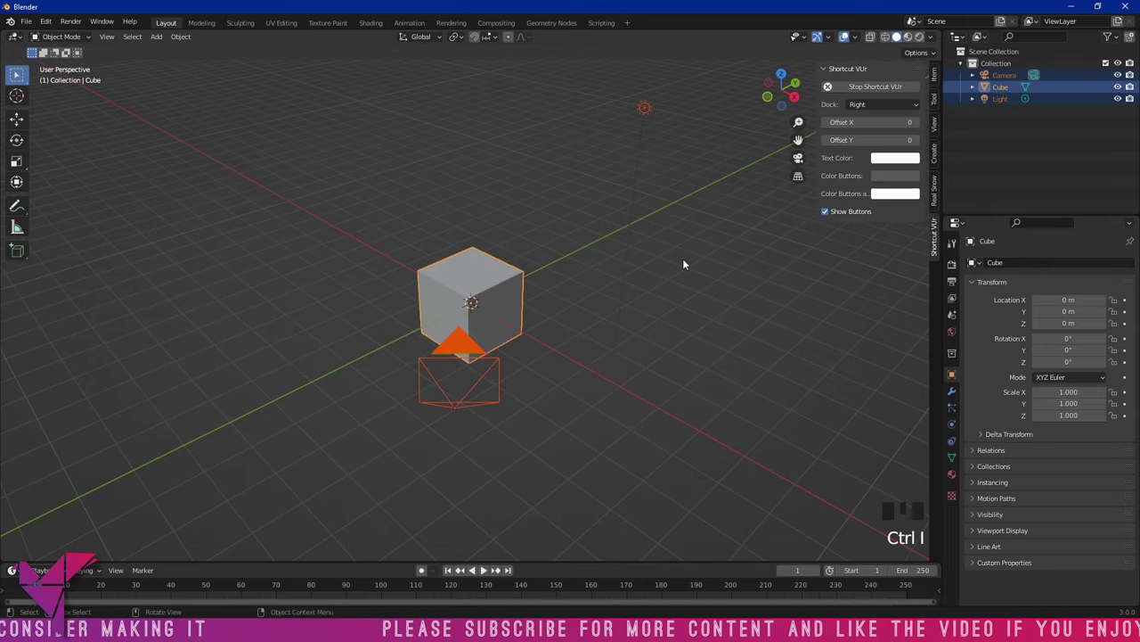
left_click(503, 276)
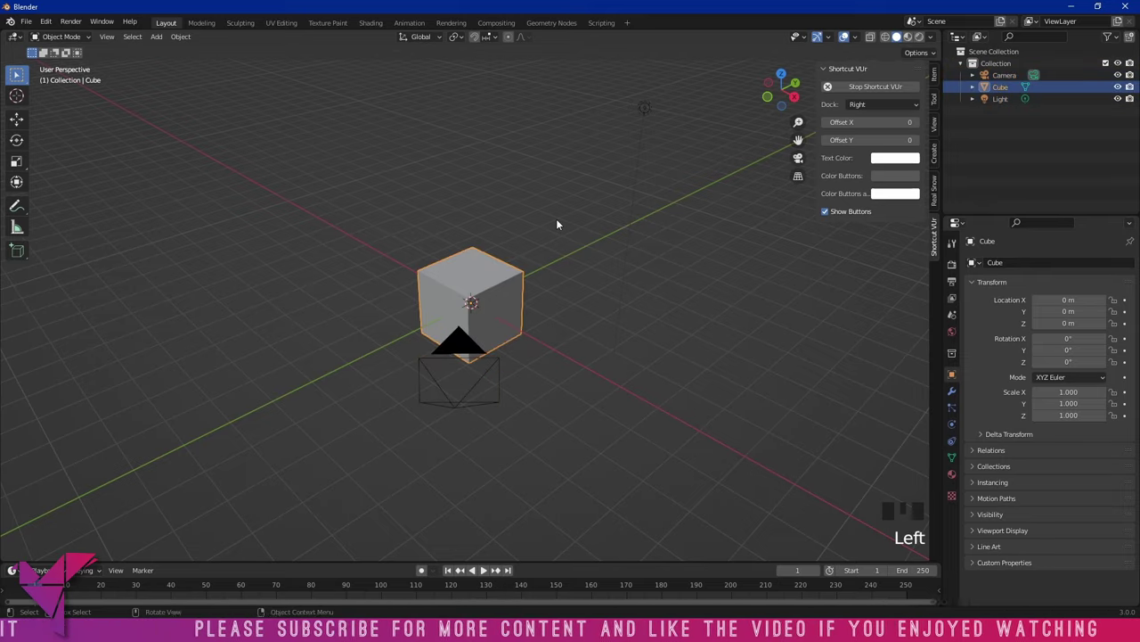
key("ctrl+i")
left_click_drag(574, 188, 510, 232)
scroll("up", 3)
scroll("down", 3)
scroll("down", 3)
left_click_drag(511, 232, 498, 225)
scroll("up", 3)
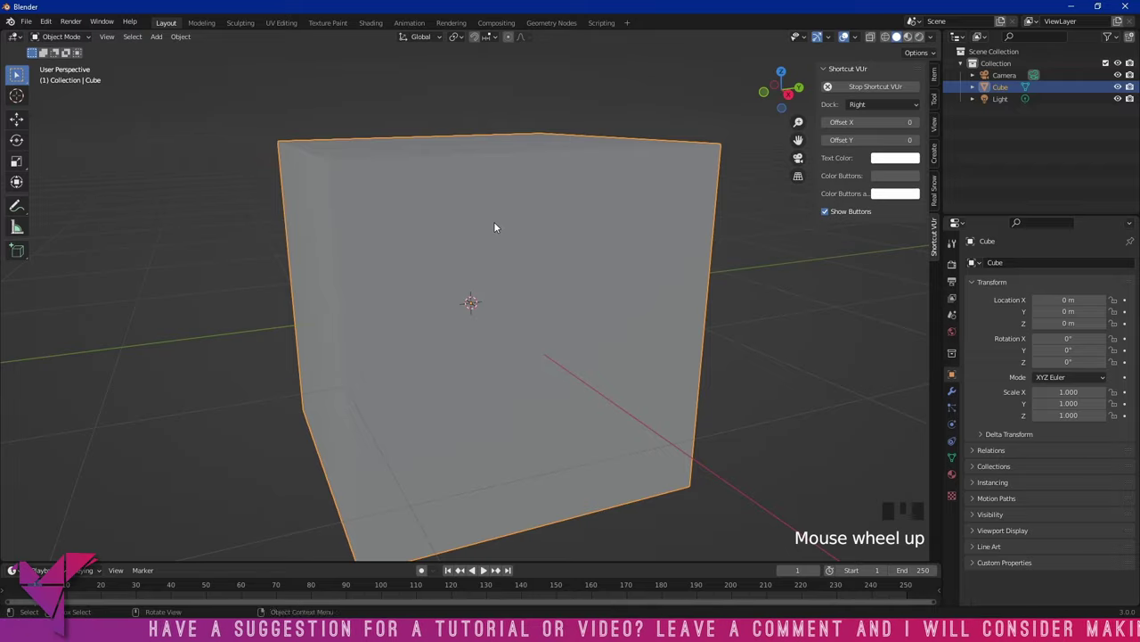
left_click(498, 225)
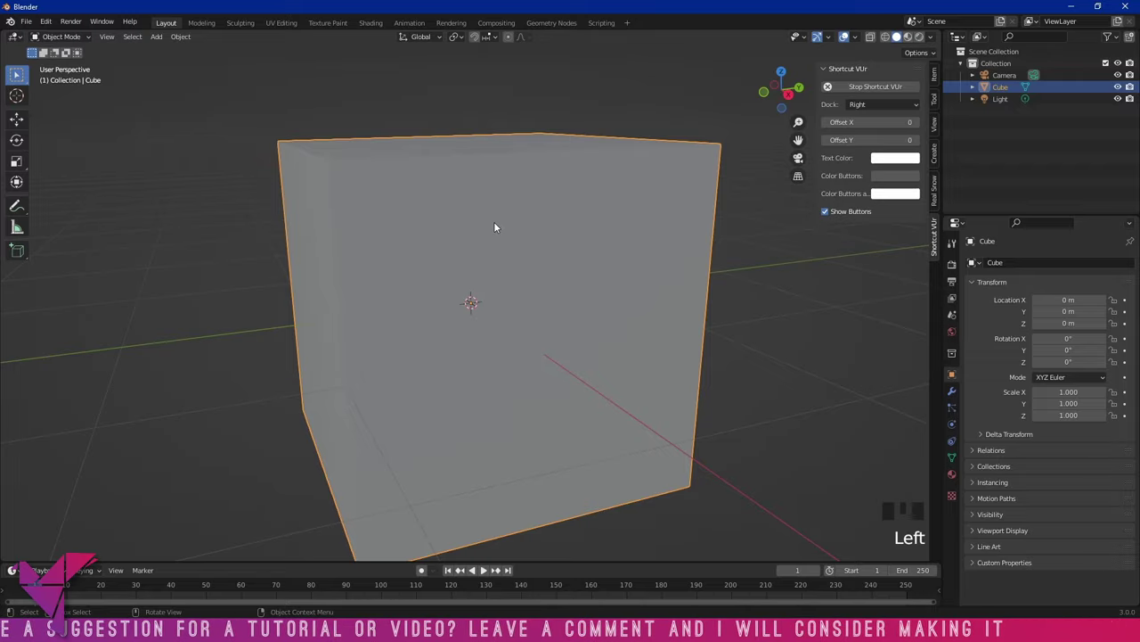
key("h")
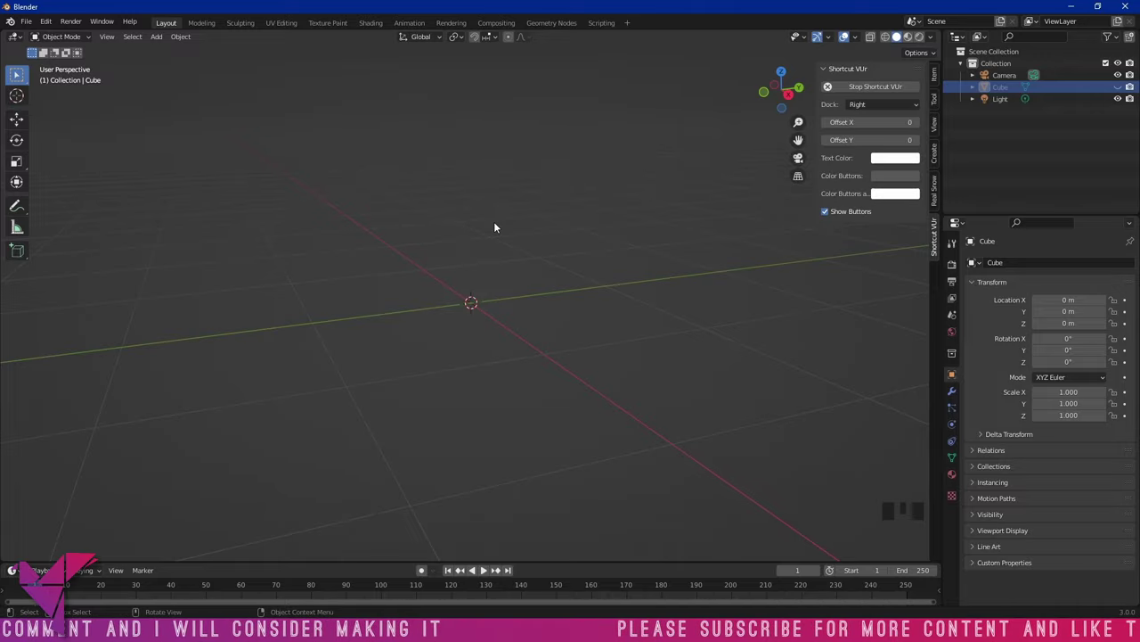
key("alt+h")
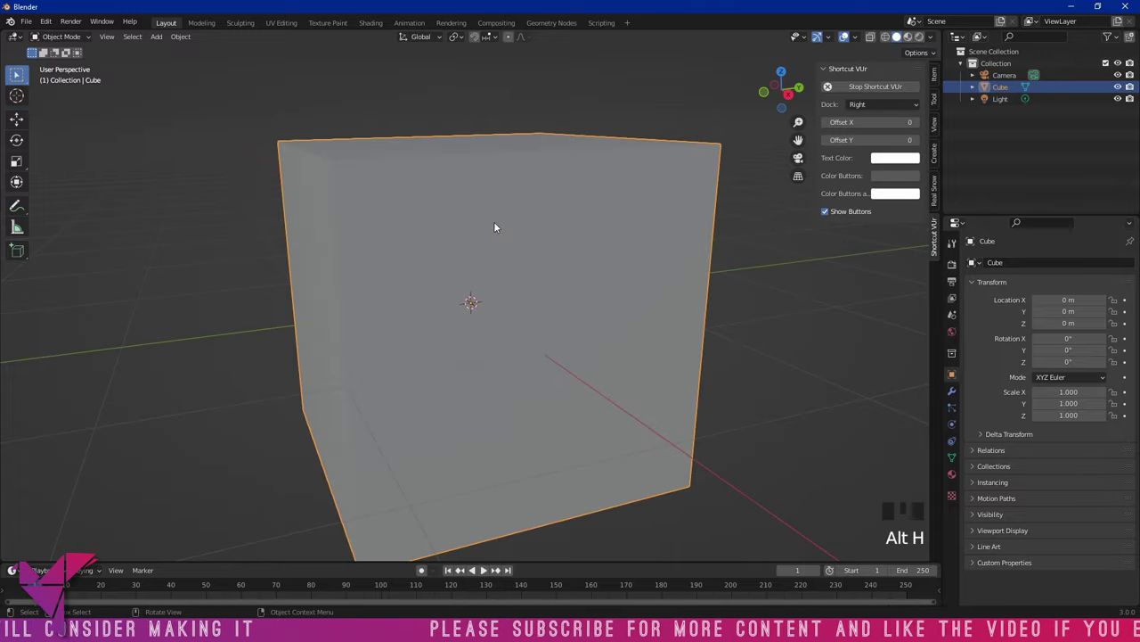
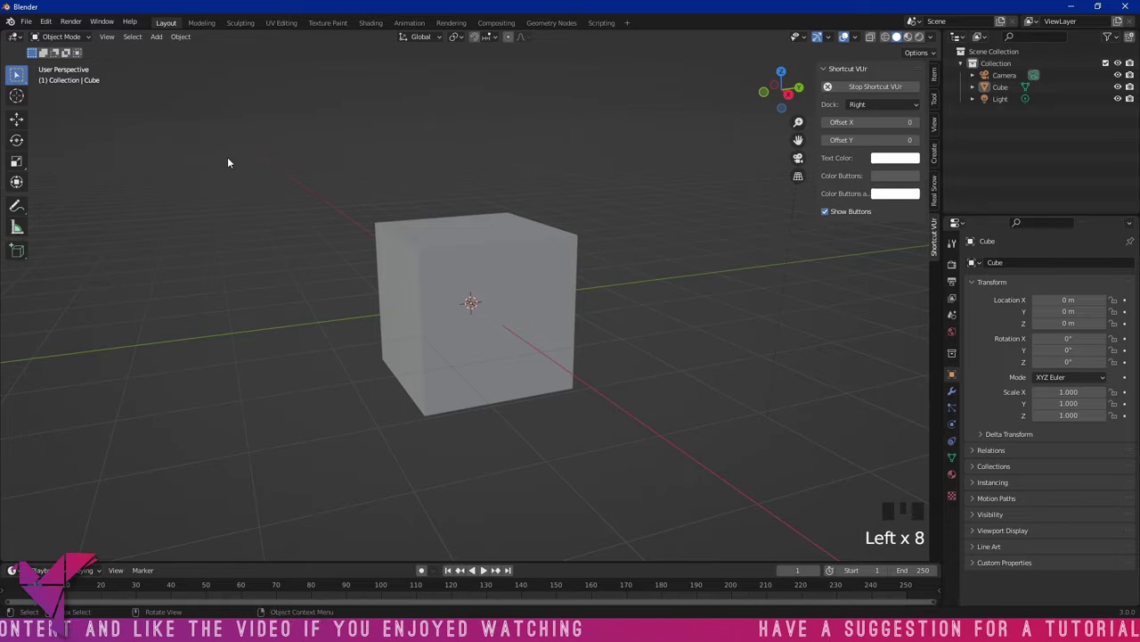
Toggle the viewport toolbar (T) and sidebar (N) on and off
key("t")
key("t")
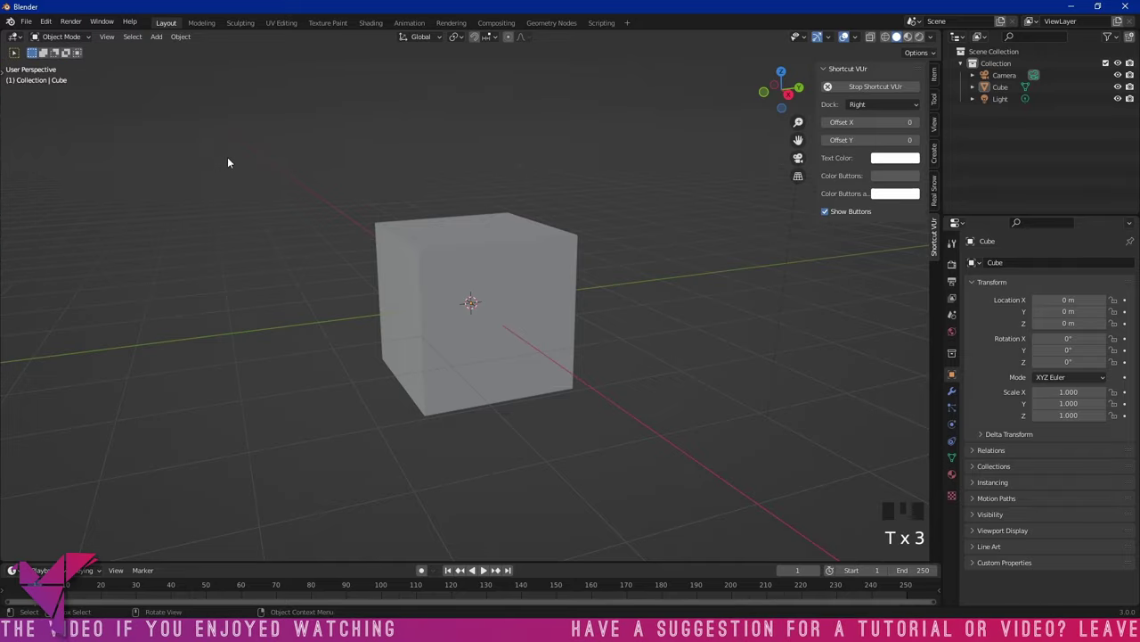
key("t")
key("t")
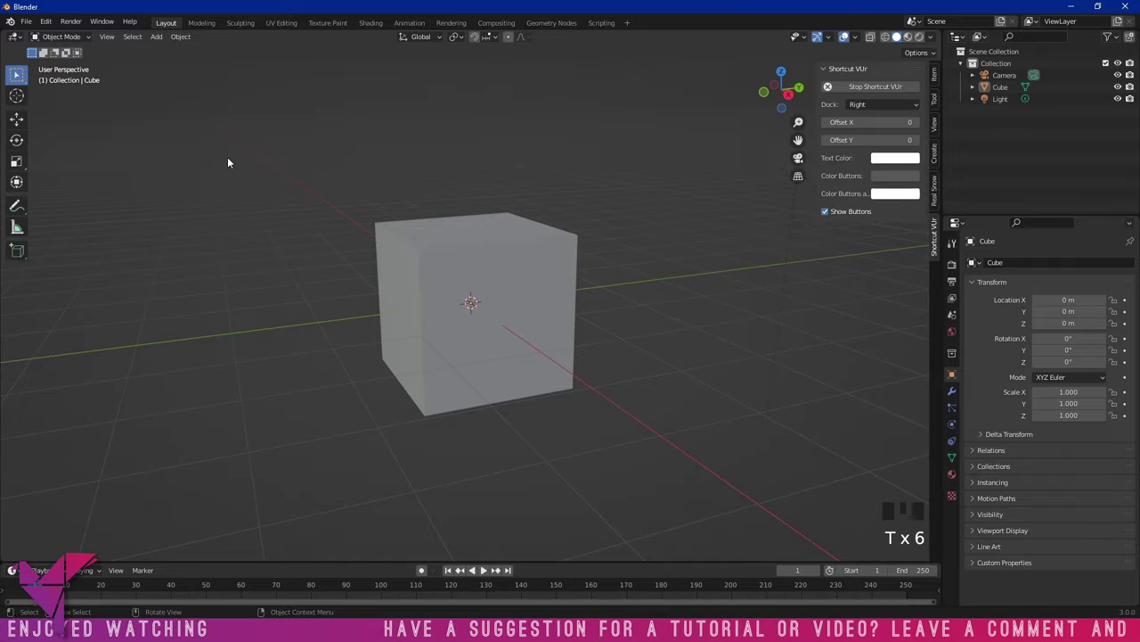
key("n")
key("n")
Browse the sidebar's tabs, ending on Item to show the cube's location, rotation and scale
left_click(941, 74)
left_click(939, 124)
left_click(940, 187)
left_click(939, 230)
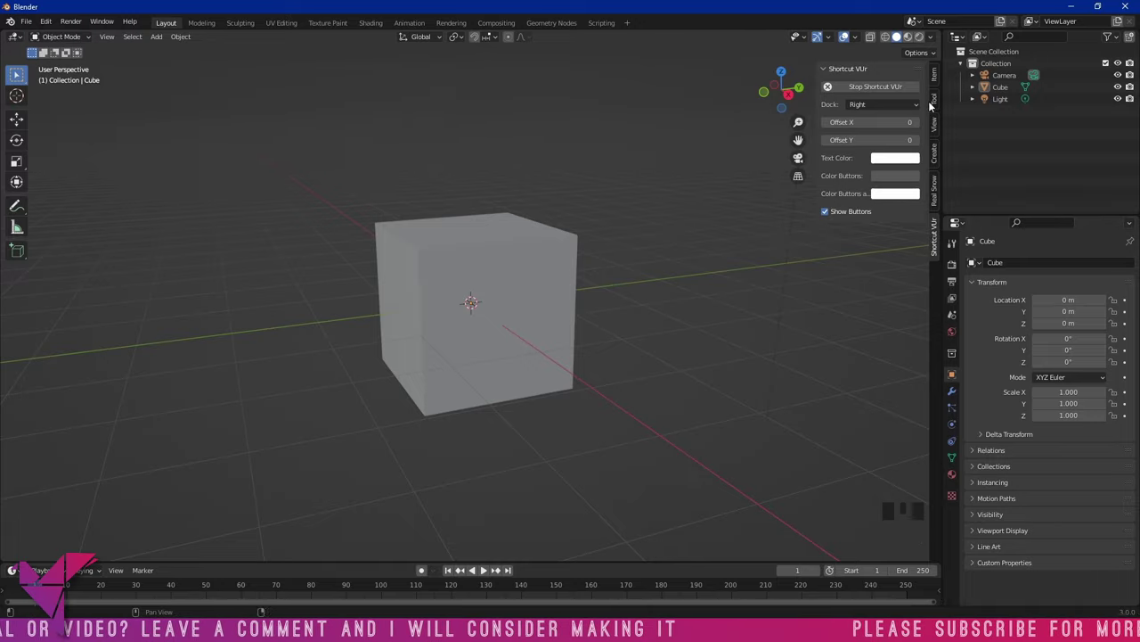
left_click(944, 153)
left_click(942, 125)
left_click(939, 100)
left_click(940, 74)
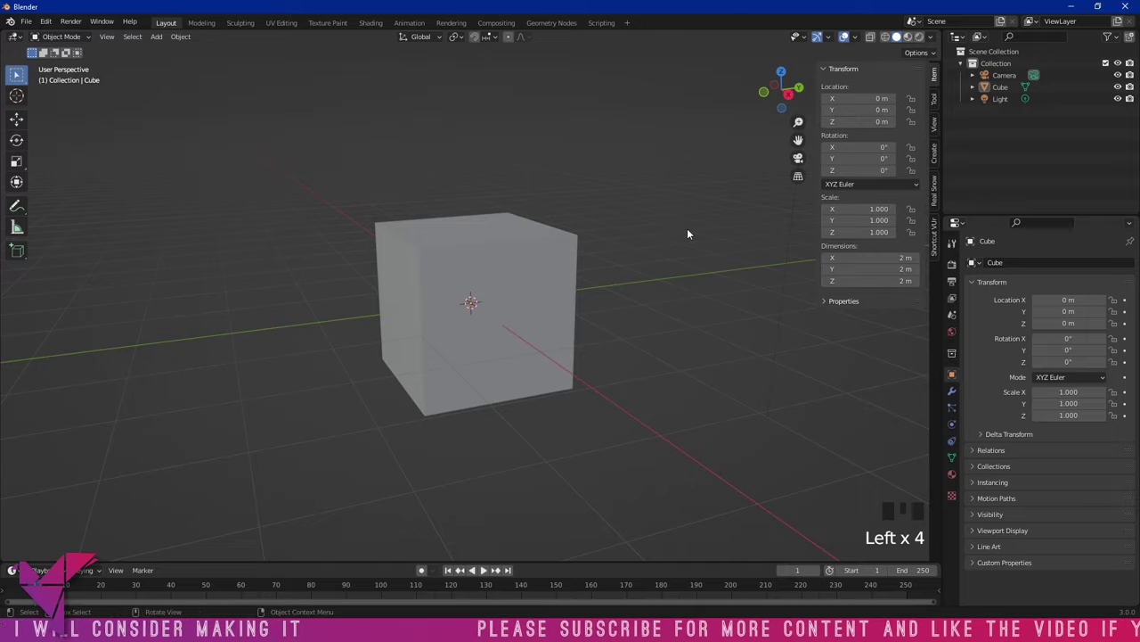
Hide the sidebar again and reselect the cube
key("n")
key("n")
middle_click(678, 251)
scroll("up", 3)
left_click(511, 233)
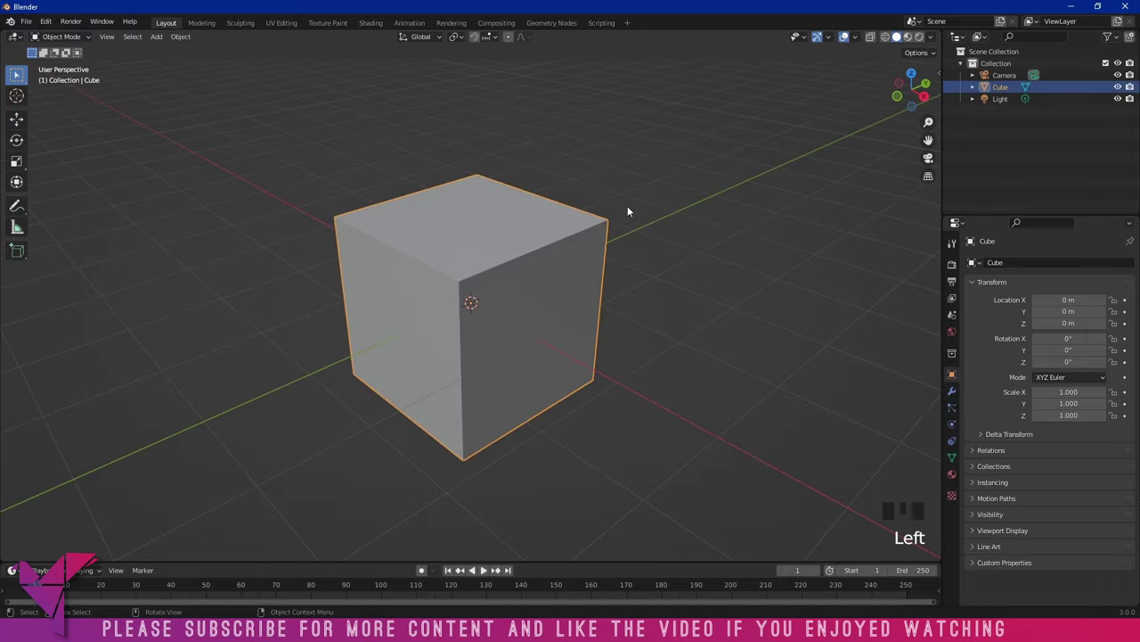
Enter Edit Mode on the cube and switch the selection mode toward faces
left_click_drag(87, 44, 735, 196)
key("Tab")
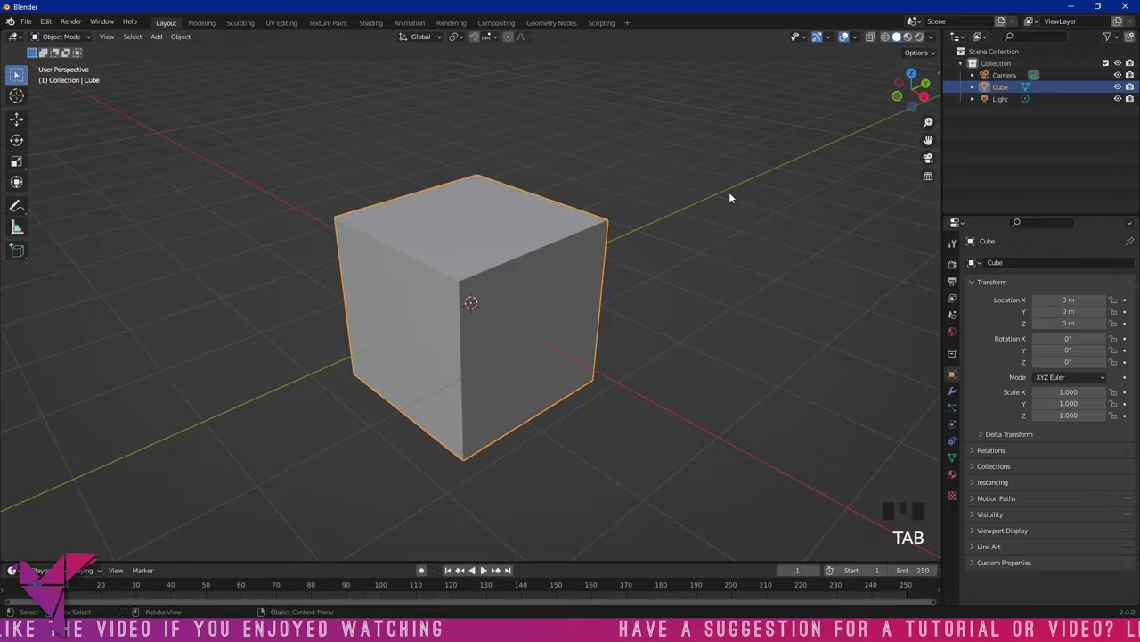
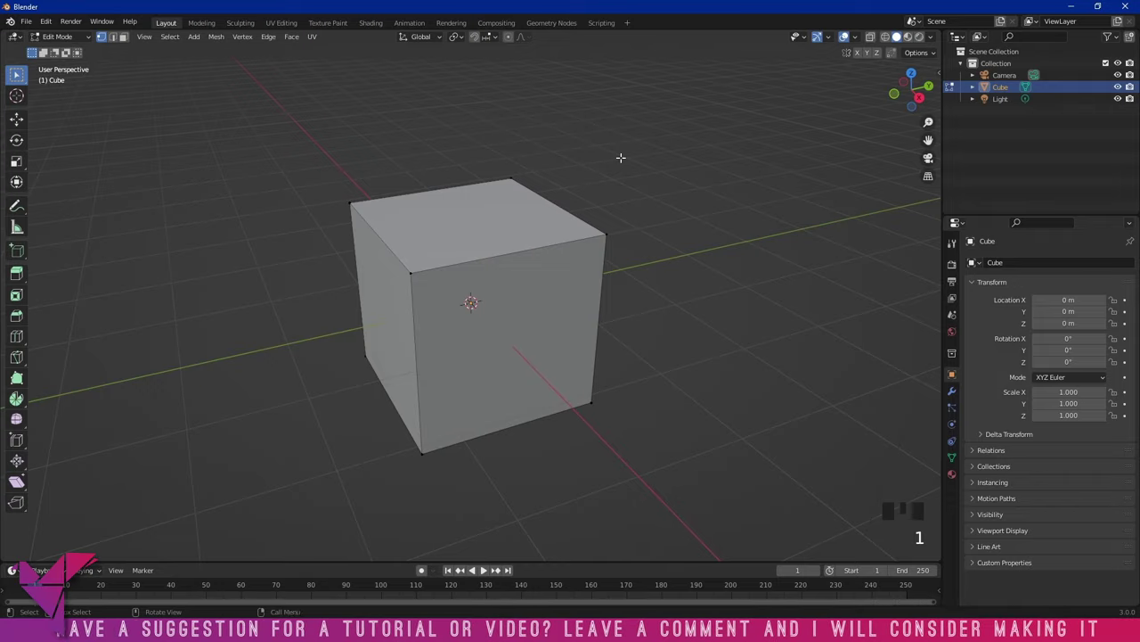
key("2")
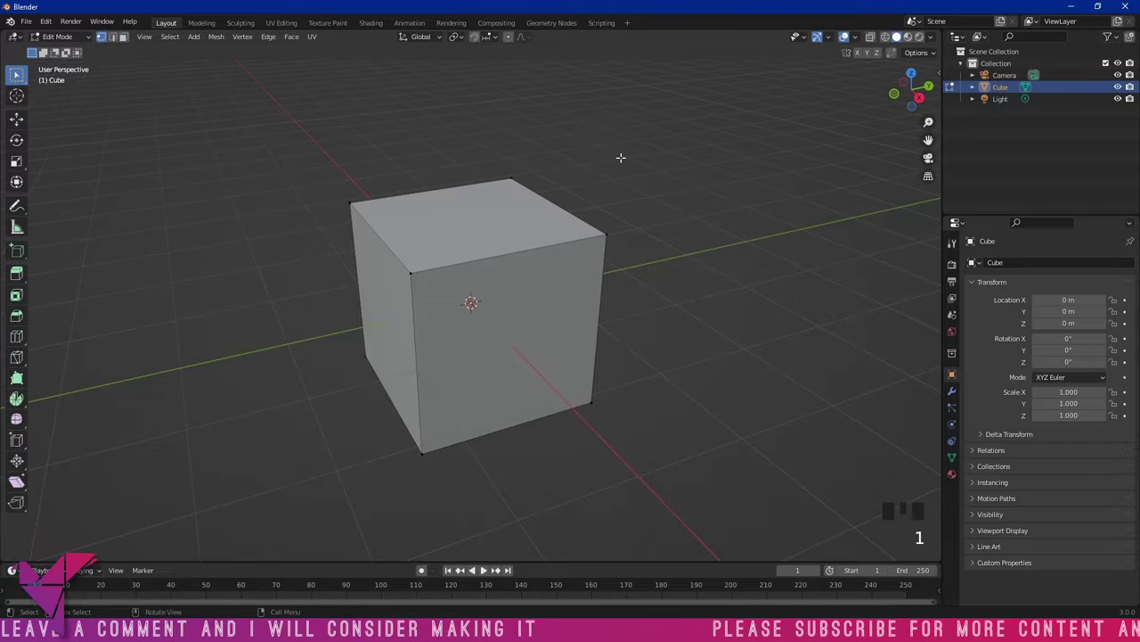
key("2")
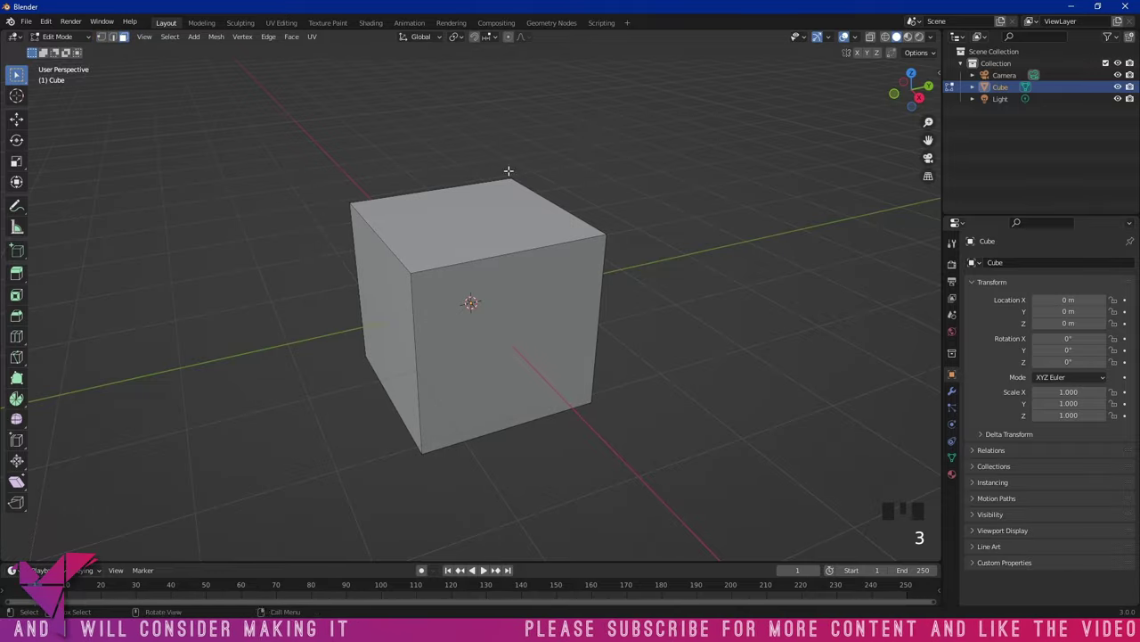
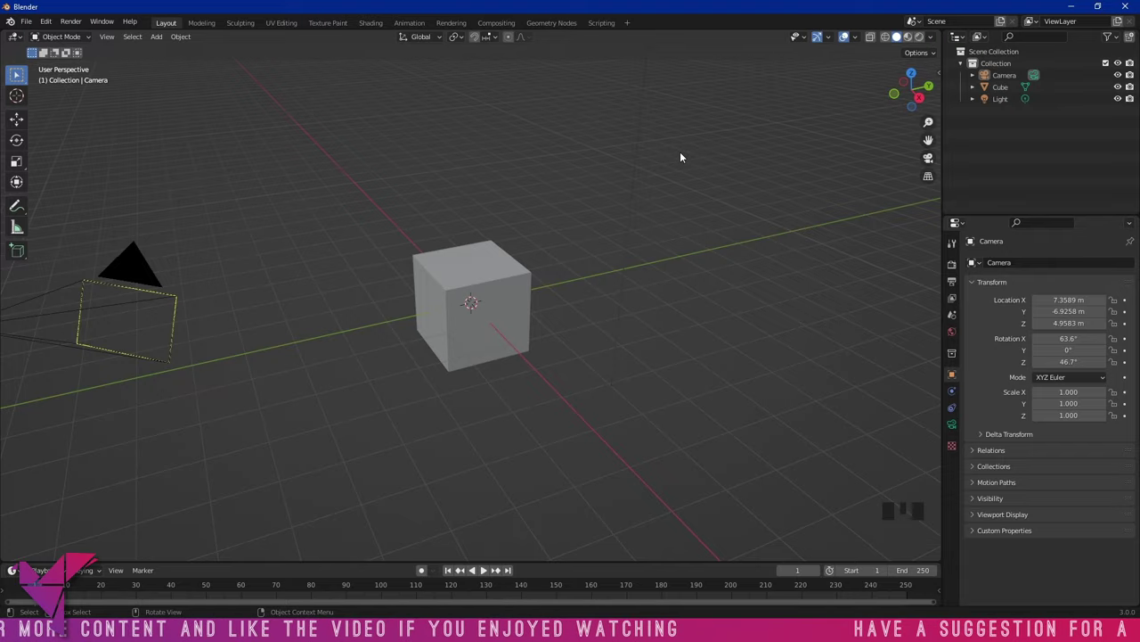
key("KP_1")
key("KP_0")
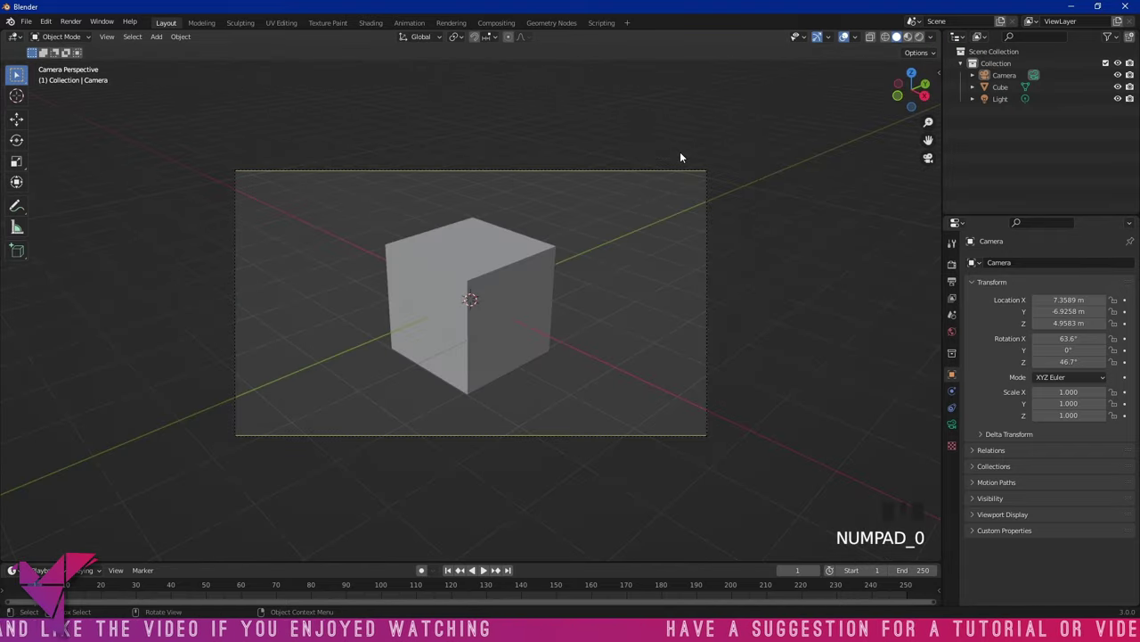
key("KP_0")
key("KP_1")
left_click_drag(656, 244, 621, 263)
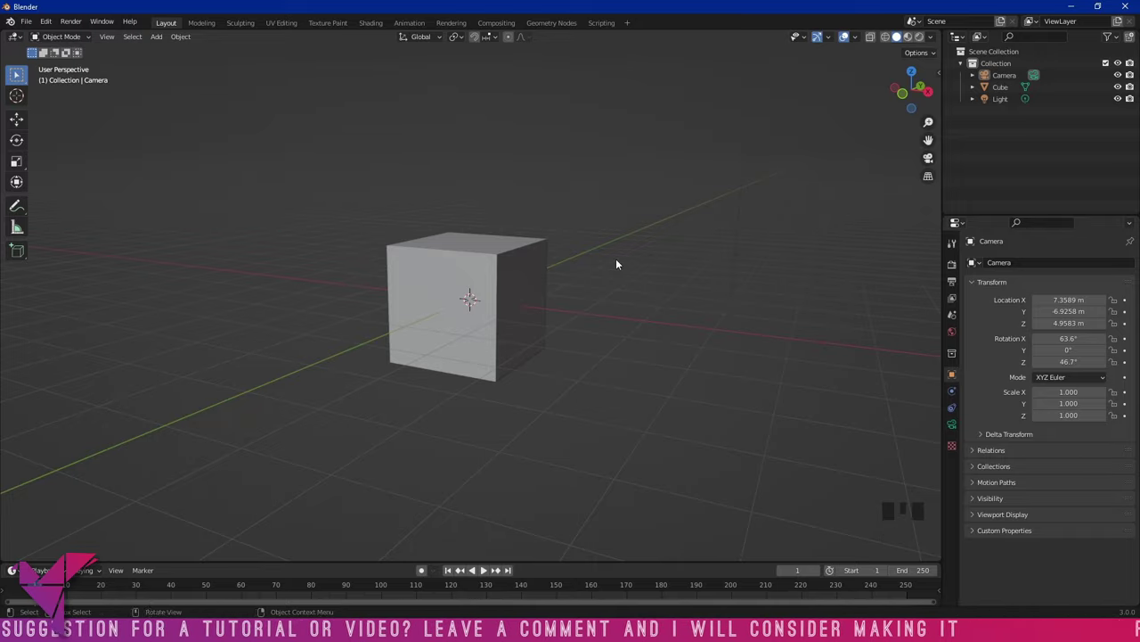
key("KP_1")
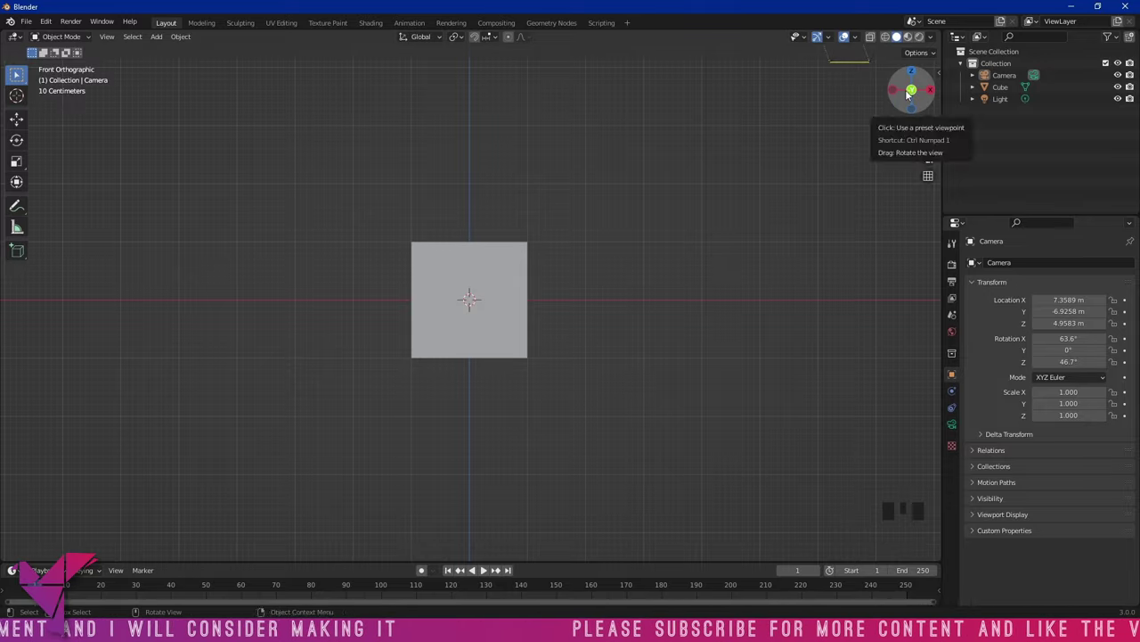
key("KP_3")
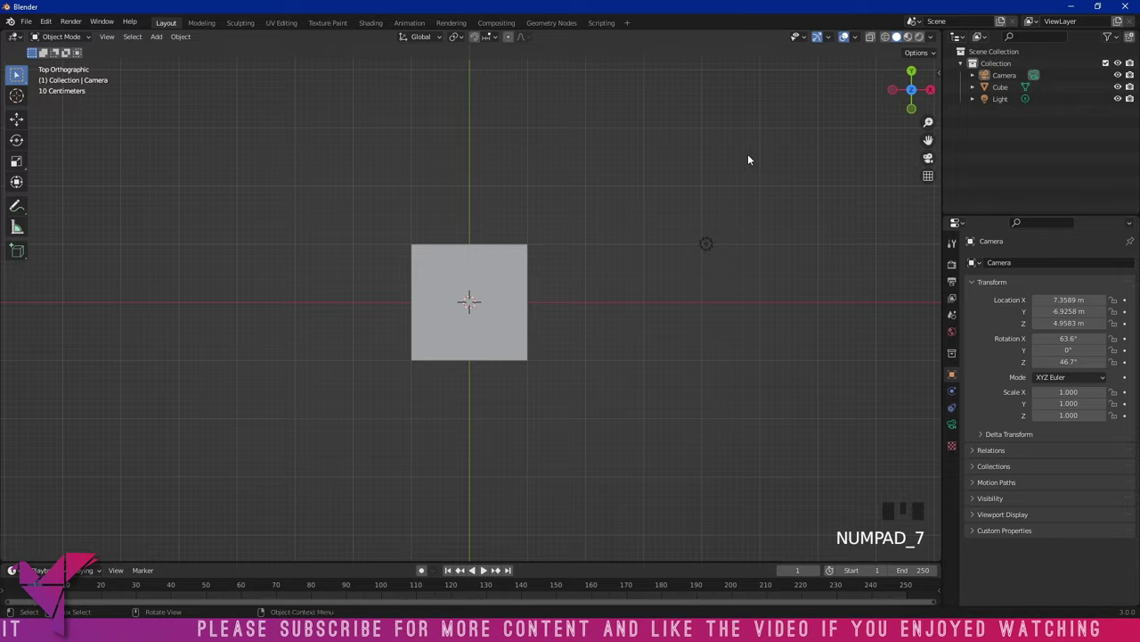
left_click_drag(689, 78, 695, 254)
key("KP_1")
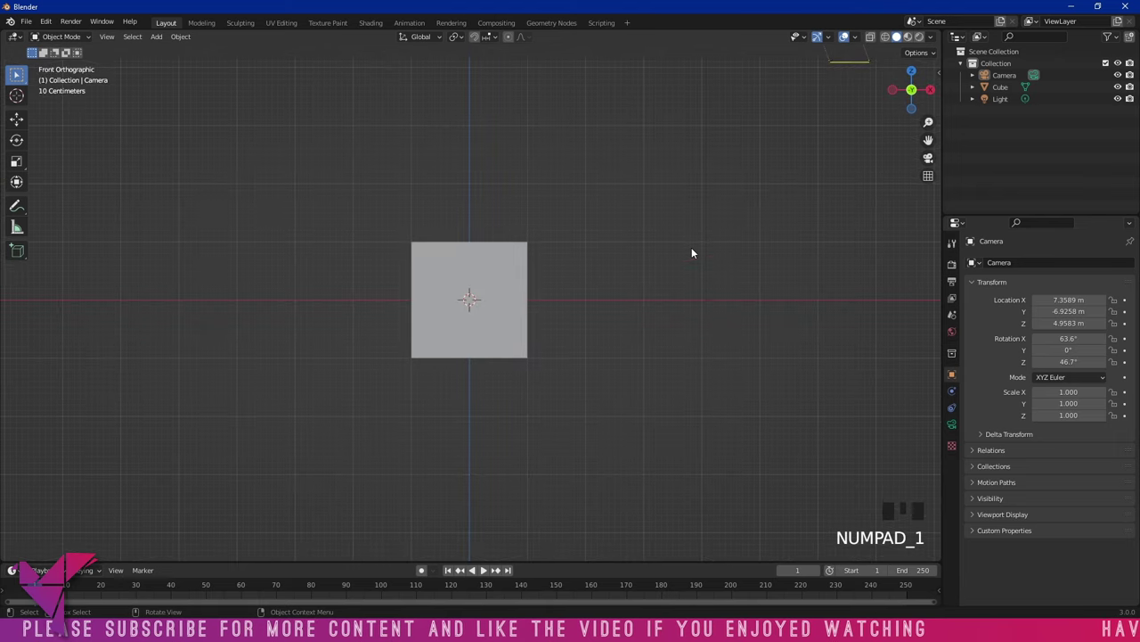
key("KP_1")
key("KP_2")
key("KP_2")
key("KP_2")
key("KP_2")
key("KP_2")
key("KP_2")
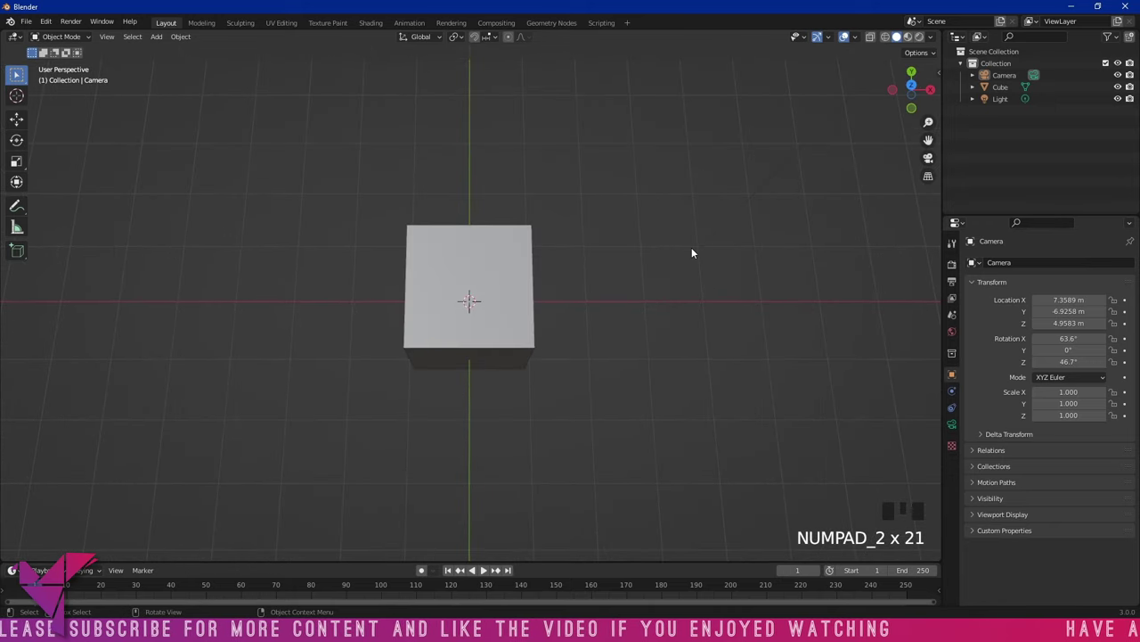
key("KP_3")
key("KP_4")
key("KP_4")
key("KP_4")
key("KP_4")
key("KP_4")
key("KP_5")
key("KP_6")
key("KP_7")
key("KP_8")
key("KP_8")
key("KP_8")
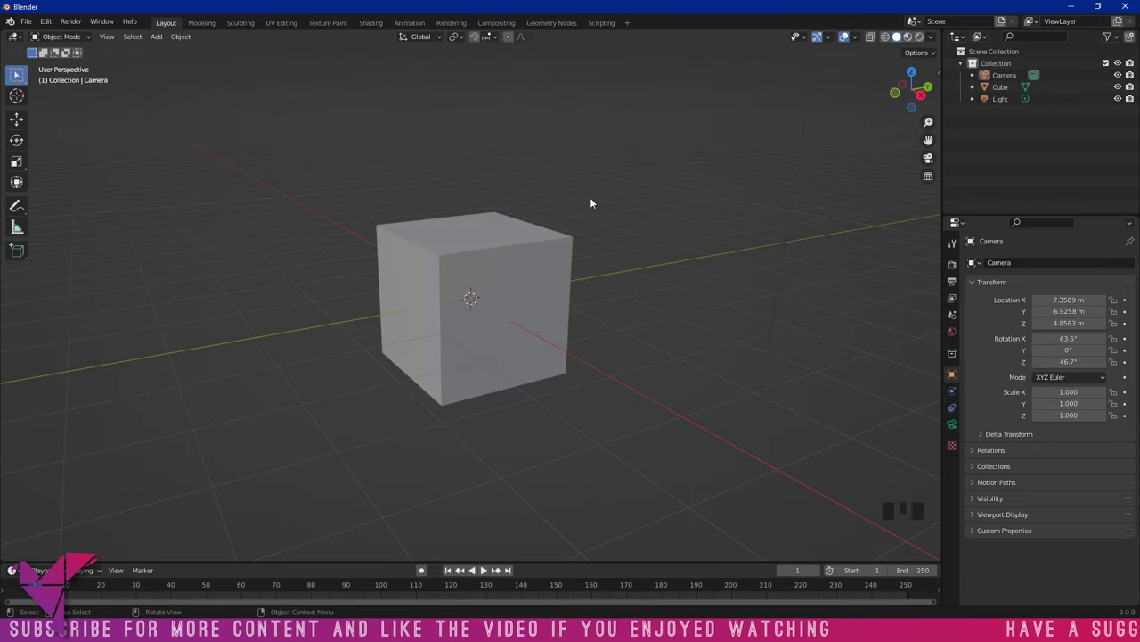
left_click(479, 248)
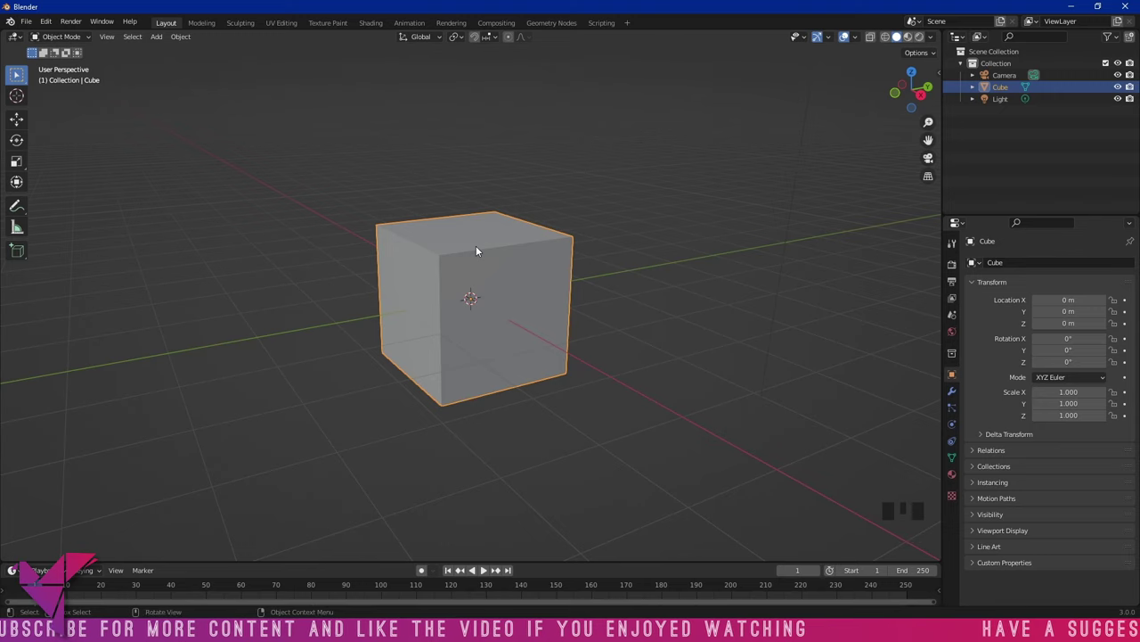
left_click_drag(521, 242, 594, 253)
scroll("down", 3)
scroll("up", 3)
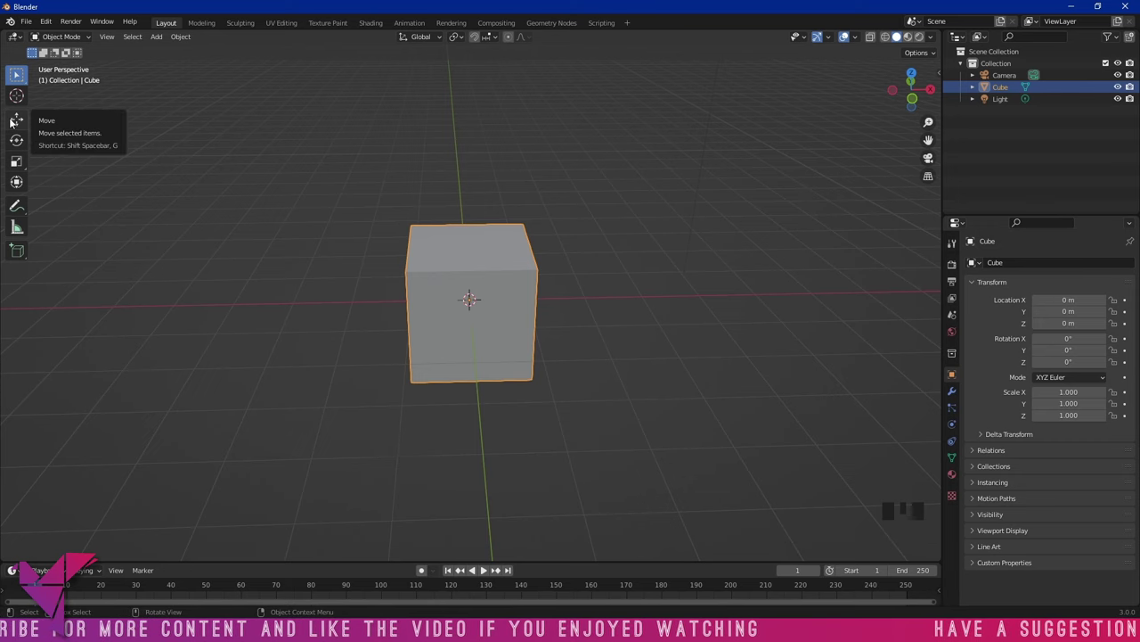
key("shift+space")
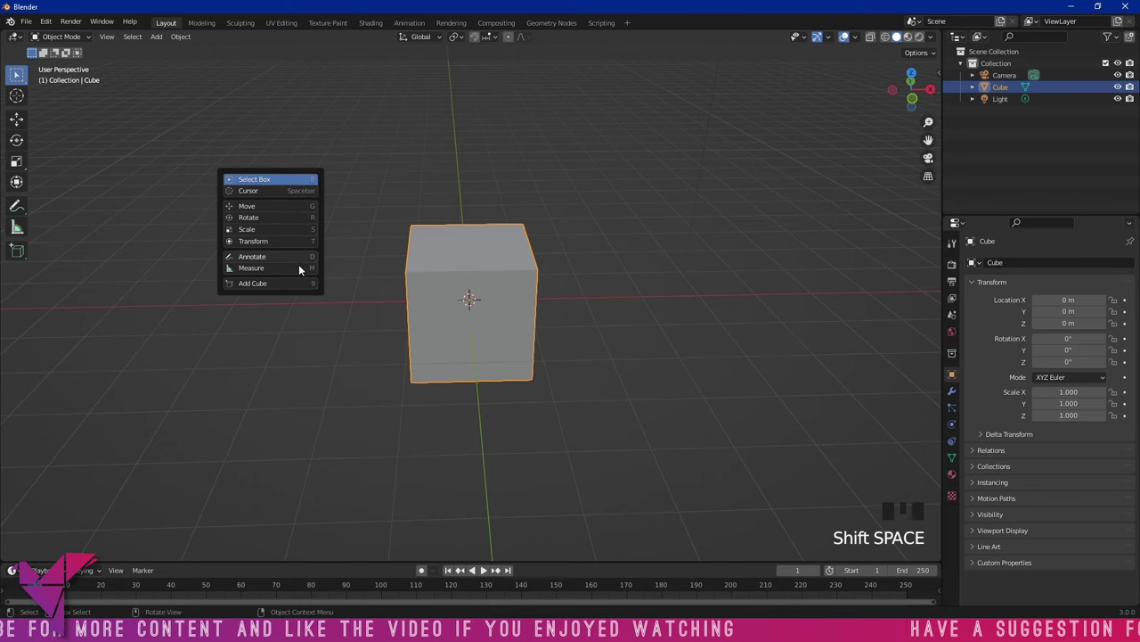
left_click(393, 186)
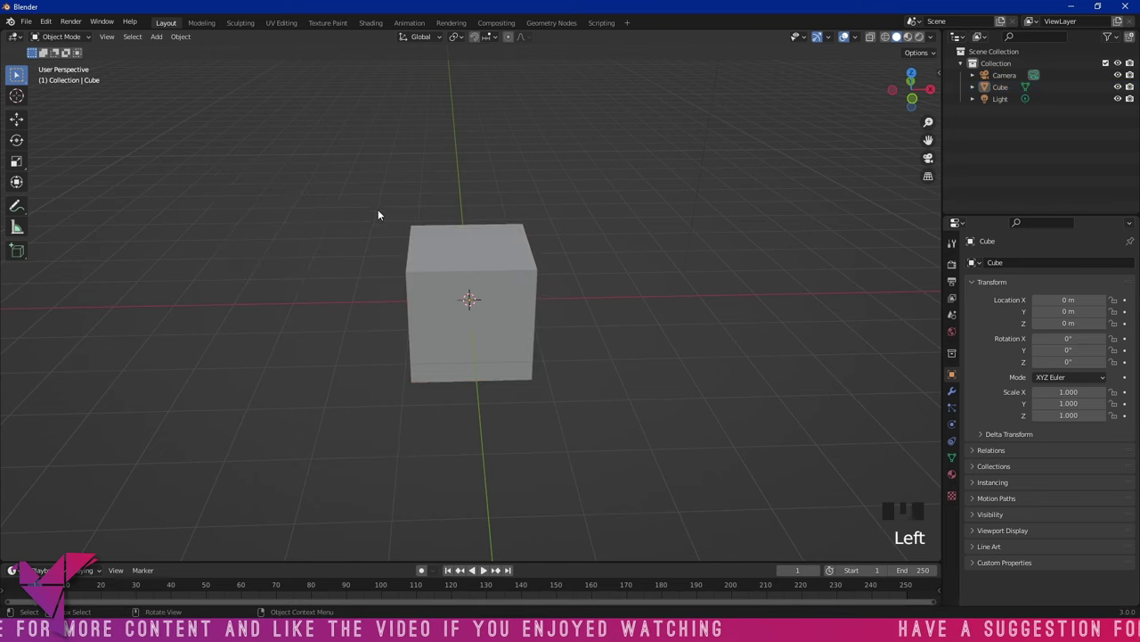
Trial-move the cube freely and along Z and X, cancelling each so it stays at the origin
left_click(489, 284)
key("g")
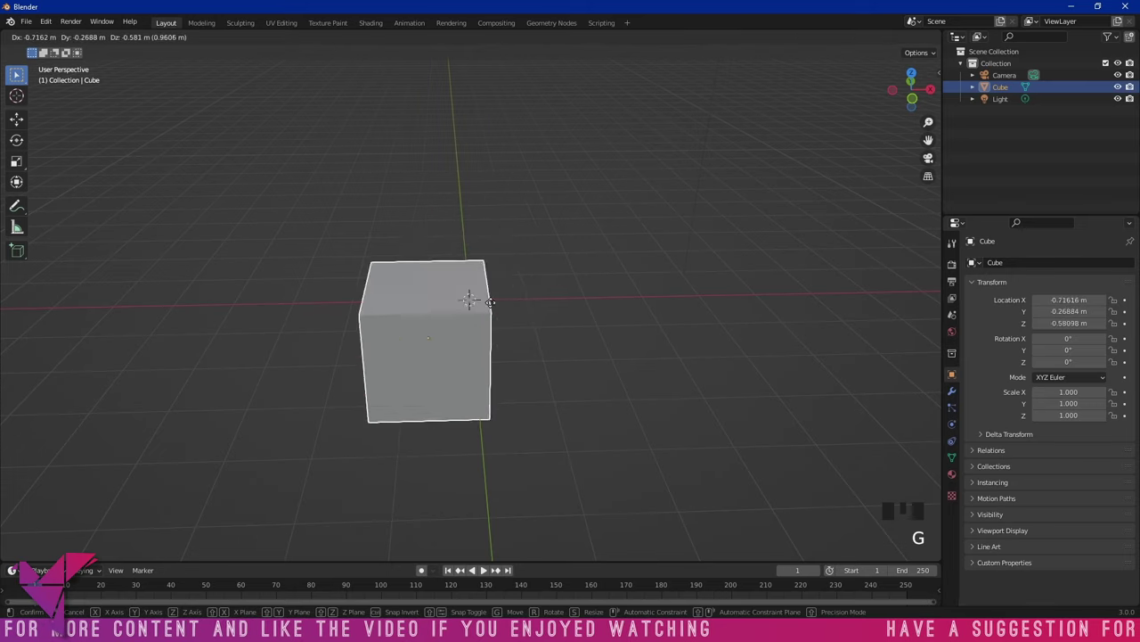
key("g")
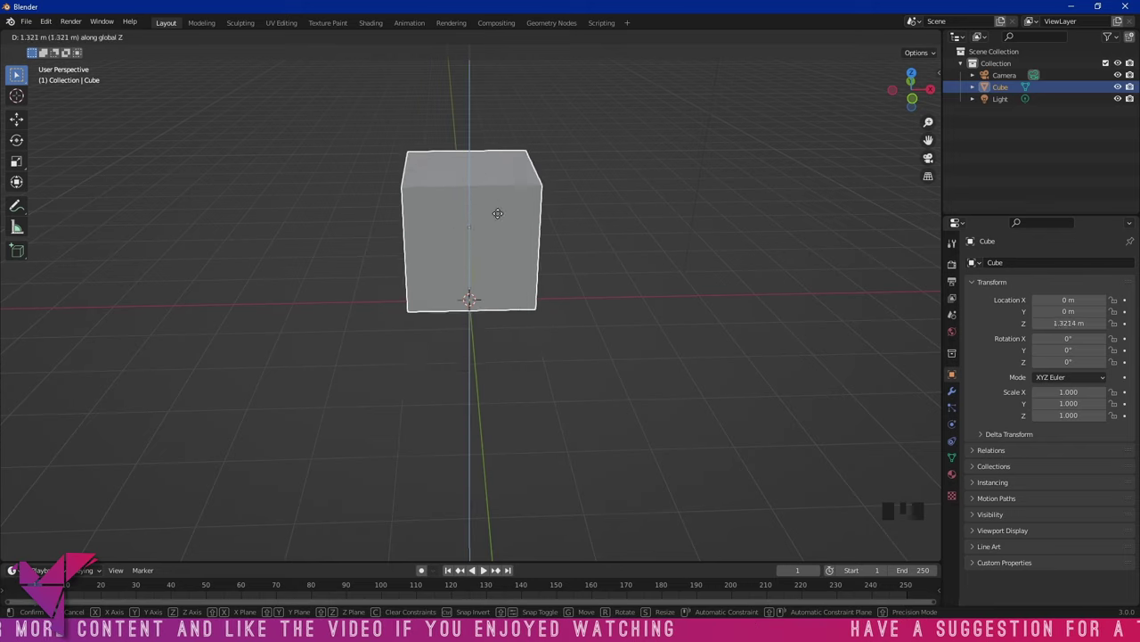
key("g")
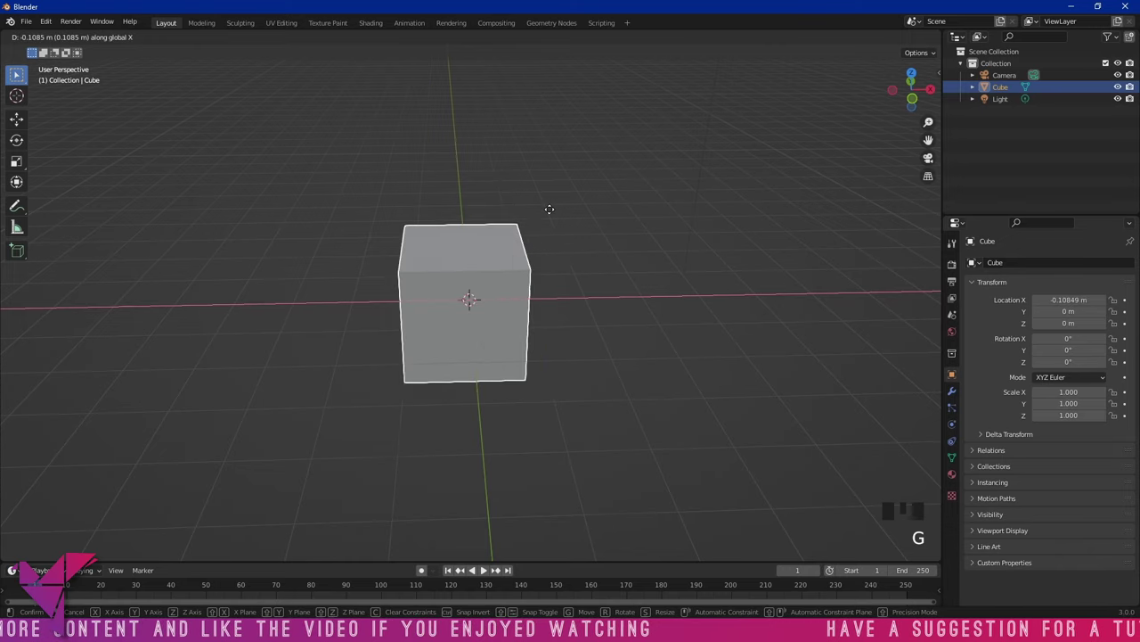
key("g")
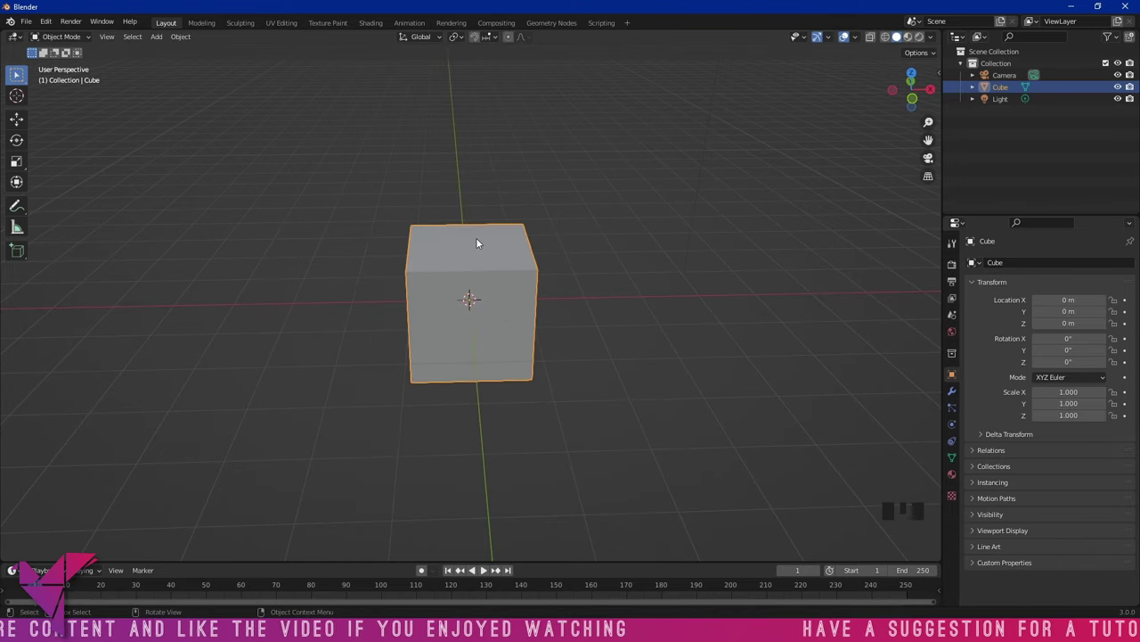
key("g")
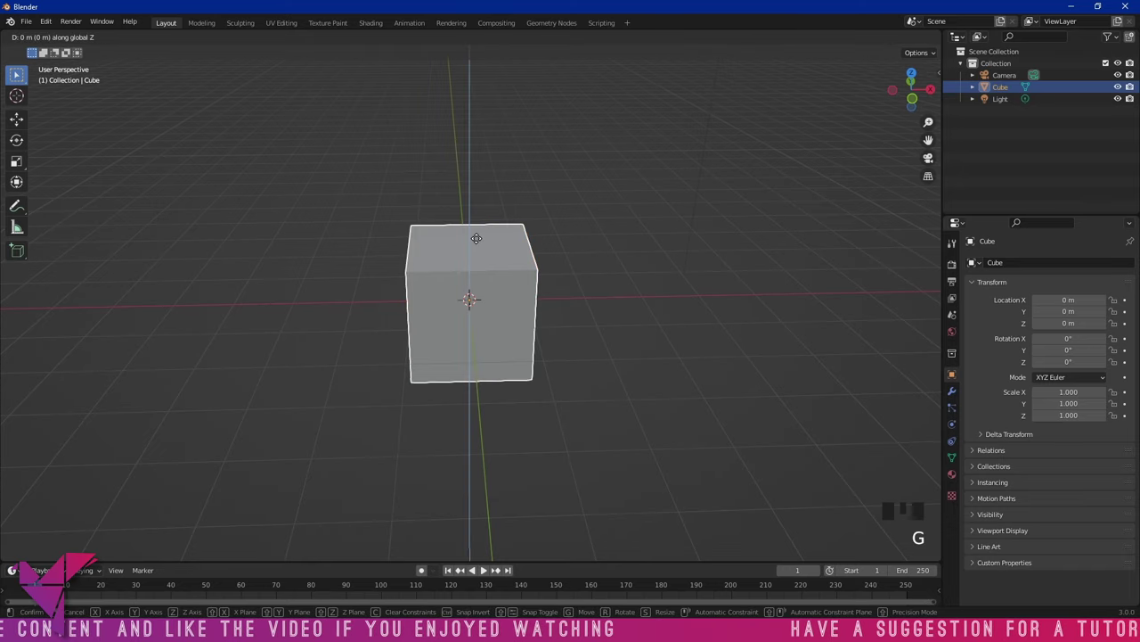
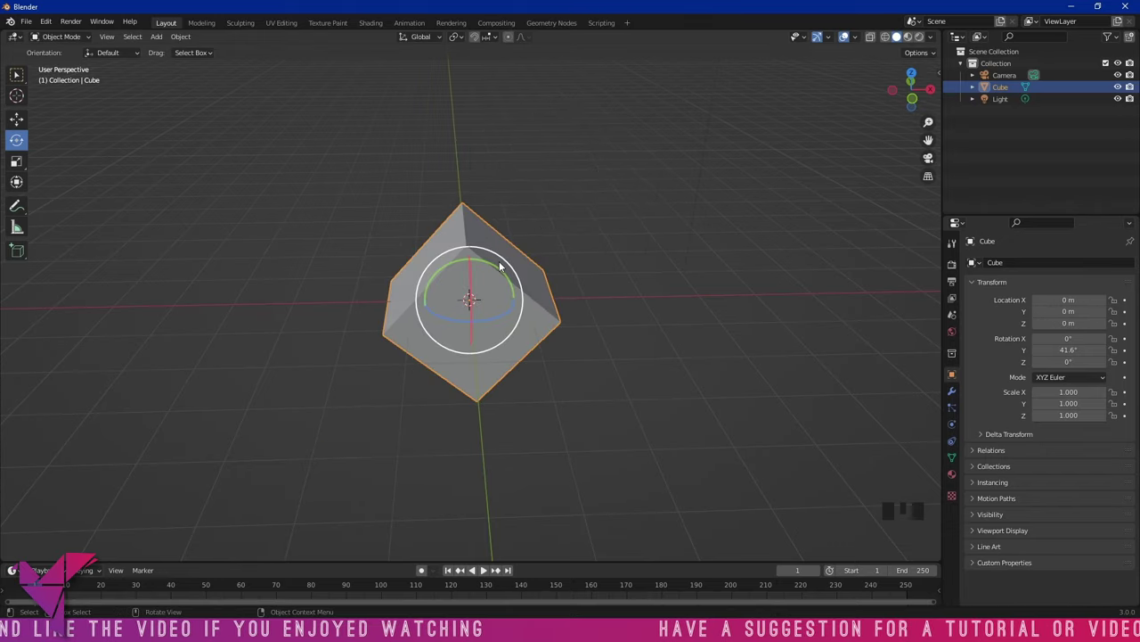
Trial-move the tilted cube along its local Z, X and Y axes, cancelling each, then zoom in on it
key("g")
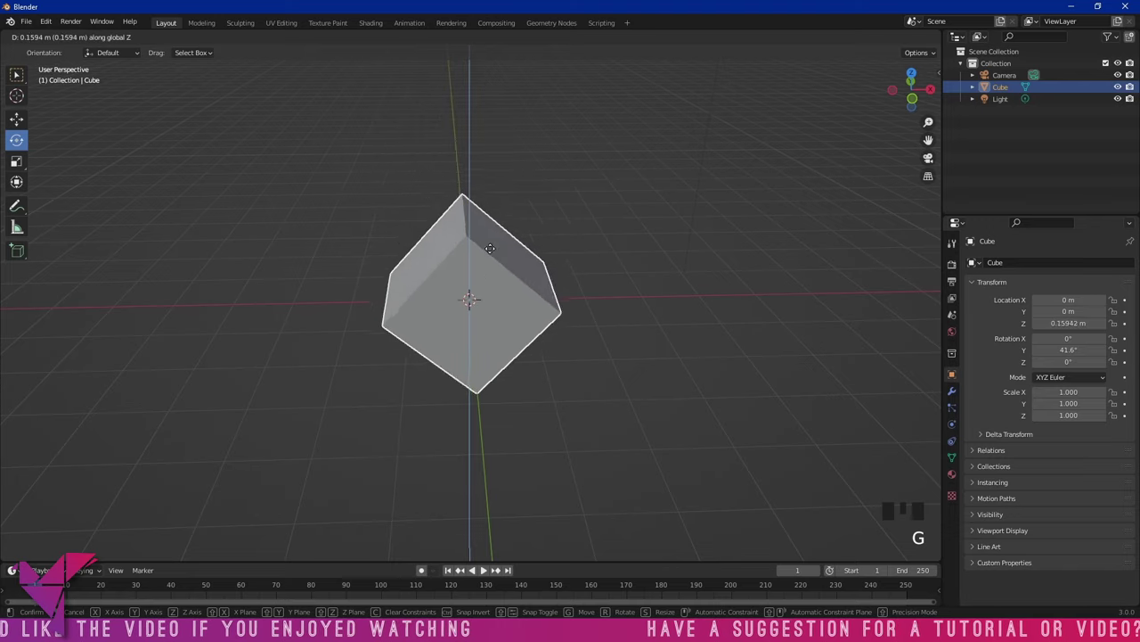
key("g")
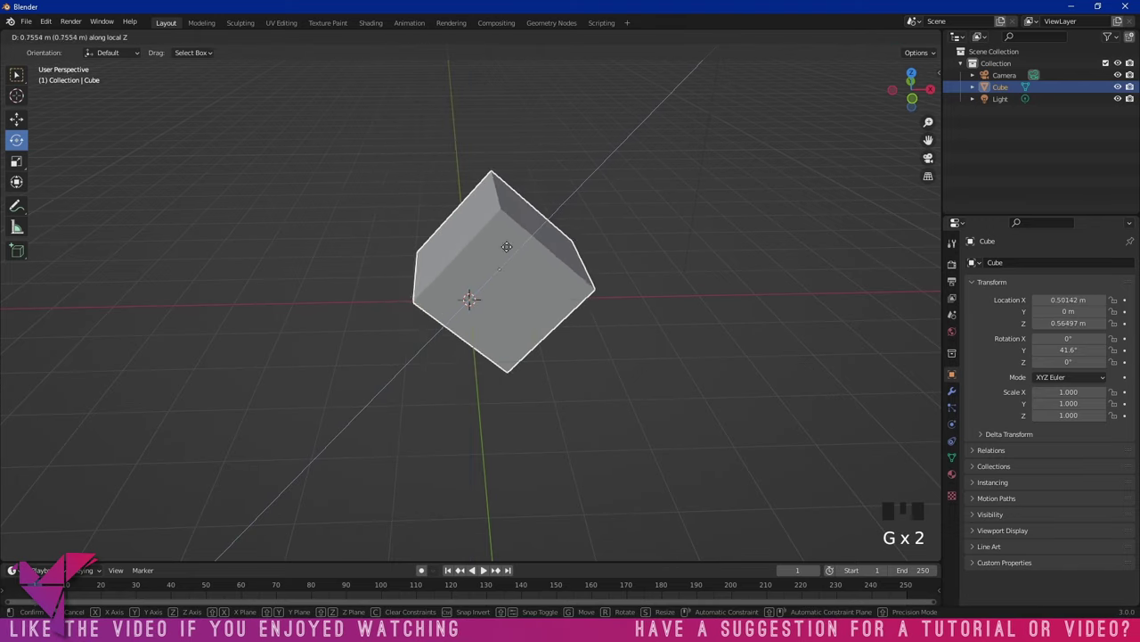
key("g")
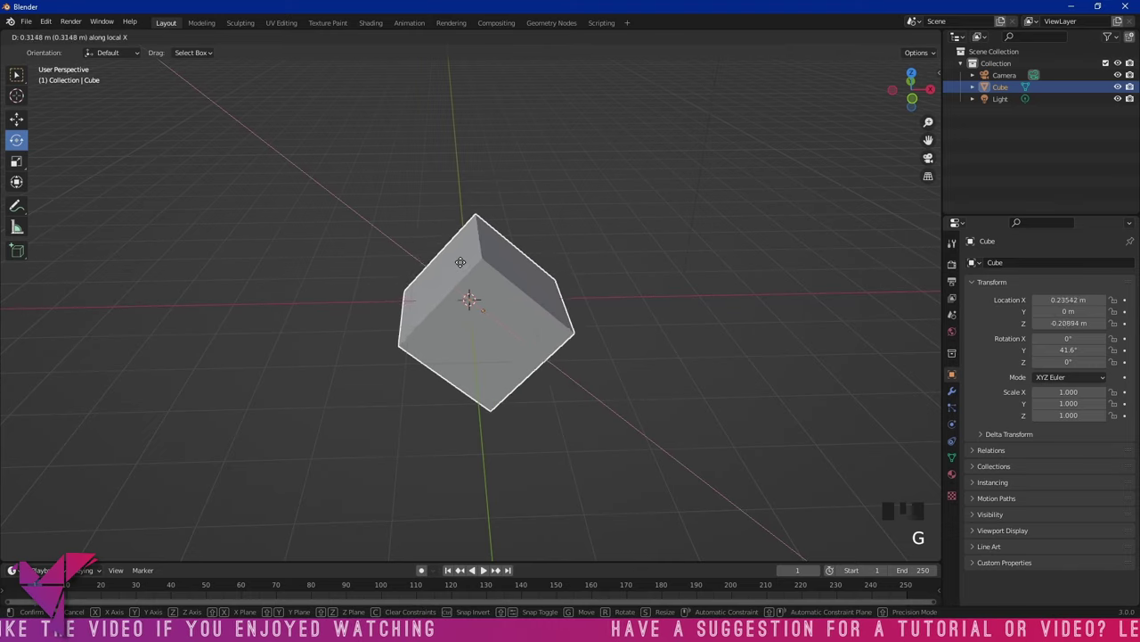
key("g")
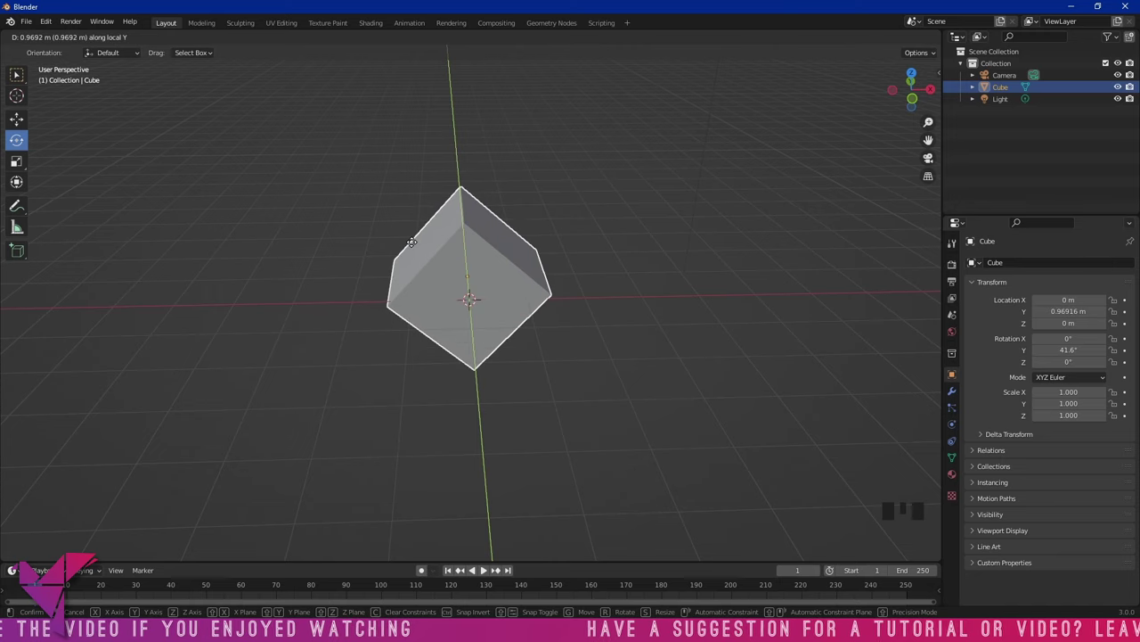
scroll("up", 3)
left_click_drag(638, 242, 606, 251)
scroll("up", 3)
left_click_drag(564, 233, 579, 236)
scroll("up", 3)
scroll("up", 3)
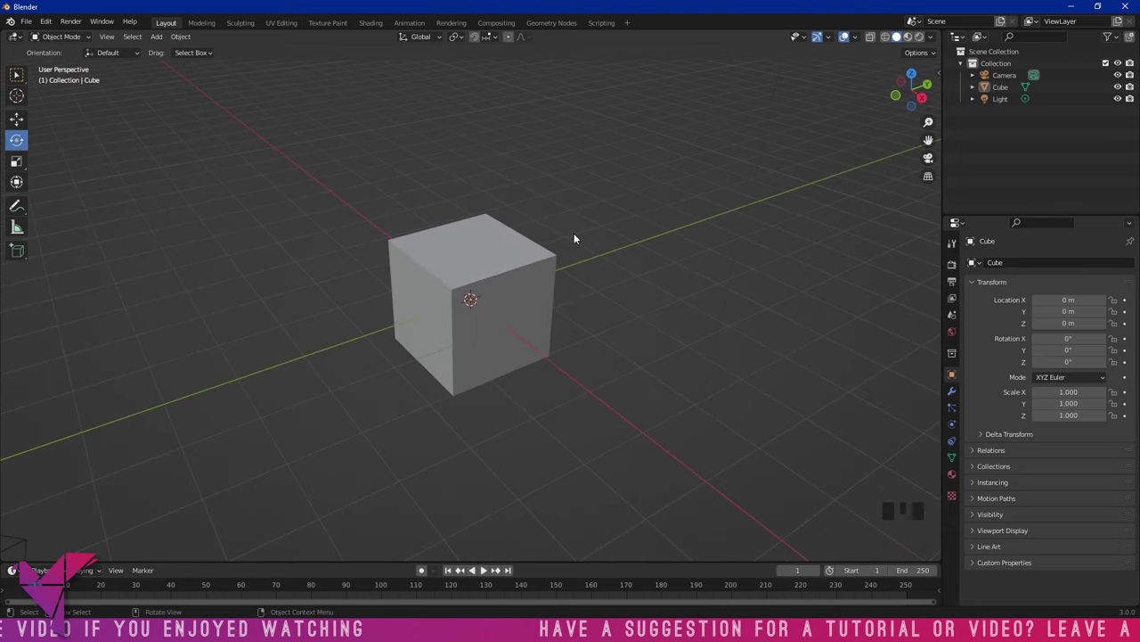
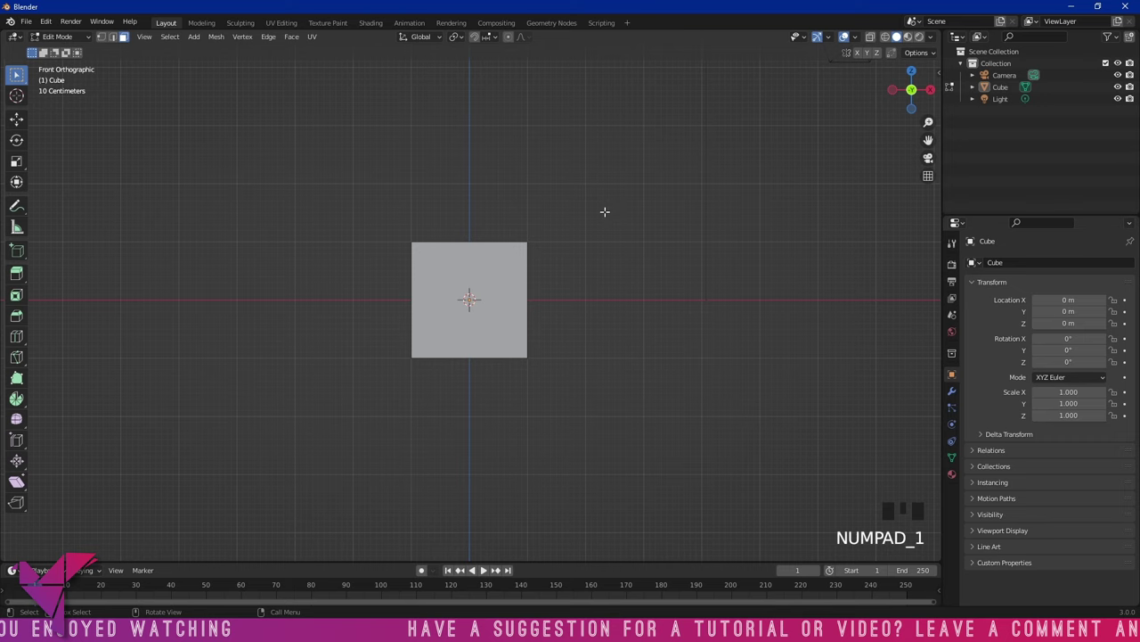
Raise the cube's top vertices with G Z and scale the top inward along Y to taper it
scroll("up", 3)
scroll("up", 3)
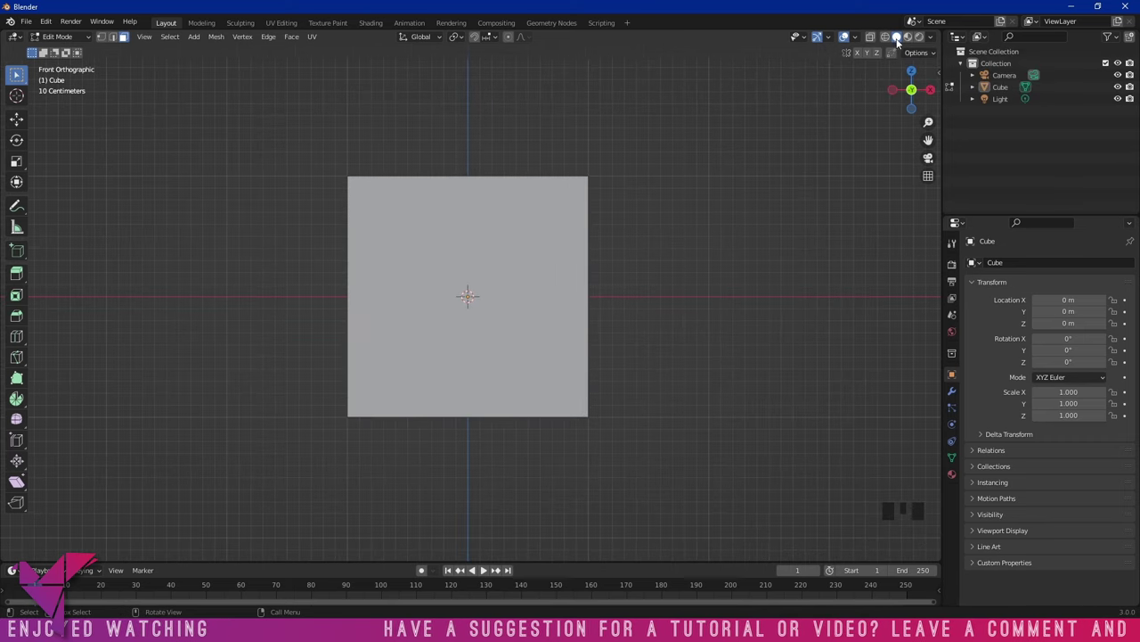
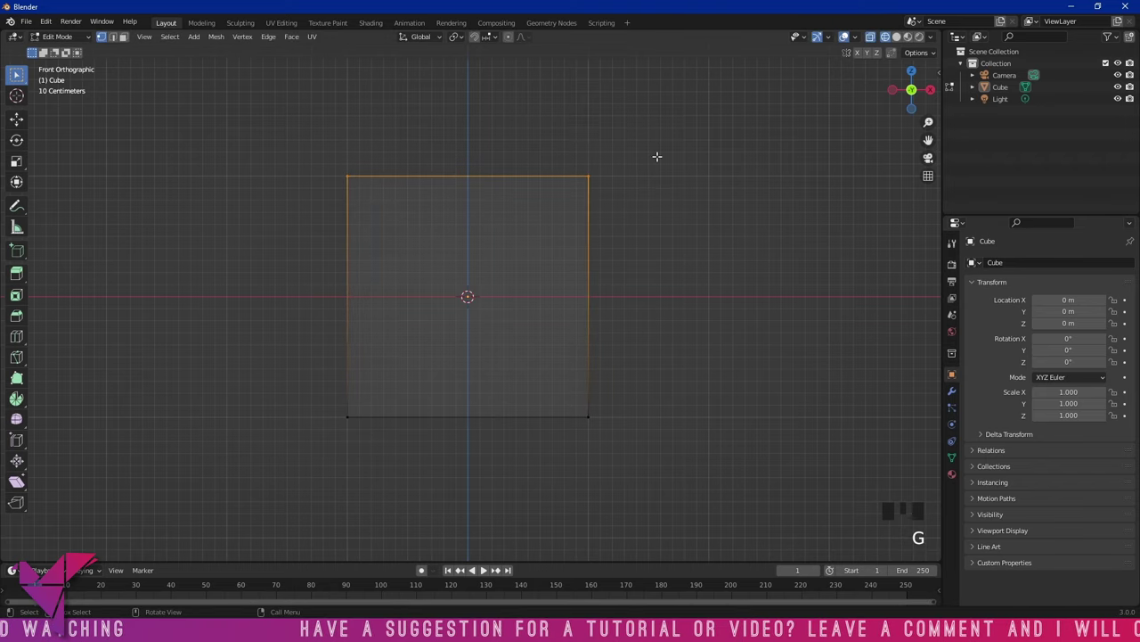
key("g")
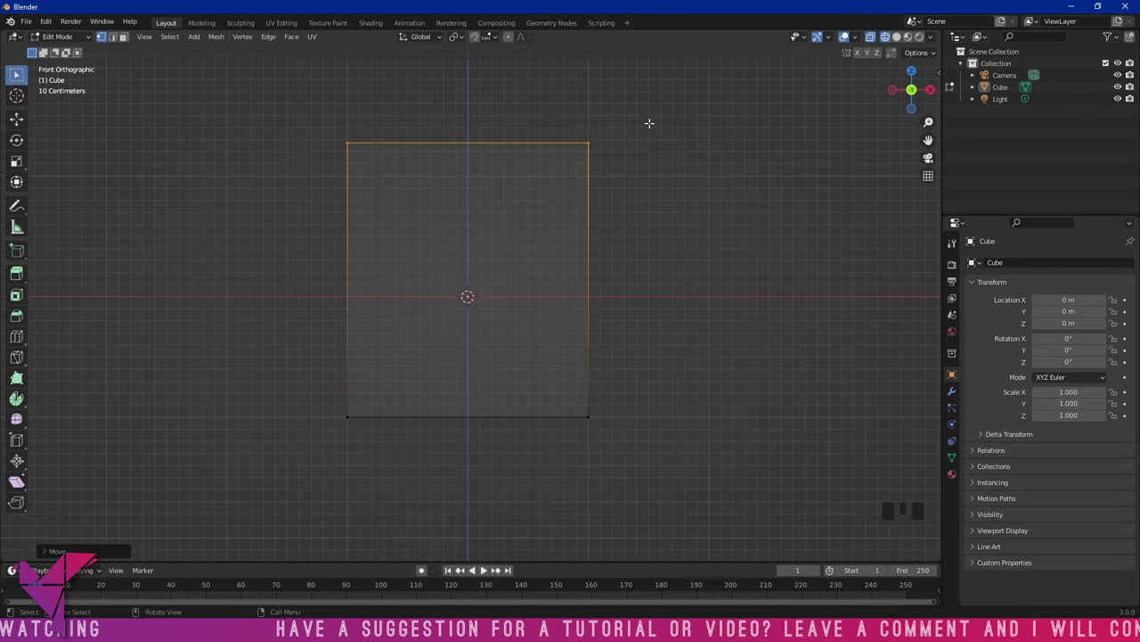
key("s")
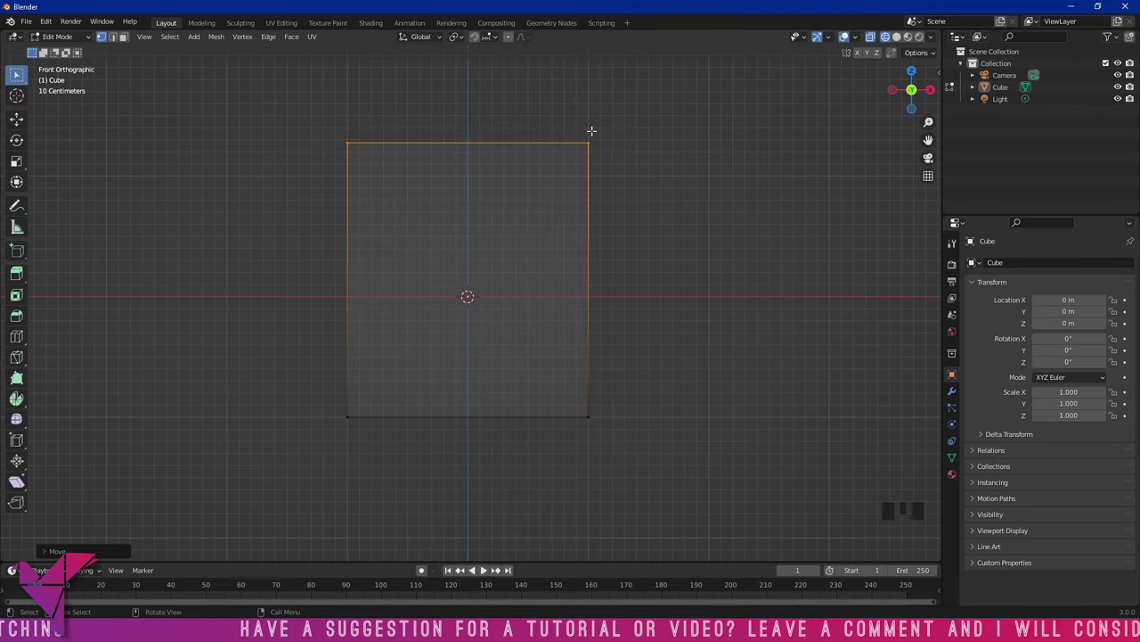
key("s")
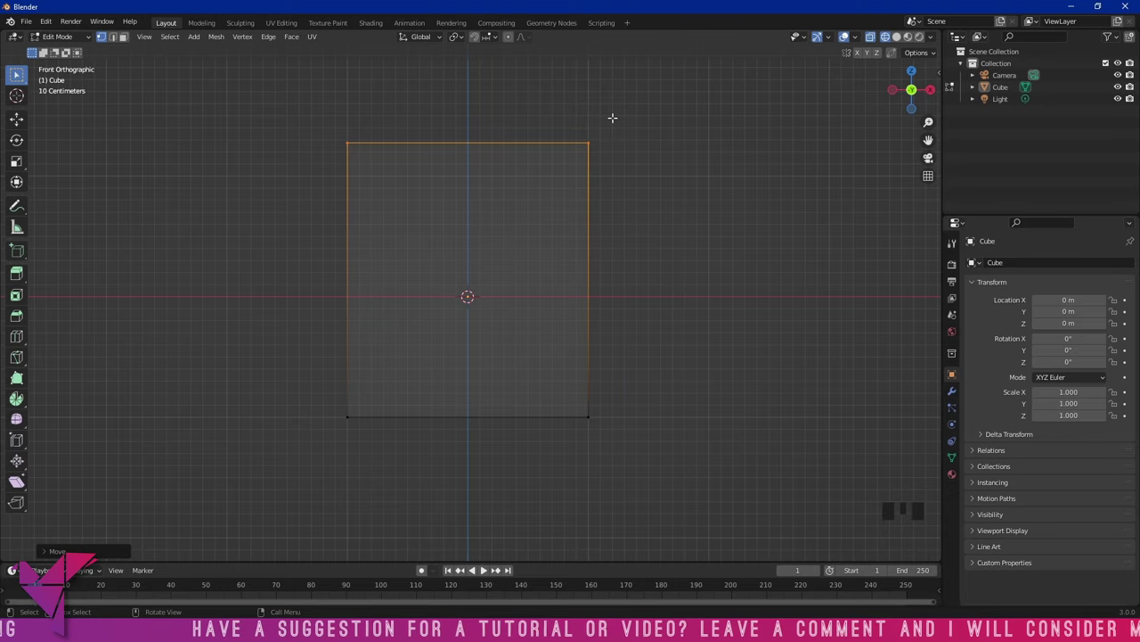
key("s")
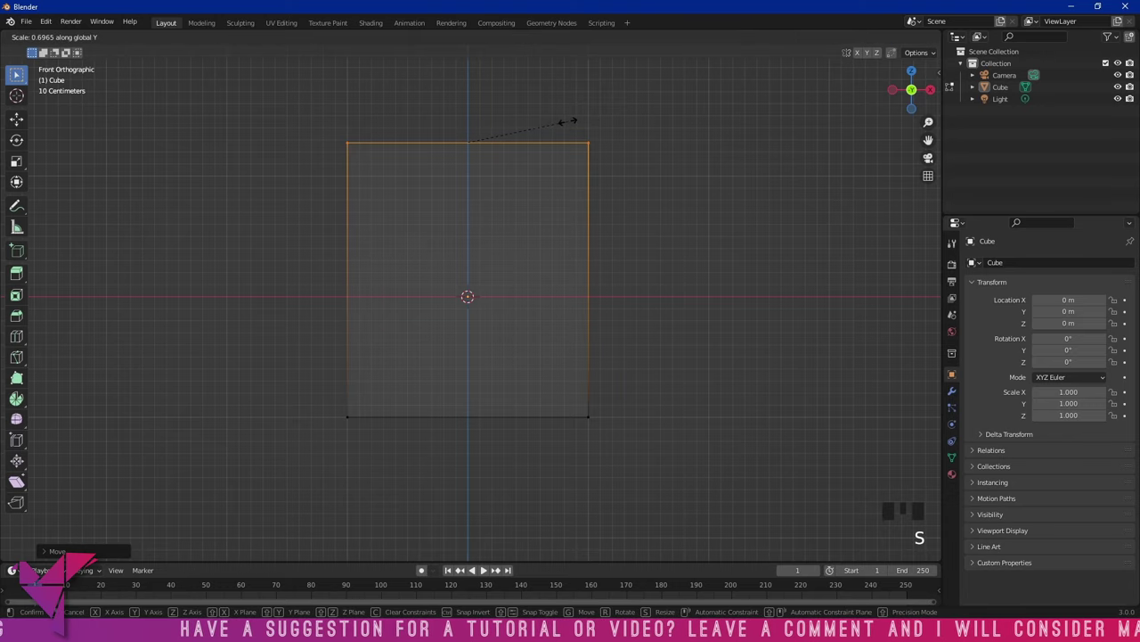
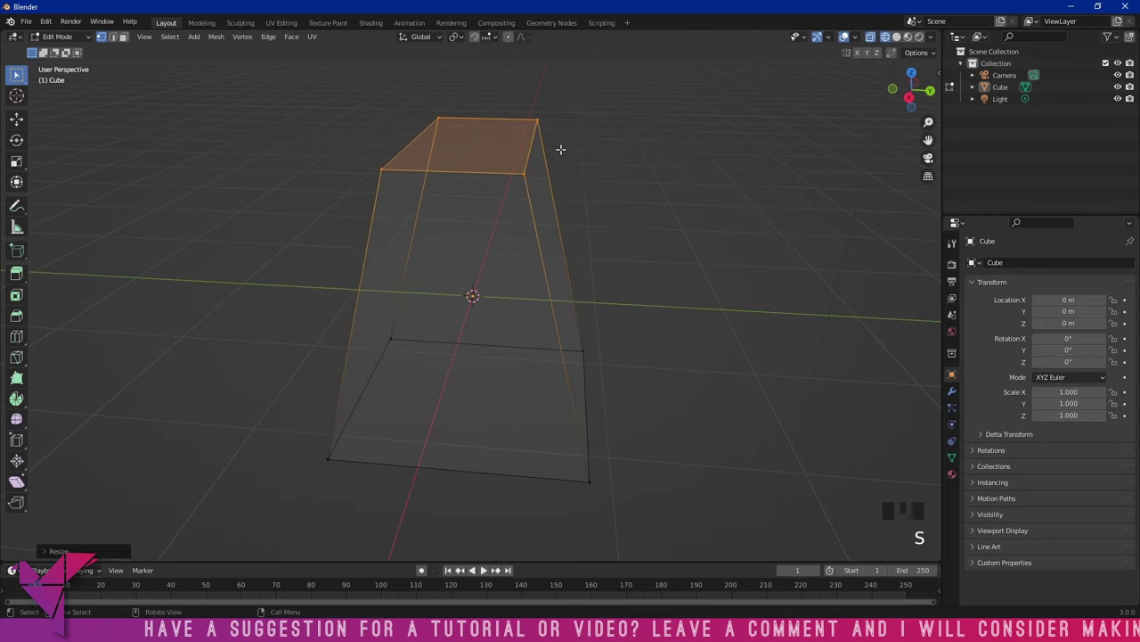
Narrow the top face along X, extrude it up into a neck and scale the new top face
key("s")
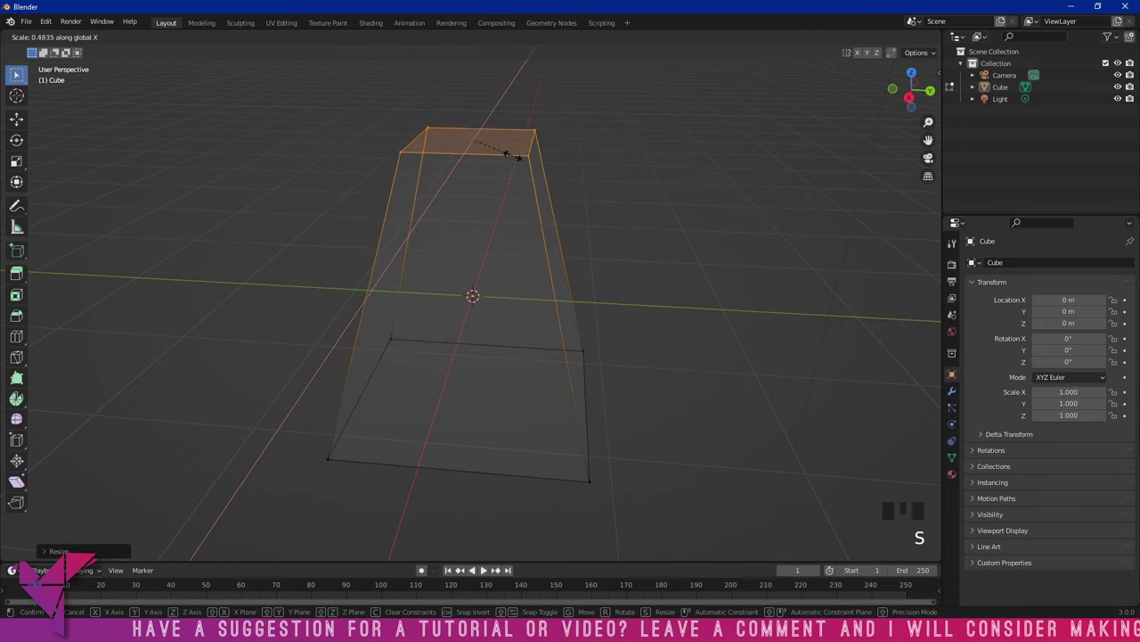
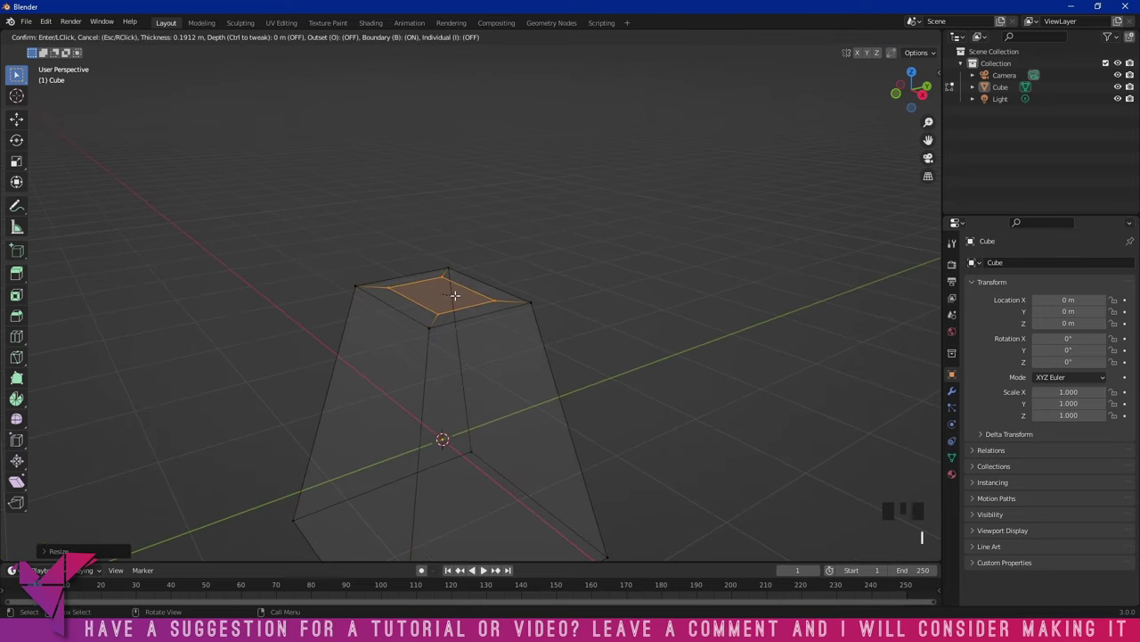
key("e")
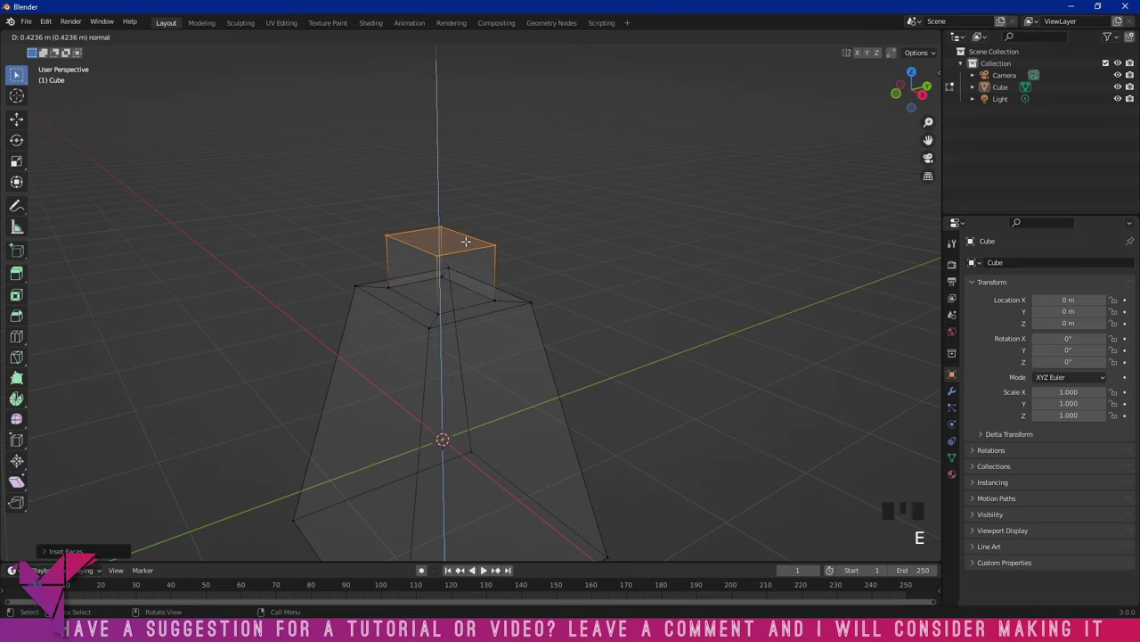
key("s")
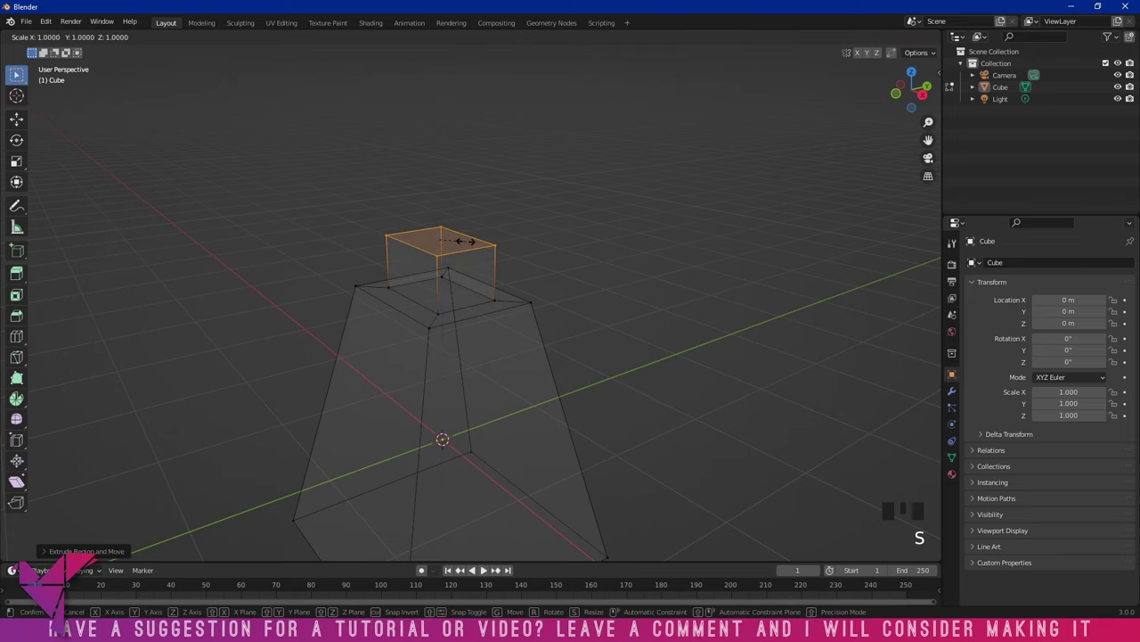
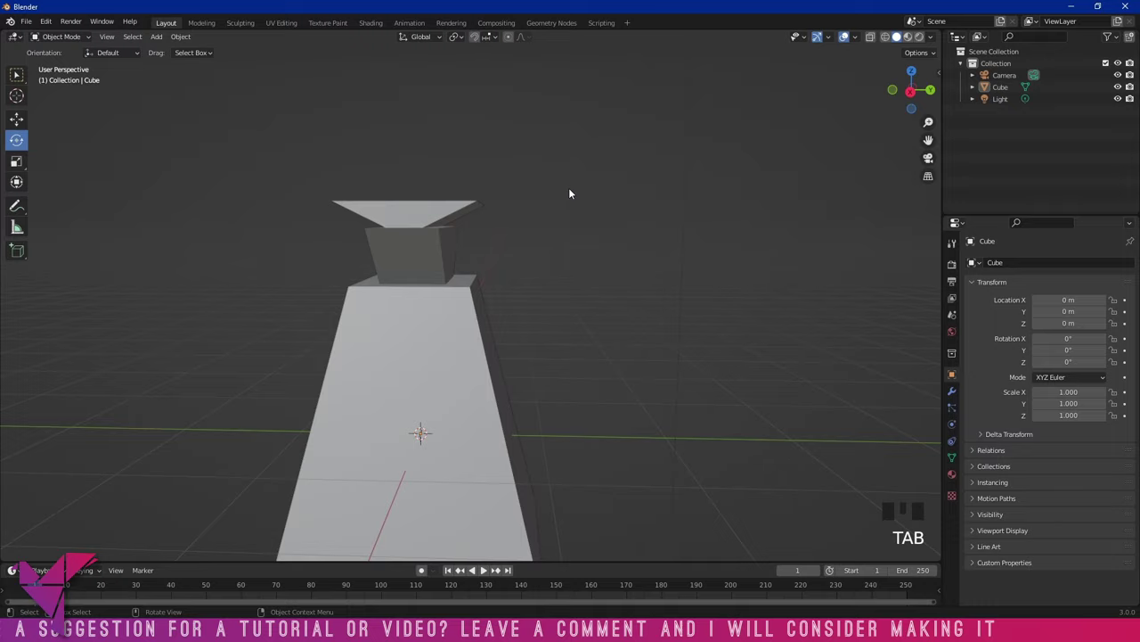
Inspect the pedestal from several angles and switch the viewport shading from the header
left_click_drag(573, 196, 634, 261)
scroll("down", 3)
left_click_drag(605, 278, 478, 272)
scroll("up", 3)
left_click_drag(556, 336, 635, 346)
scroll("up", 3)
left_click(888, 44)
left_click(903, 42)
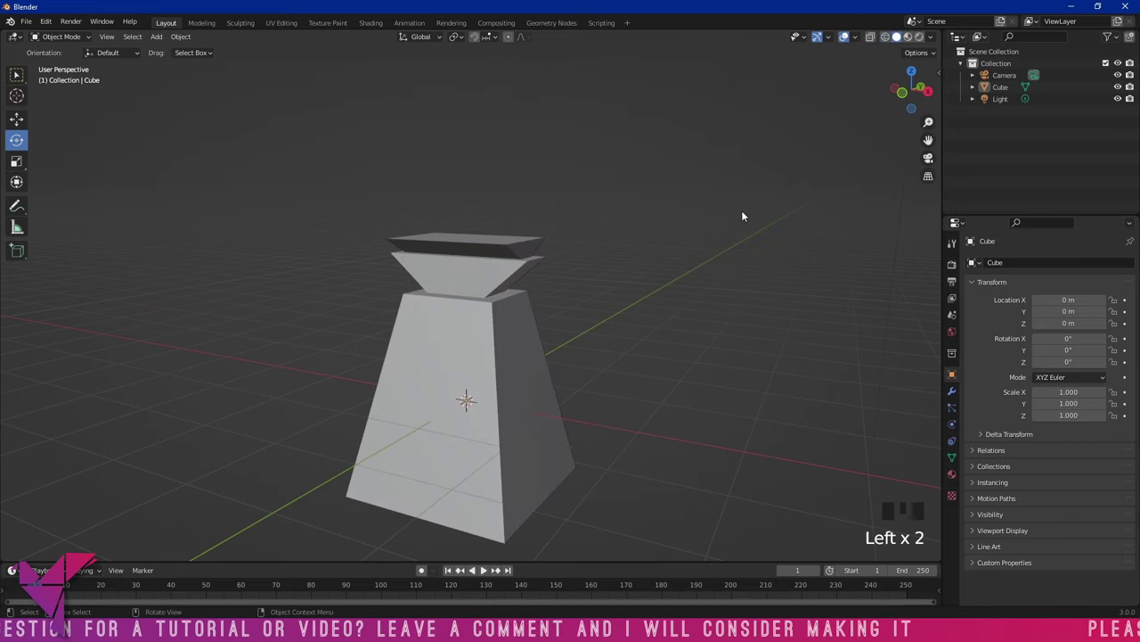
key("z")
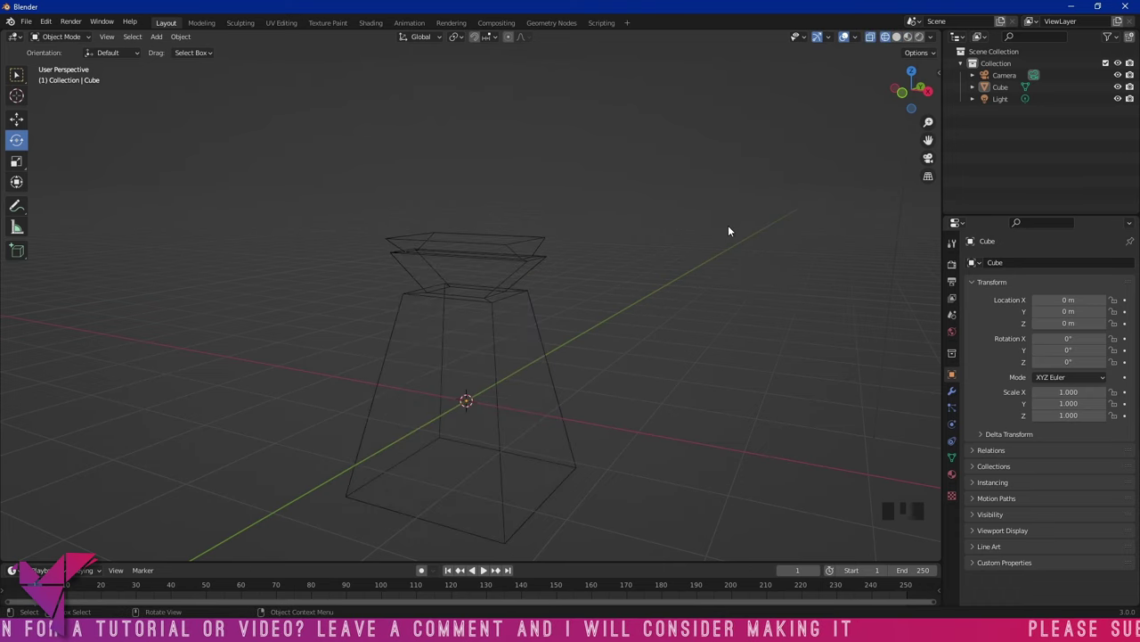
key("z")
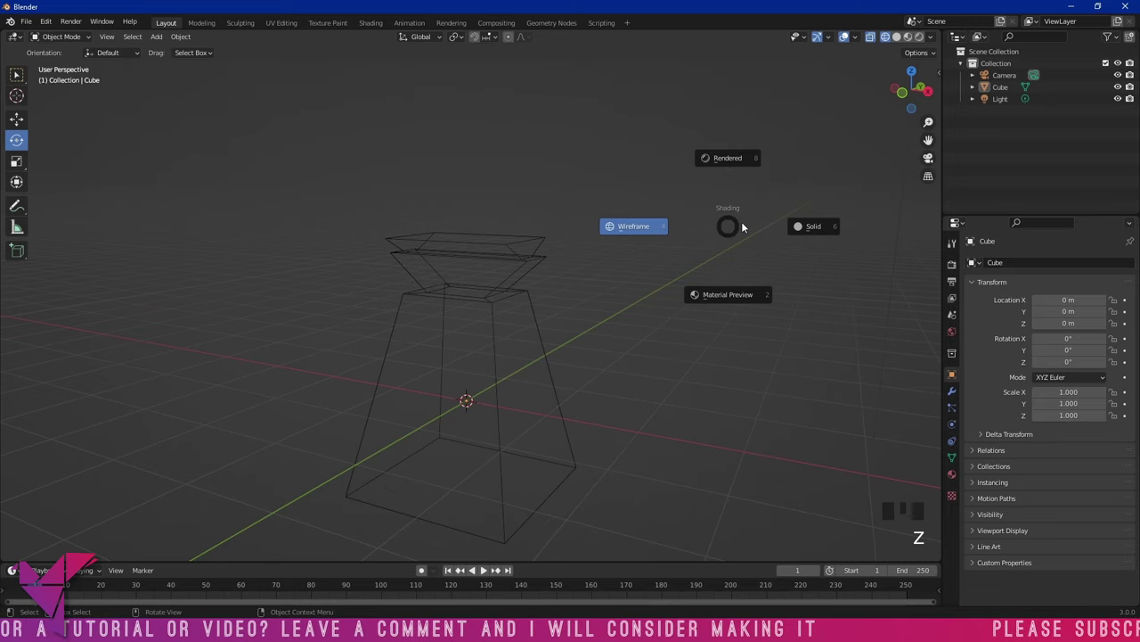
left_click(596, 257)
left_click_drag(631, 291, 638, 282)
key("z")
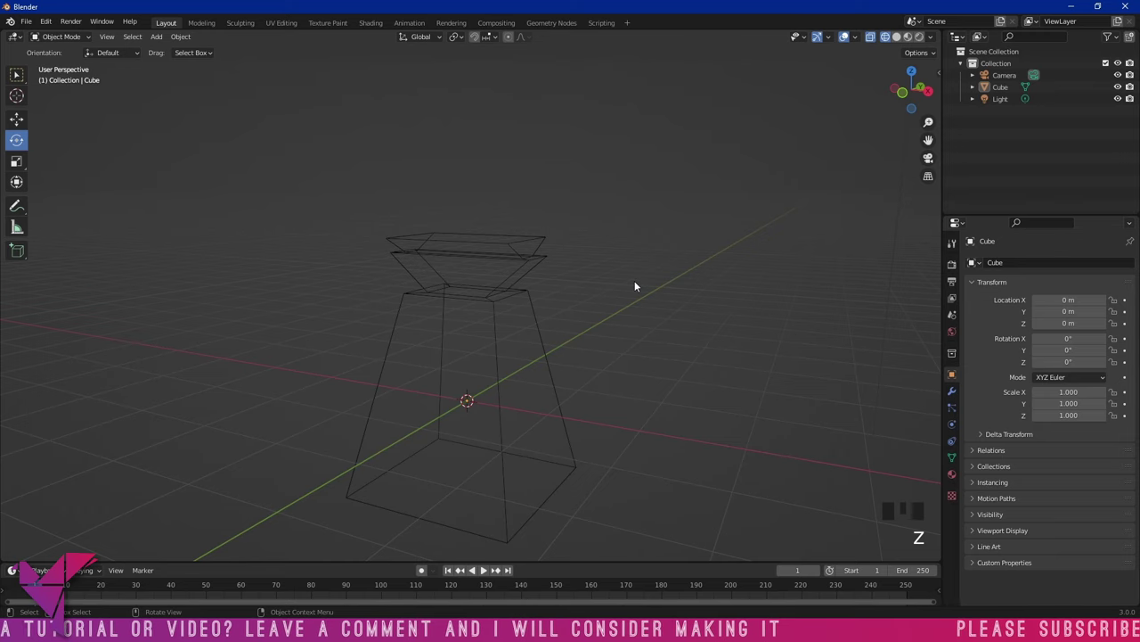
key("z")
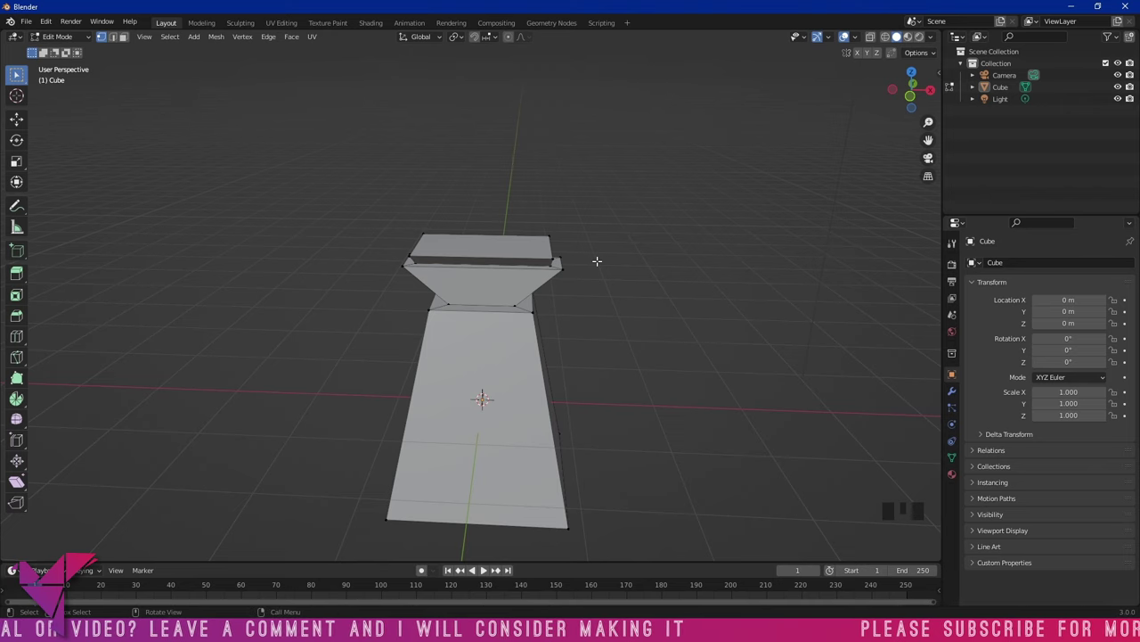
key("c")
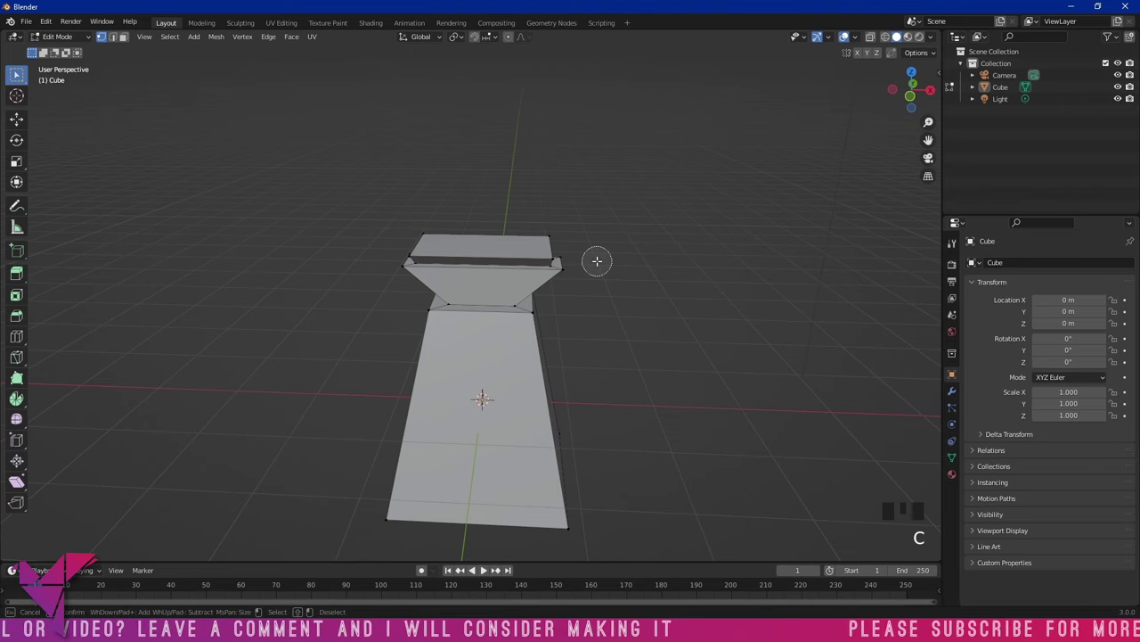
key("3")
key("c")
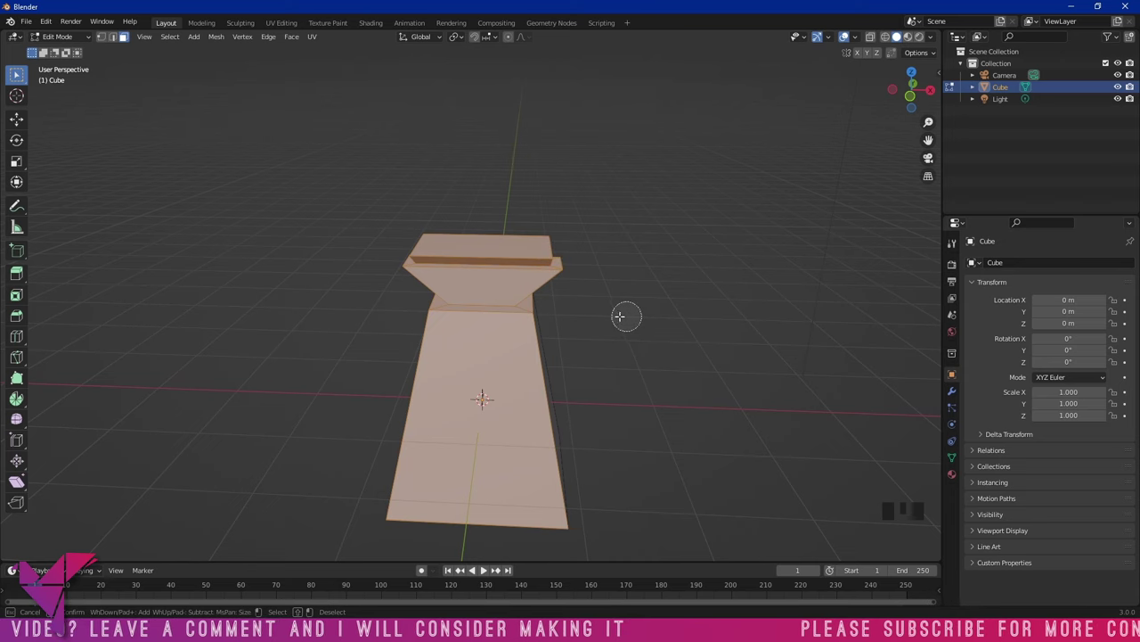
left_click(510, 318)
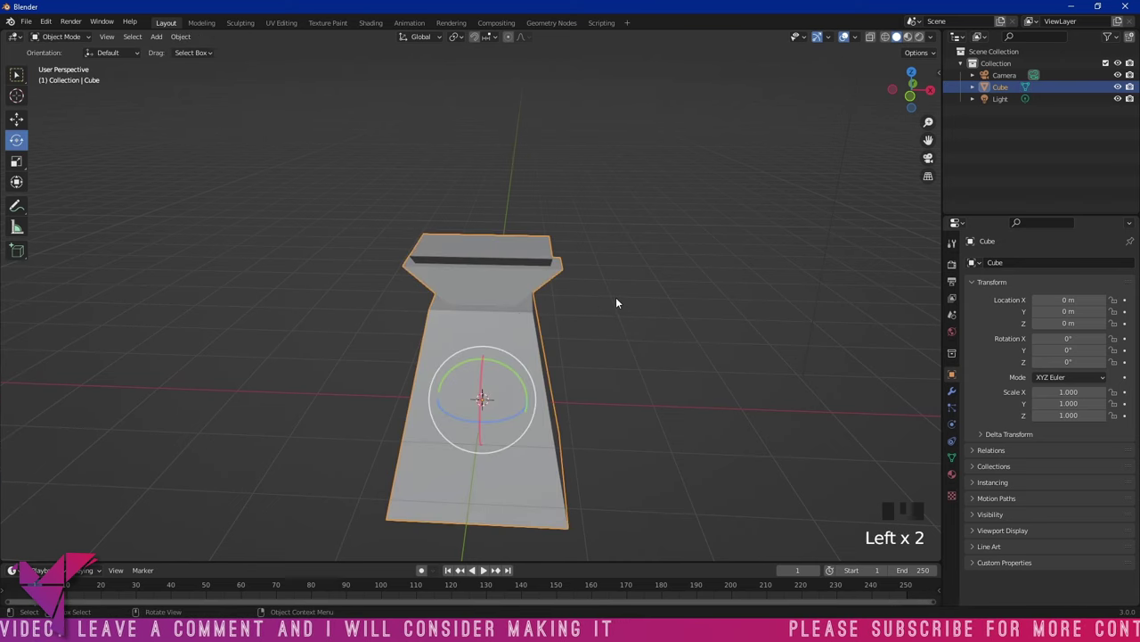
key("Tab")
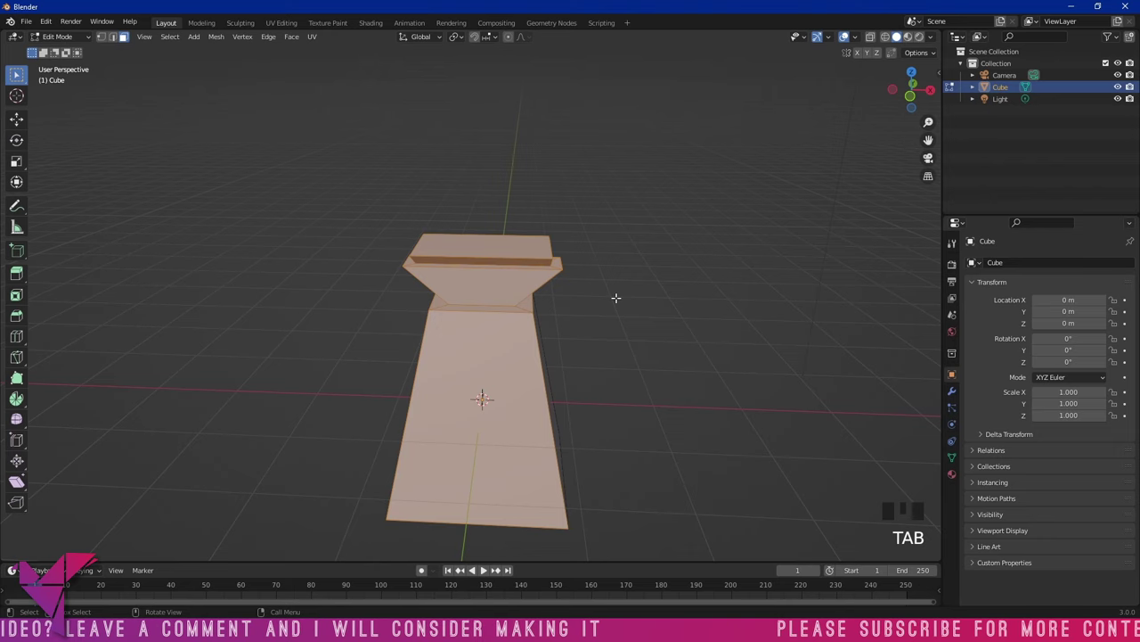
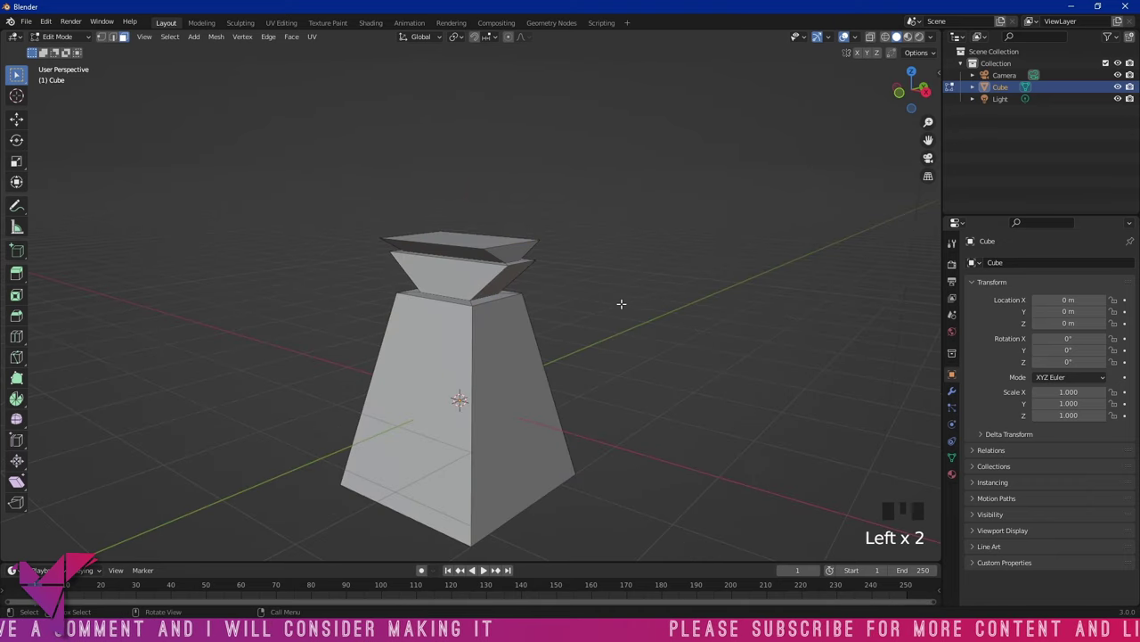
key("c")
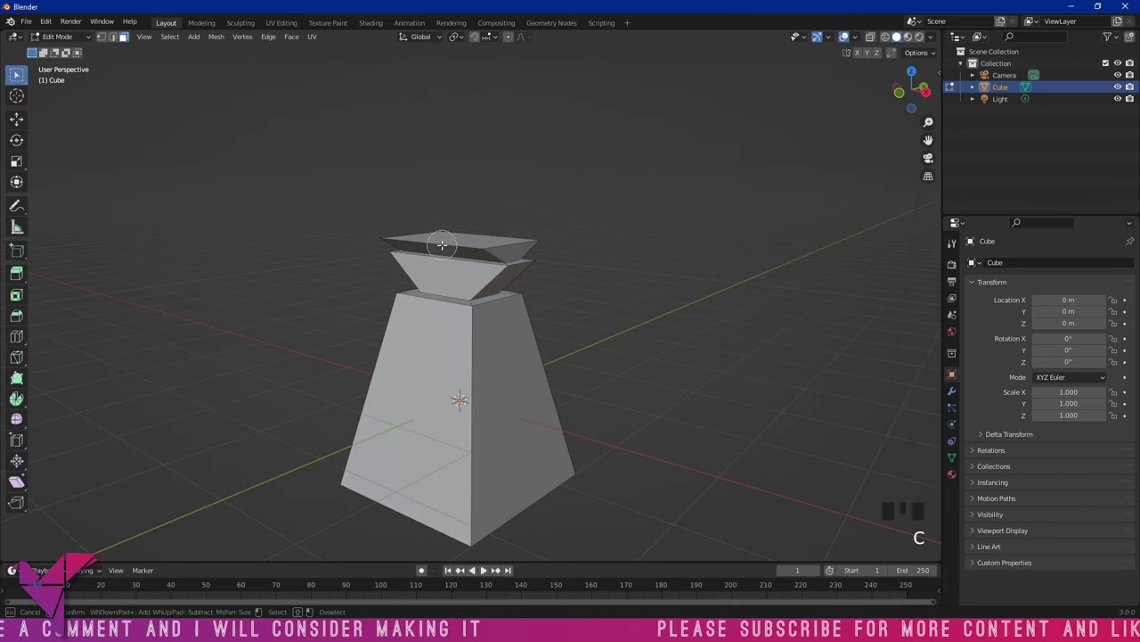
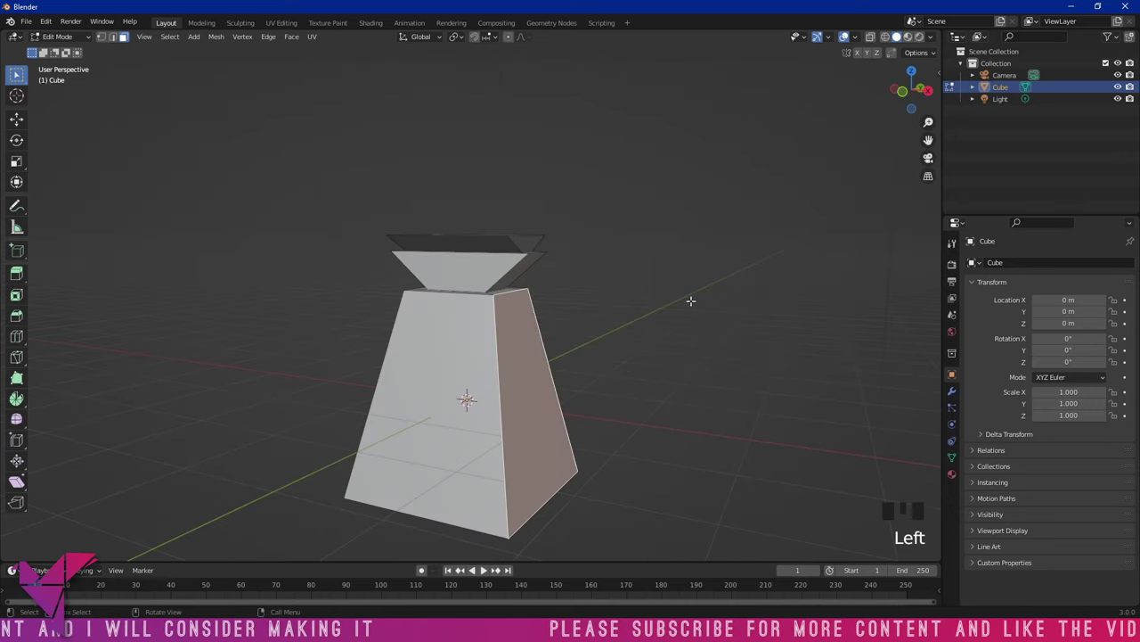
key("Tab")
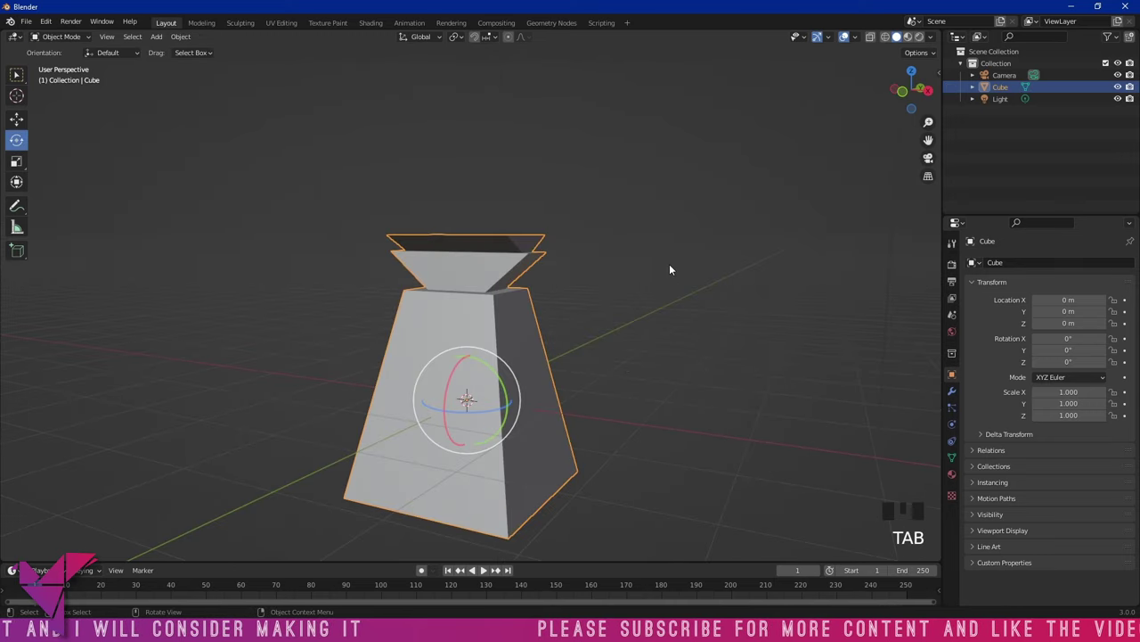
Duplicate the purple pedestal twice, one copy set aside and one placed higher up behind the original
left_click_drag(571, 344, 536, 324)
left_click(536, 325)
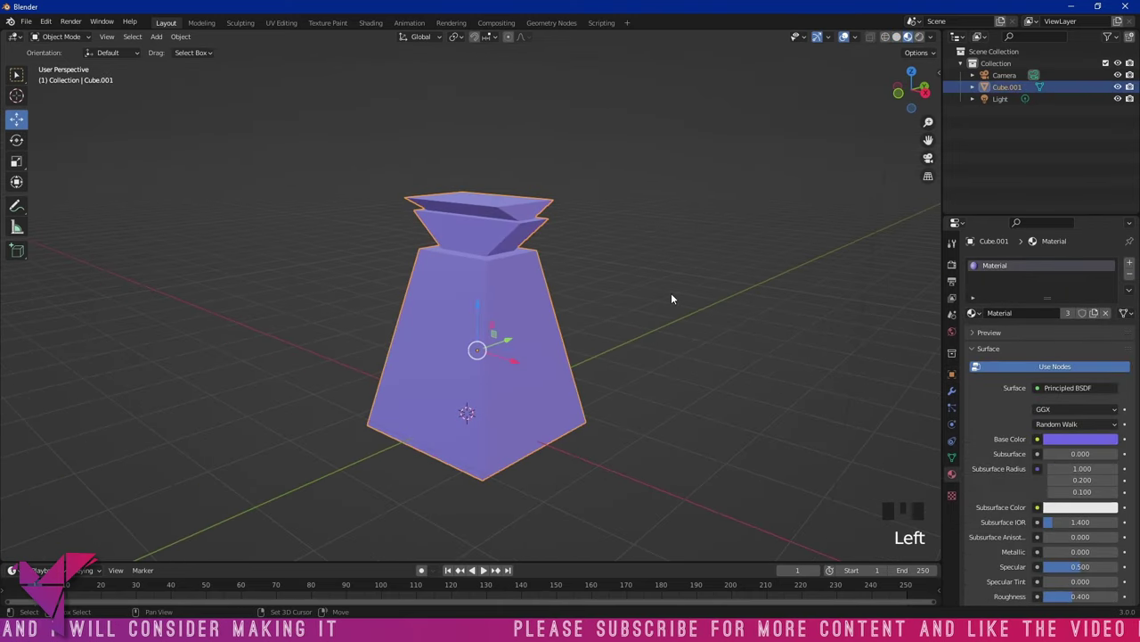
key("shift+d")
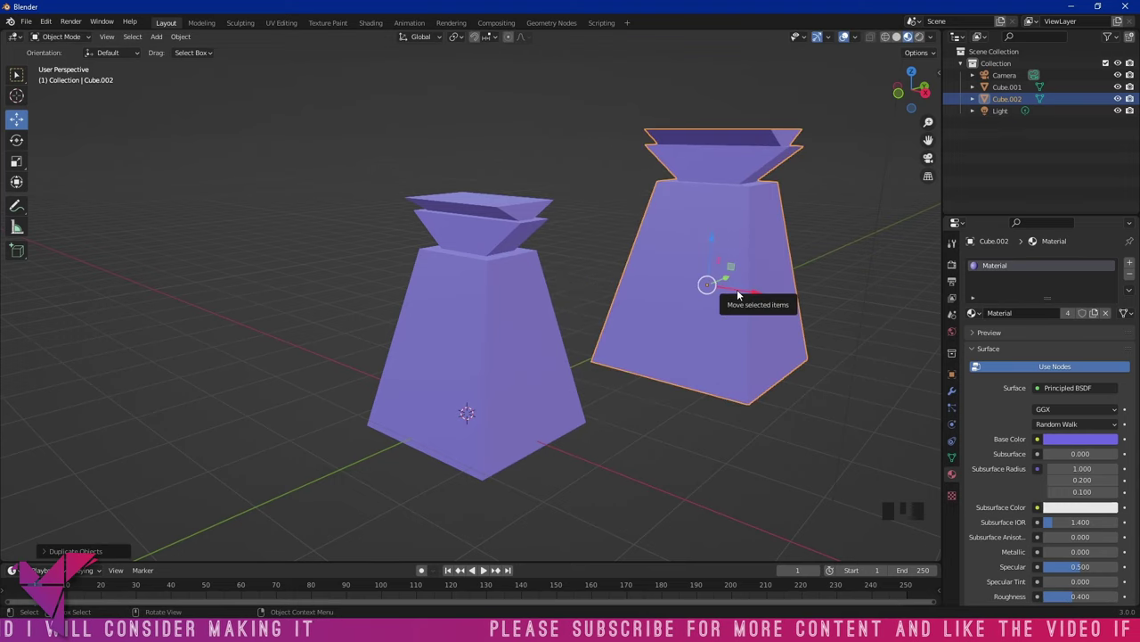
key("alt+d")
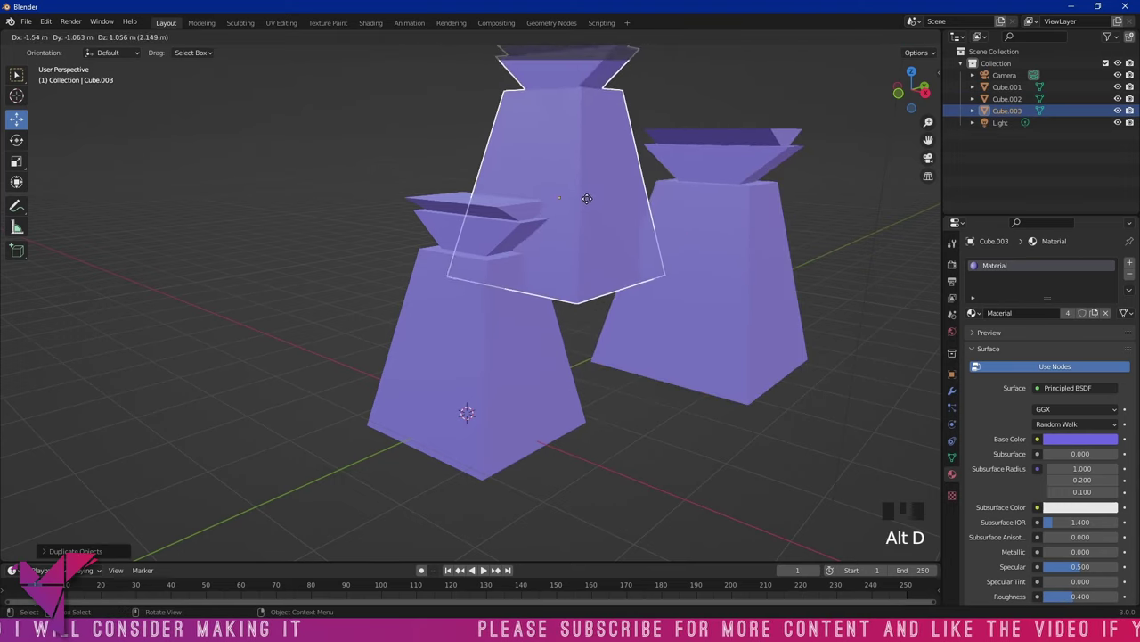
left_click_drag(599, 218, 775, 245)
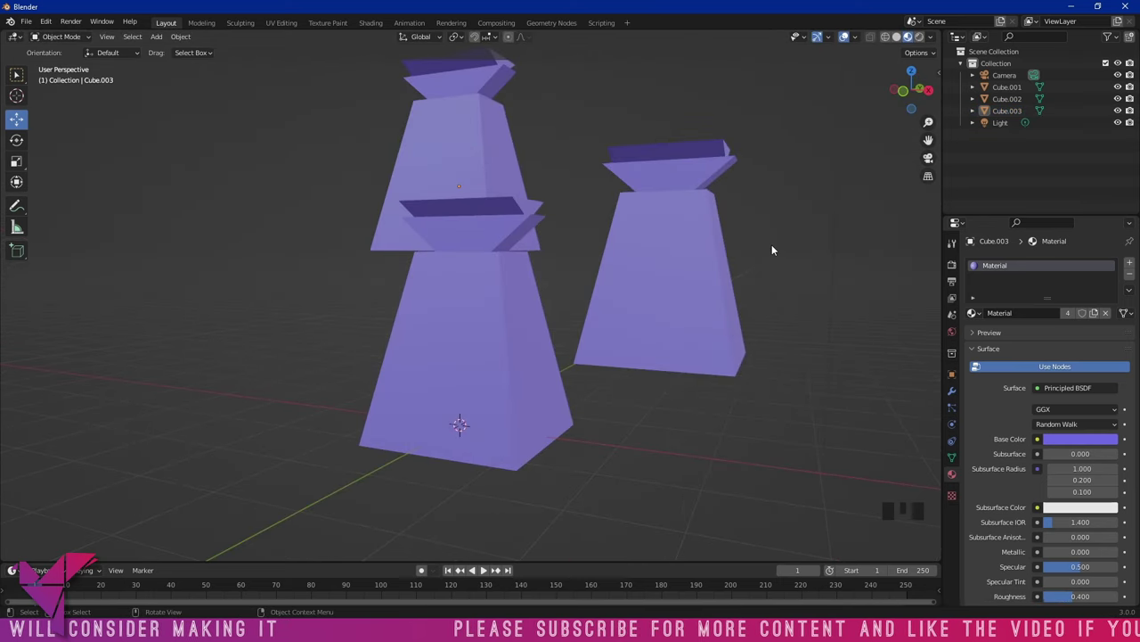
Orbit around the three pedestals and select the right-hand copy, Cube.002
left_click_drag(762, 255, 710, 274)
scroll("down", 3)
left_click_drag(696, 266, 682, 288)
scroll("up", 3)
left_click_drag(659, 289, 683, 289)
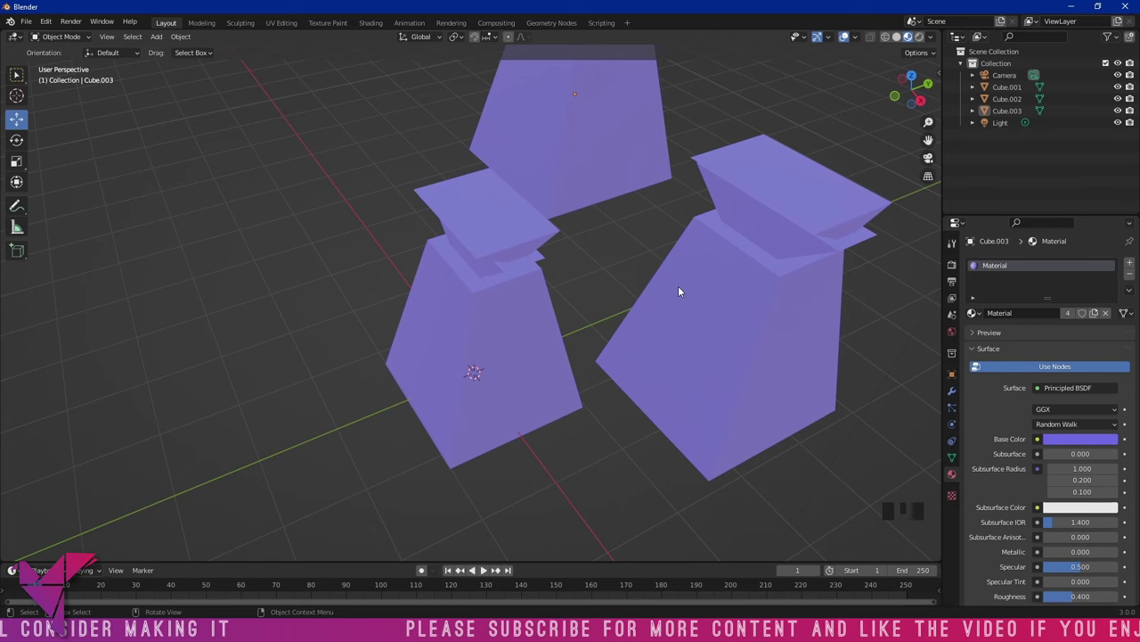
left_click_drag(672, 254, 549, 264)
scroll("up", 3)
left_click(555, 288)
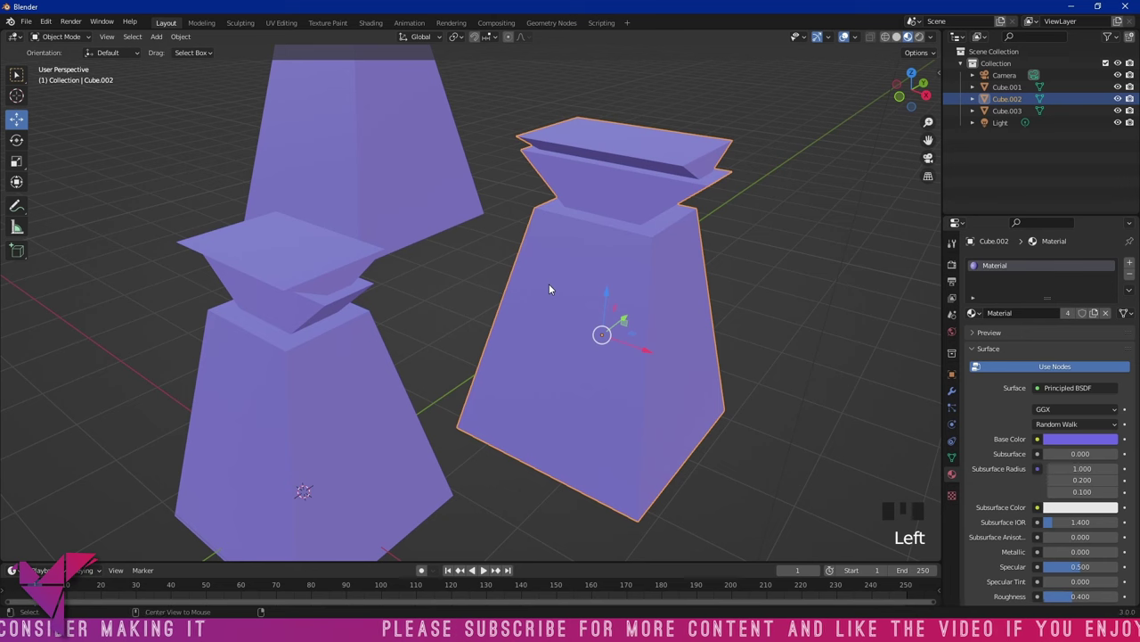
Make a linked copy of the pedestal, undo it, and select the tall copy at the back
key("alt+d")
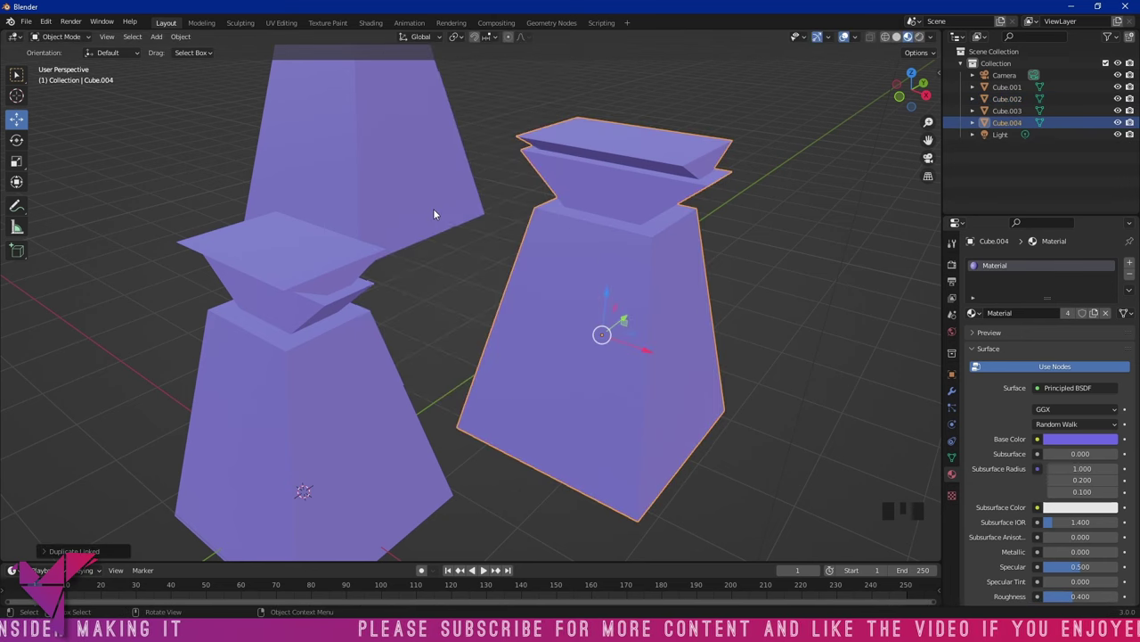
key("ctrl+z")
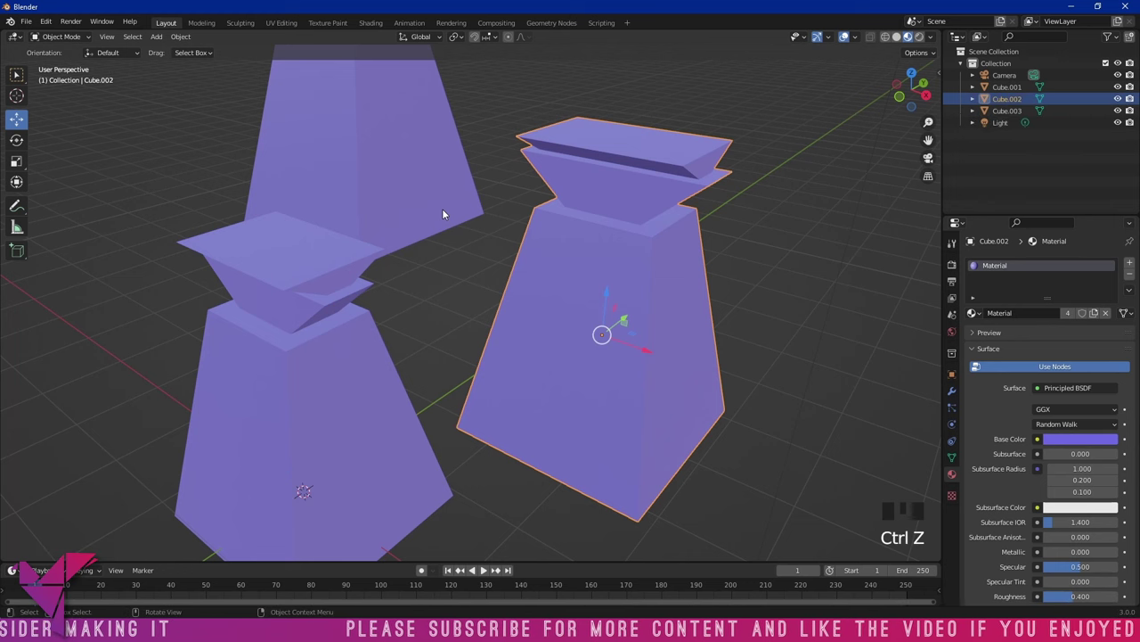
left_click(454, 151)
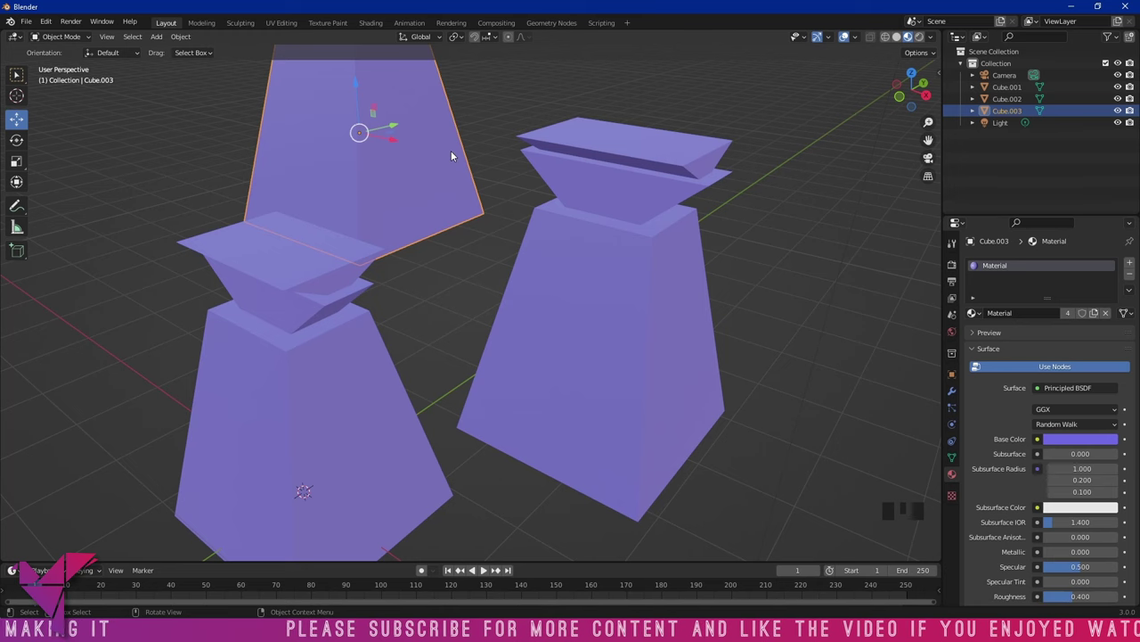
Duplicate the tall back copy with Alt+D ahead of clearing the extra pedestals
scroll("down", 3)
left_click(574, 294)
key("alt+d")
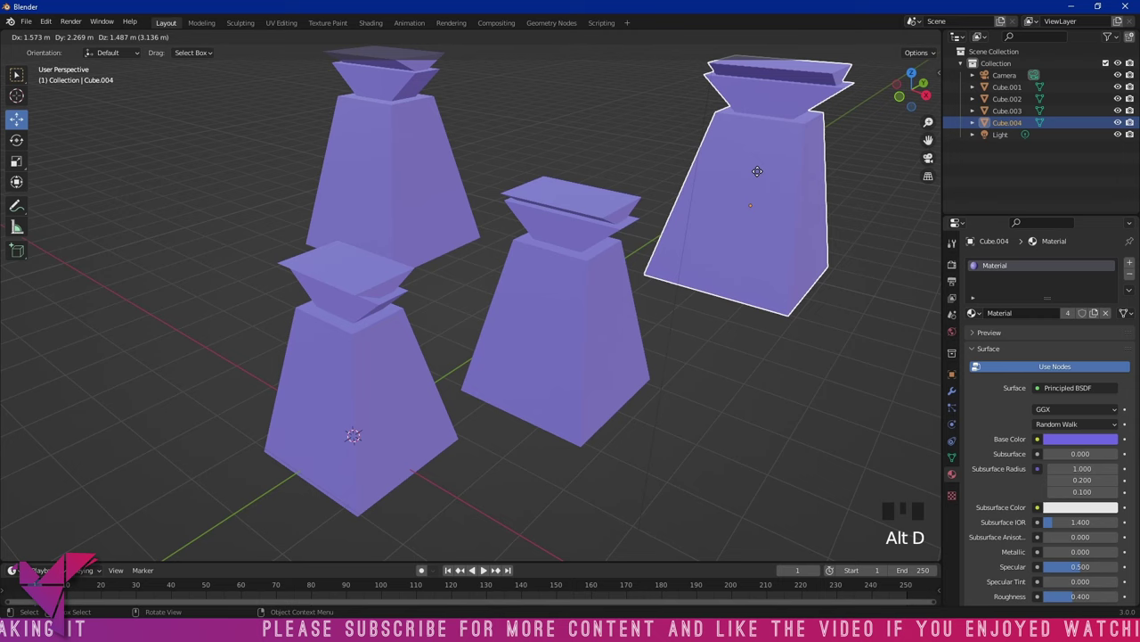
left_click_drag(757, 246, 756, 245)
Delete the extra pedestal copies, leaving Cube.001, and select the remaining purple pedestal
key("Delete")
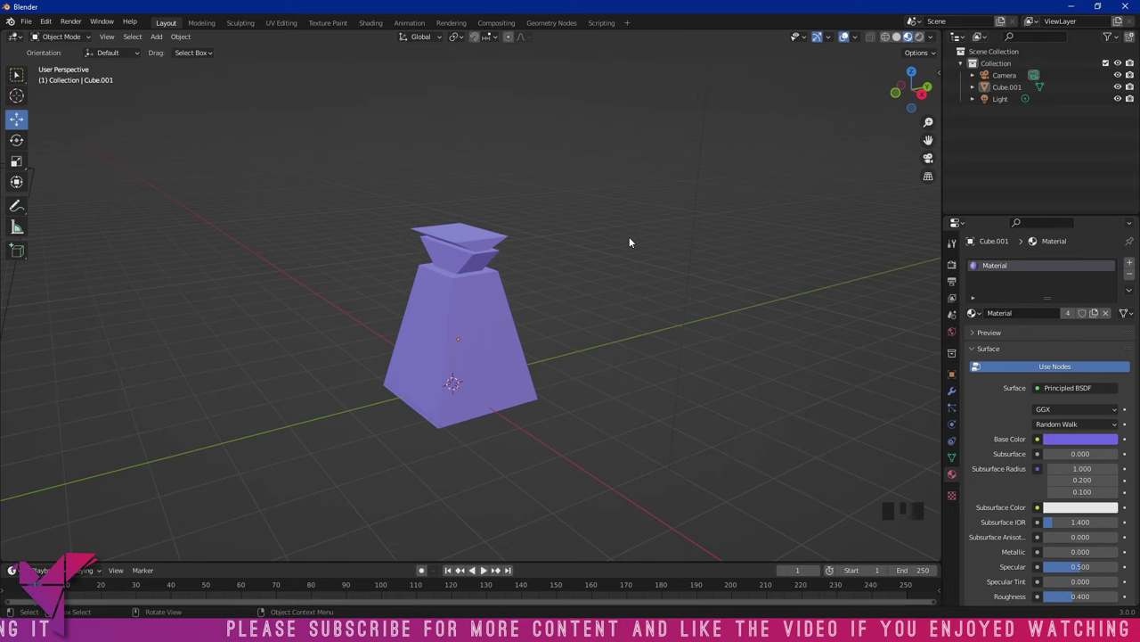
left_click_drag(592, 269, 576, 264)
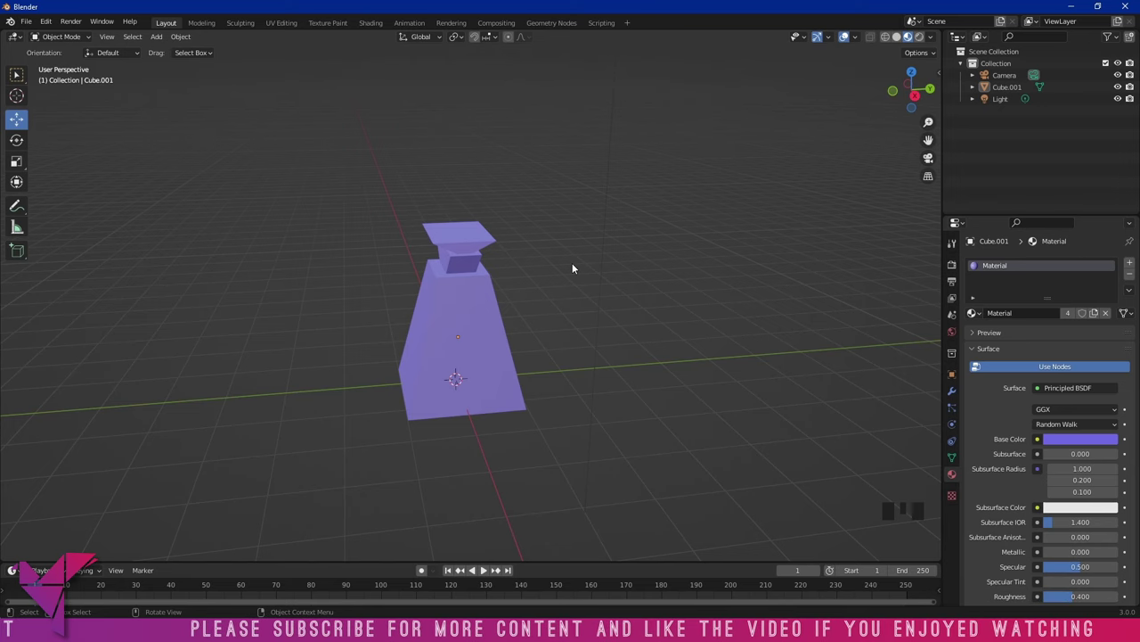
left_click_drag(596, 251, 580, 303)
left_click(580, 303)
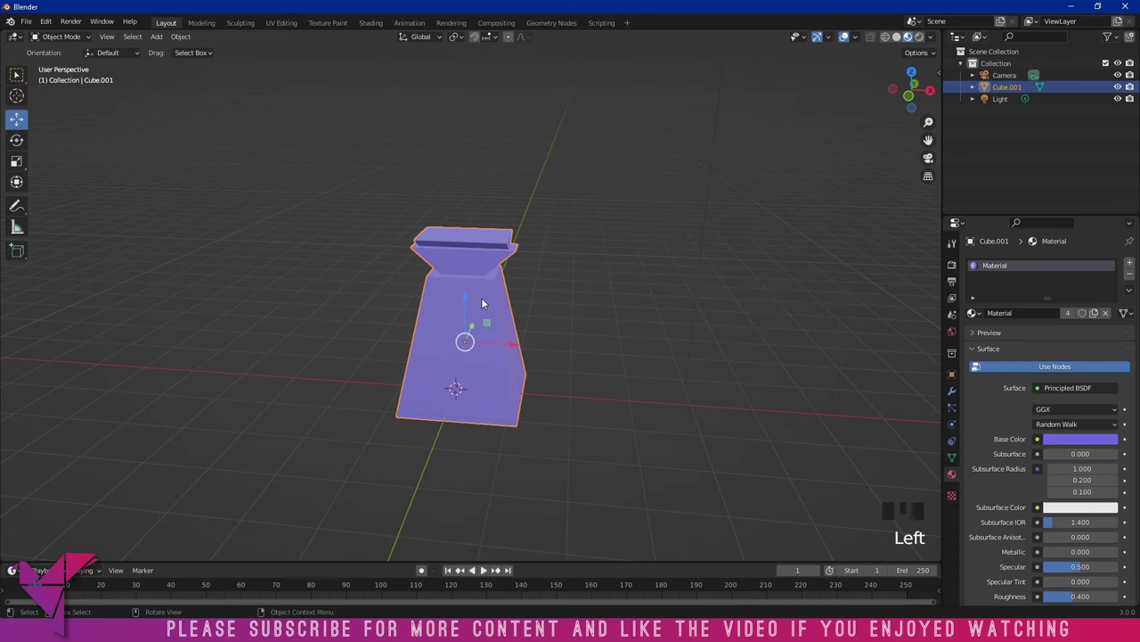
Duplicate the pedestal as Cube.002 and position the copy beside the original
key("shift+d")
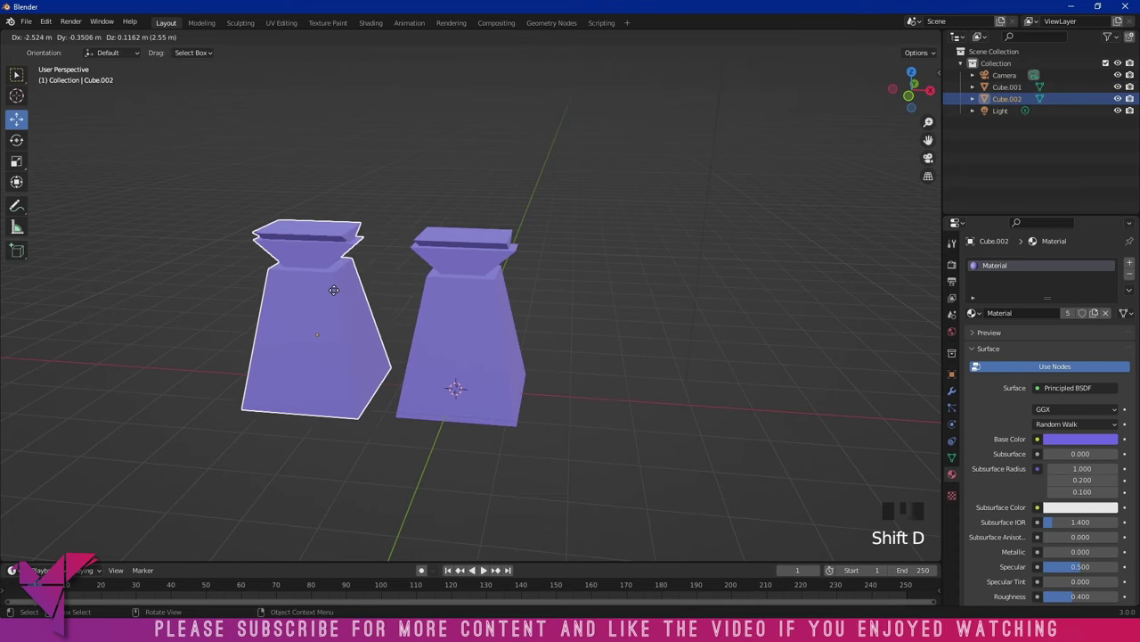
left_click_drag(503, 289, 562, 284)
left_click(562, 285)
left_click(415, 295)
left_click(547, 296)
left_click(429, 337)
left_click_drag(457, 344, 449, 309)
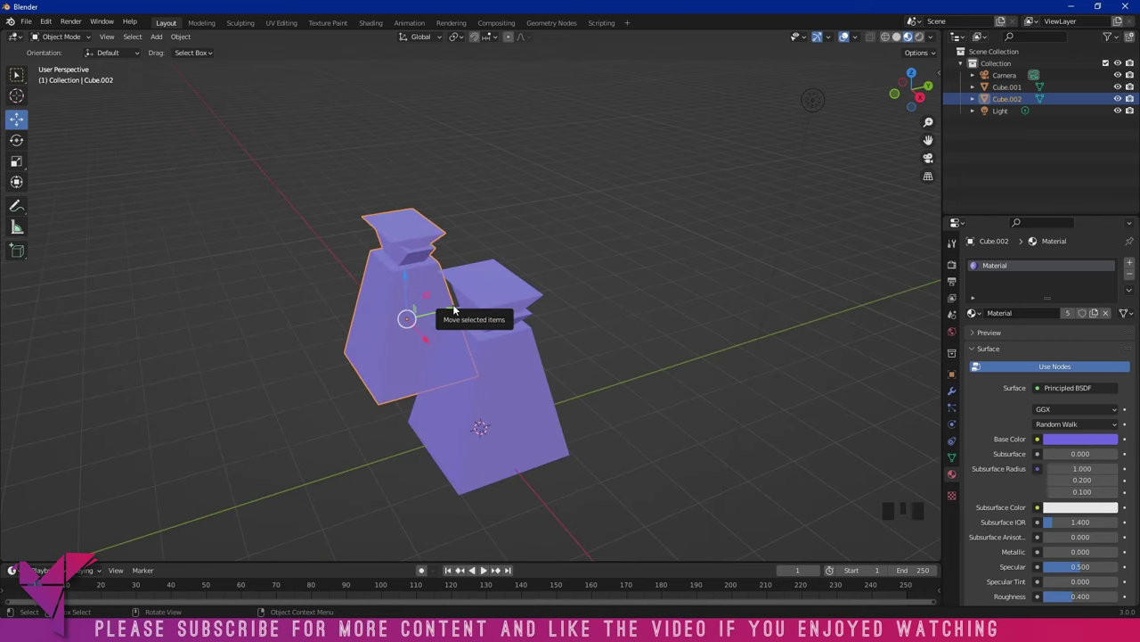
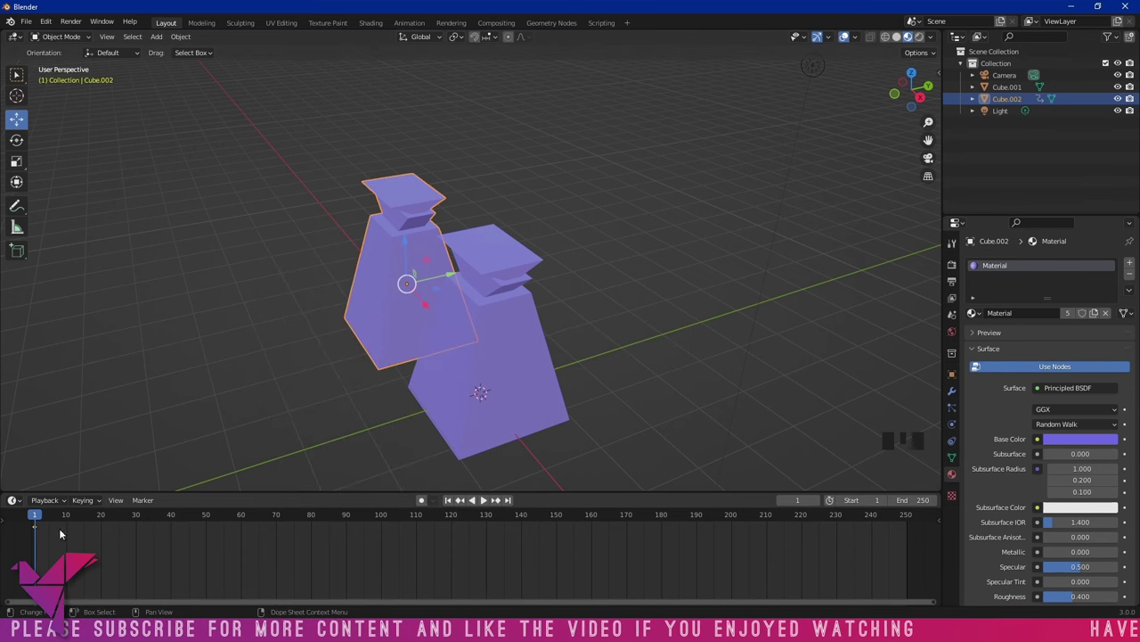
Enlarge the Timeline and move the playhead to frame 60
left_click_drag(42, 517, 449, 278)
left_click(450, 273)
left_click_drag(450, 279, 364, 281)
left_click(371, 281)
Move the copy away to the left, keyframe its location at frame 60, and return to frame 1
key("g")
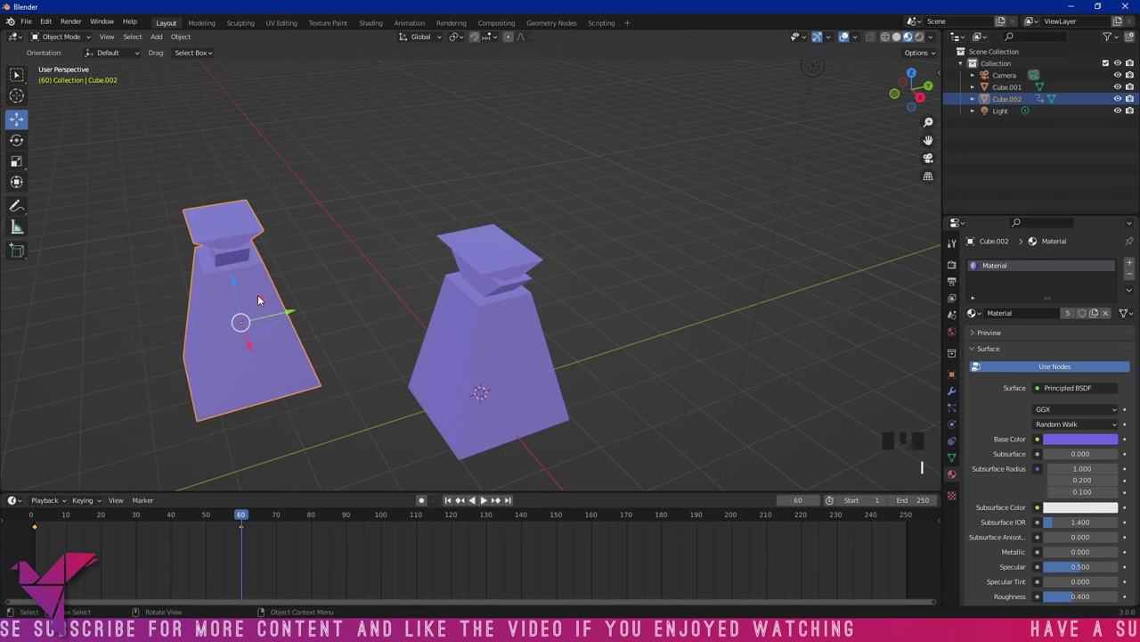
left_click_drag(246, 515, 48, 526)
left_click(527, 337)
left_click_drag(536, 309, 571, 325)
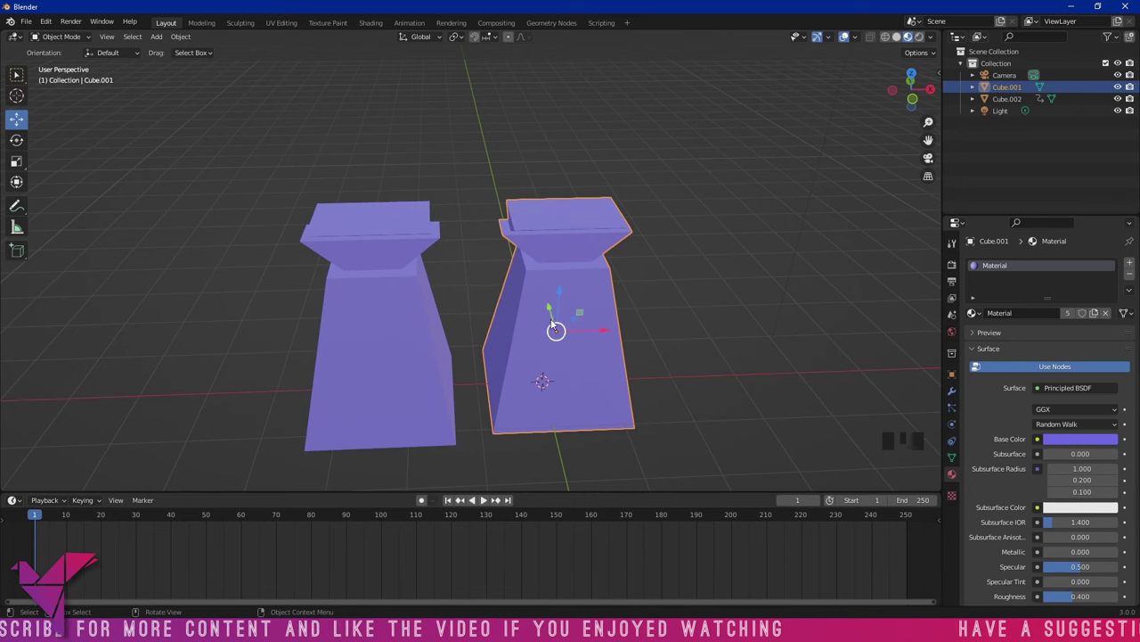
With both pedestals selected, parent Cube.001 to the animated Cube.002 via Set Parent To > Object
left_click(424, 347)
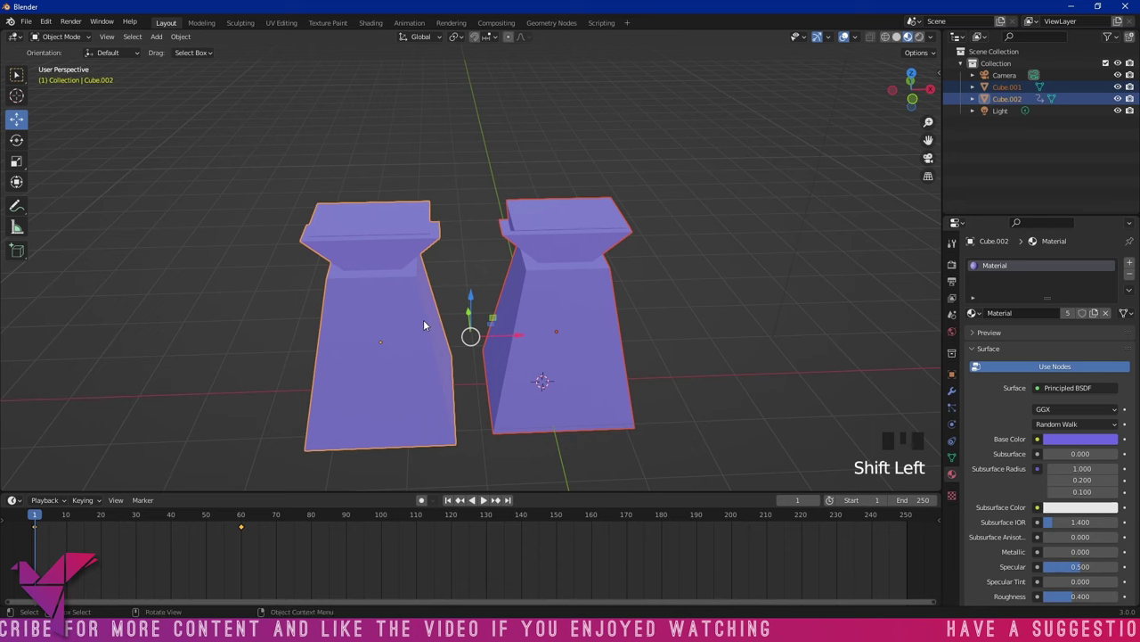
key("p")
key("ctrl+p")
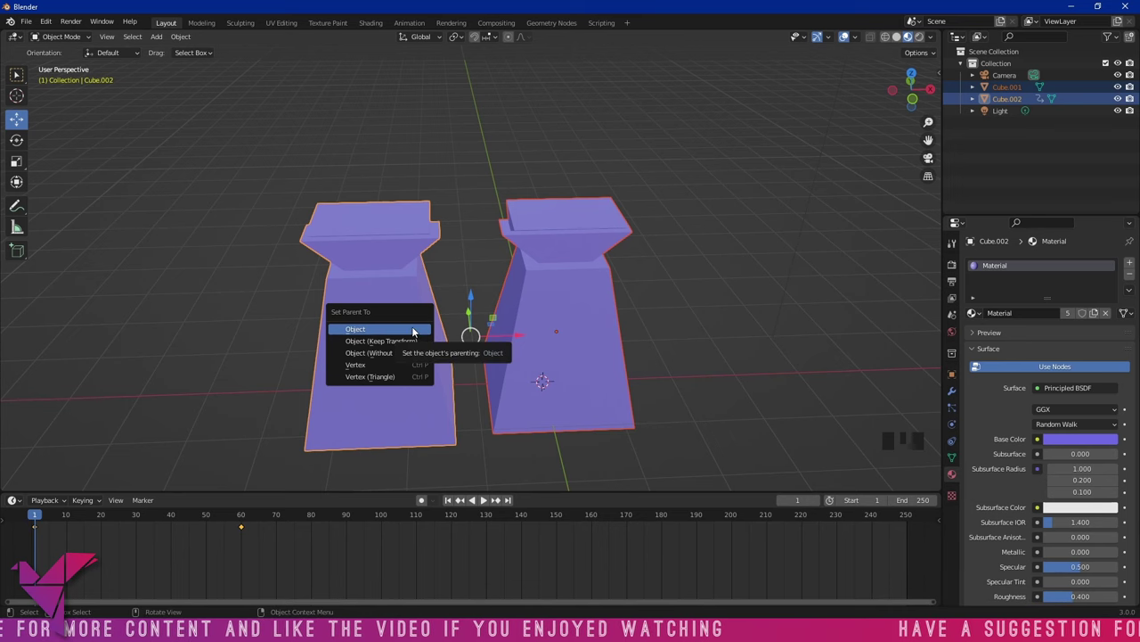
left_click_drag(648, 309, 42, 516)
left_click_drag(41, 517, 208, 507)
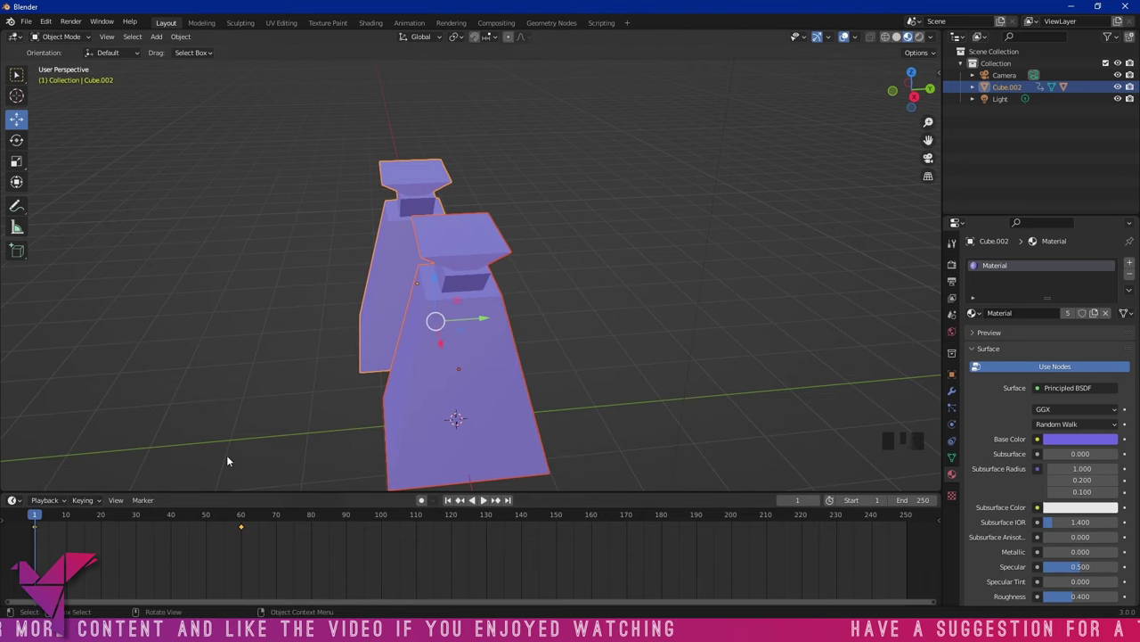
Slide the pedestals sideways with G to check that the parented pair moves together
left_click_drag(309, 418, 378, 359)
left_click(378, 359)
left_click_drag(384, 365, 242, 521)
left_click_drag(241, 522, 467, 413)
scroll("down", 3)
left_click(448, 341)
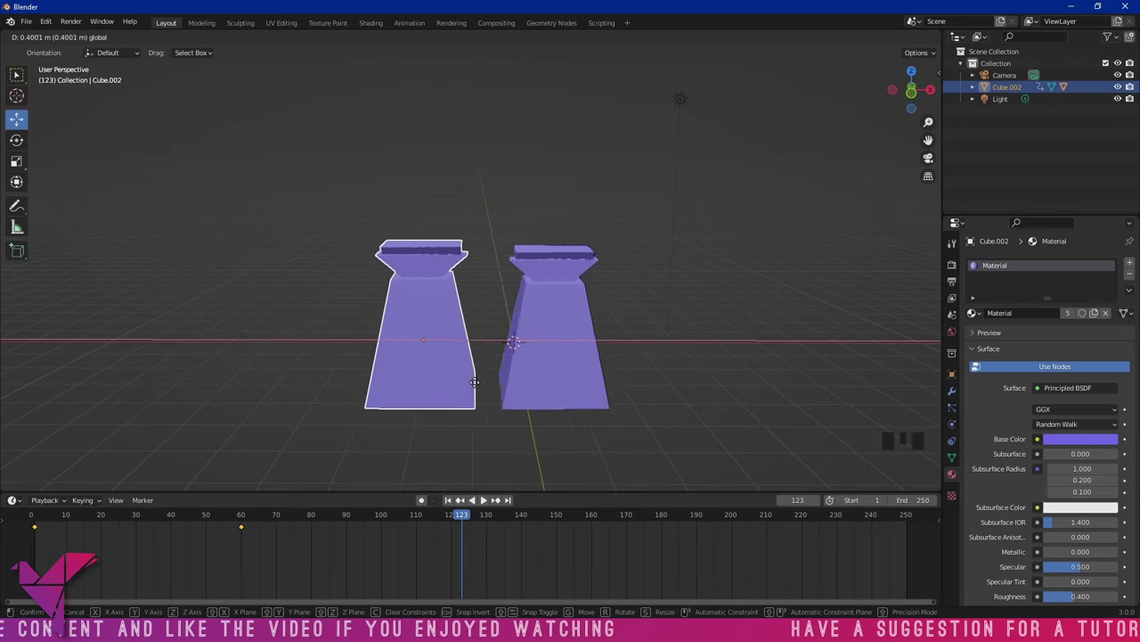
left_click_drag(515, 417, 479, 396)
scroll("up", 3)
left_click(366, 382)
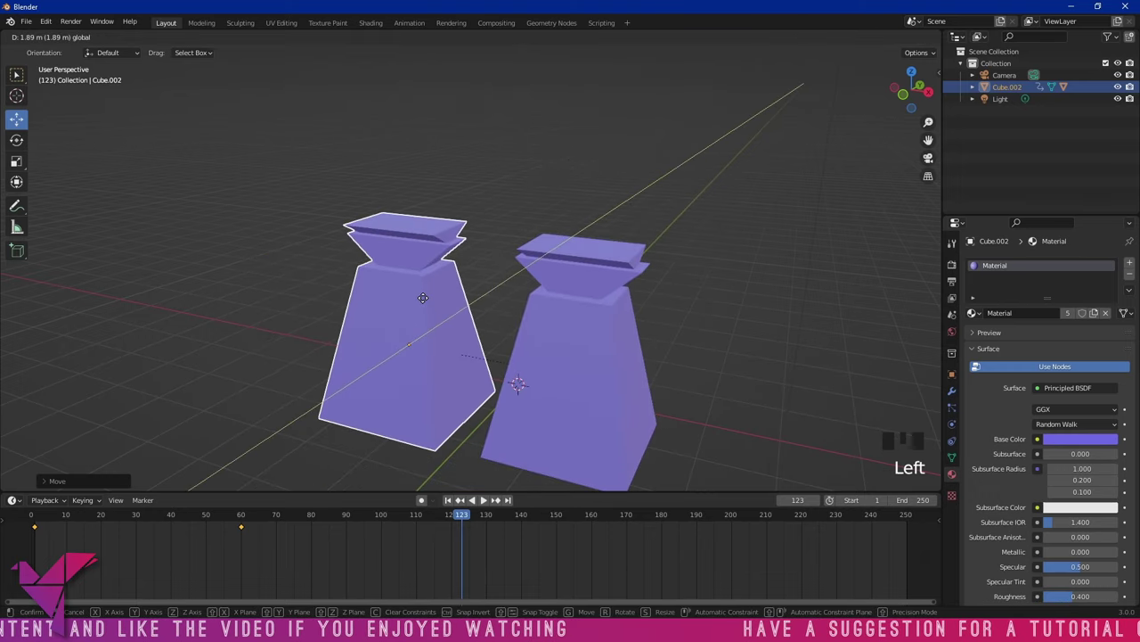
scroll("up", 3)
left_click_drag(514, 318, 573, 273)
Select the extra pedestal and delete it, leaving only Cube.002 in the scene
left_click(573, 274)
scroll("down", 3)
left_click_drag(567, 291, 584, 324)
left_click_drag(578, 258, 530, 291)
left_click(530, 291)
left_click_drag(543, 278, 571, 308)
left_click(571, 309)
key("Delete")
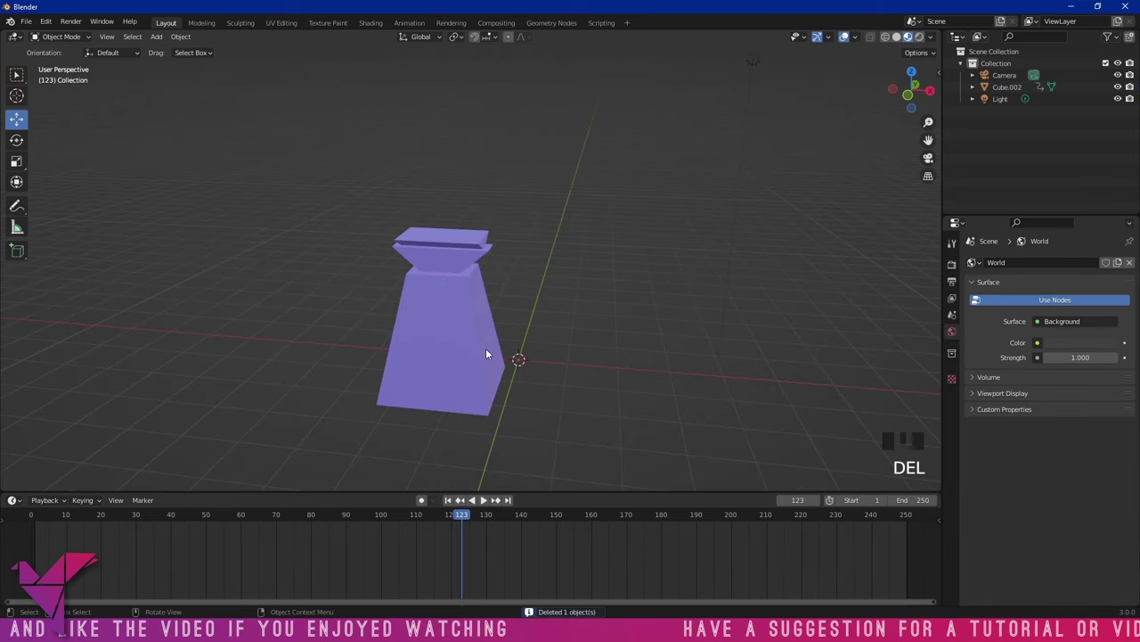
Scale the remaining pedestal along Y into a long slab
left_click(467, 349)
left_click(261, 536)
left_click_drag(276, 543, 101, 537)
key("Delete")
left_click(639, 295)
left_click(472, 316)
key("s")
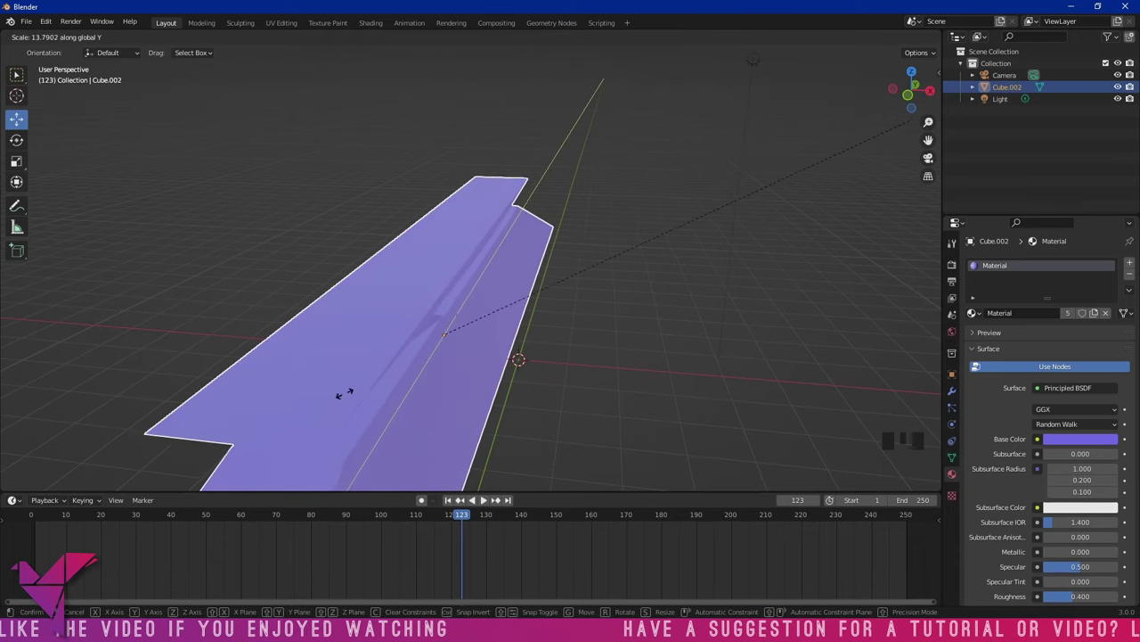
left_click_drag(660, 364, 547, 350)
scroll("down", 3)
left_click_drag(572, 365, 664, 349)
Scale the slab along X to widen it into a flat platform
key("s")
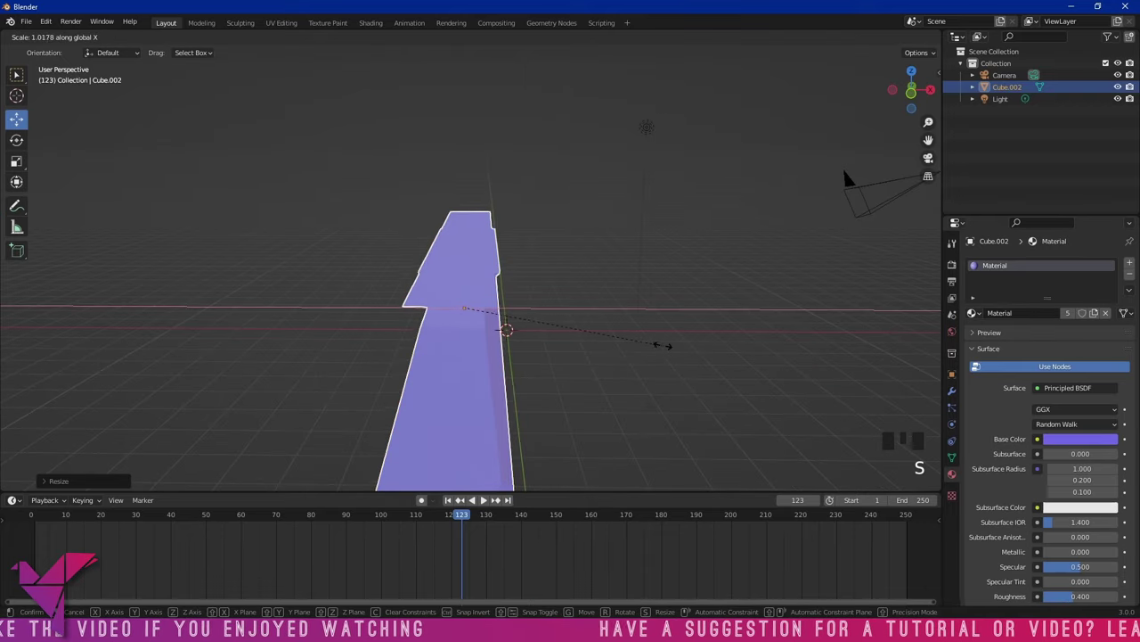
left_click_drag(498, 310, 390, 307)
scroll("down", 3)
left_click(563, 175)
Append the Base Man collection with the Man mesh into the scene
scroll("up", 3)
left_click_drag(573, 209, 639, 226)
scroll("down", 3)
scroll("up", 3)
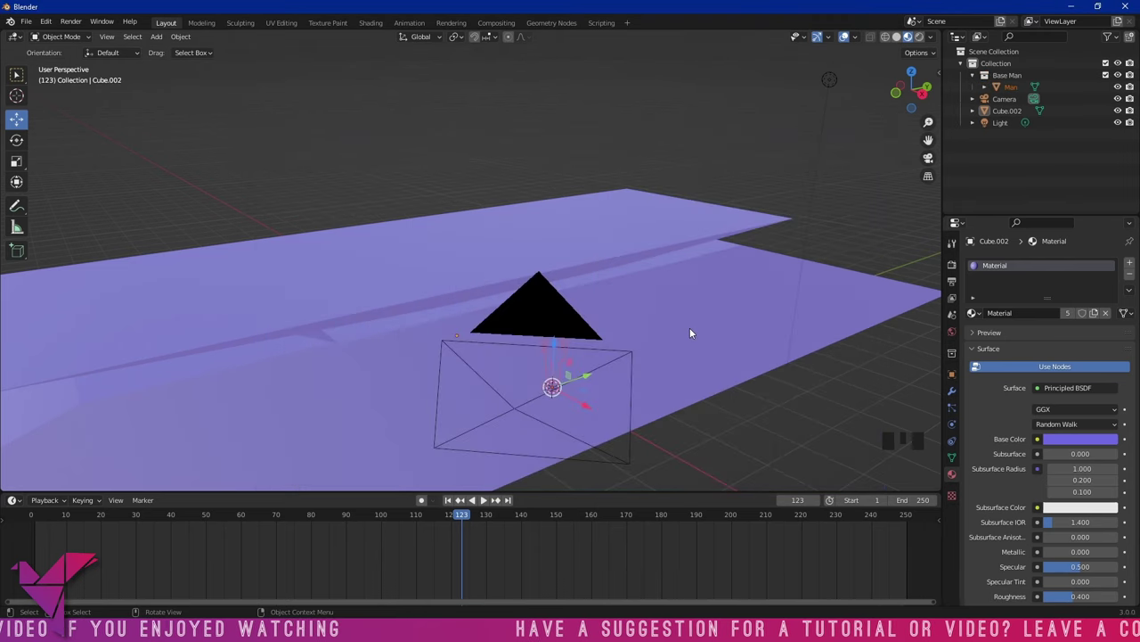
Raise the Man figure straight up along Z so it stands on top of the platform
scroll("down", 3)
left_click_drag(688, 323, 703, 312)
key("g")
scroll("up", 3)
left_click_drag(684, 208, 579, 257)
scroll("down", 3)
left_click_drag(561, 252, 543, 248)
key("g")
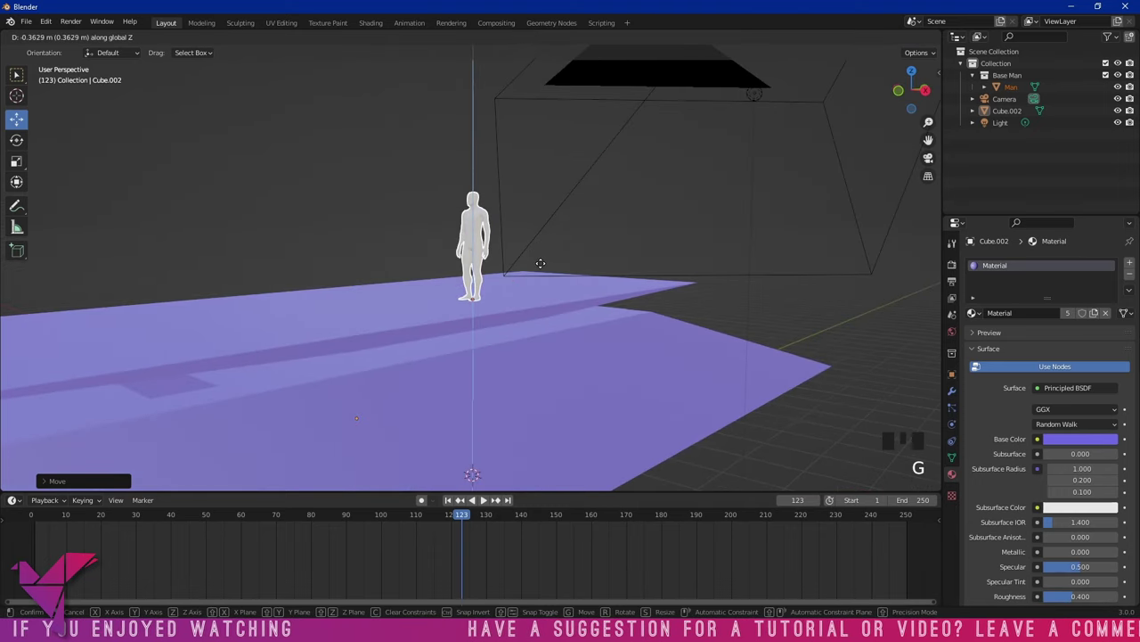
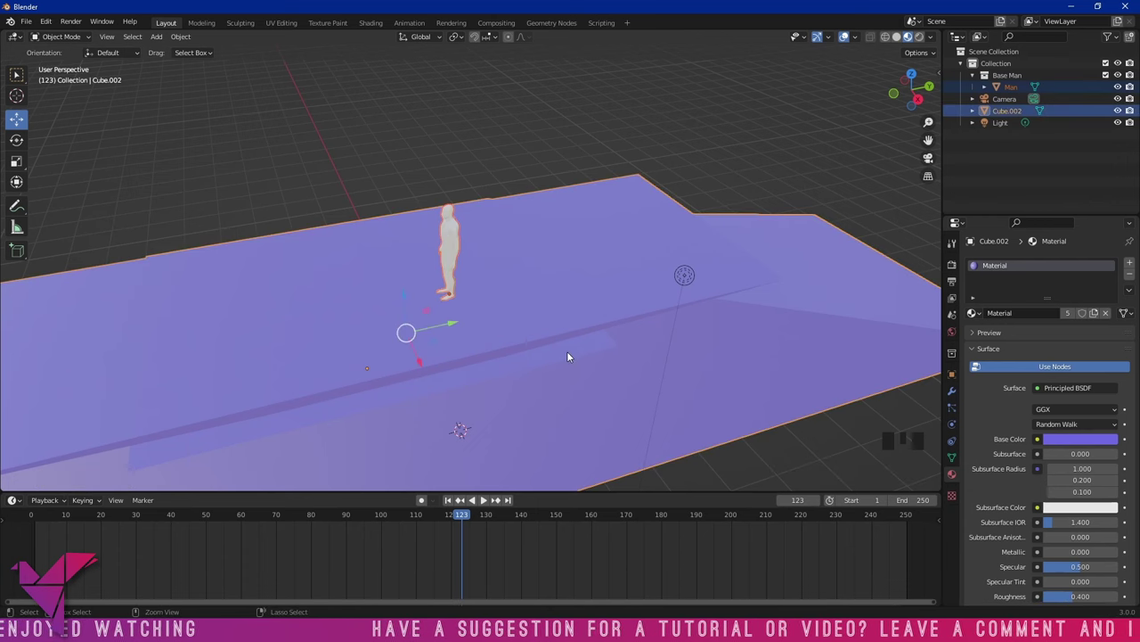
Parent the Man to the platform and keyframe the platform's Location & Rotation at the start frame
key("ctrl+p")
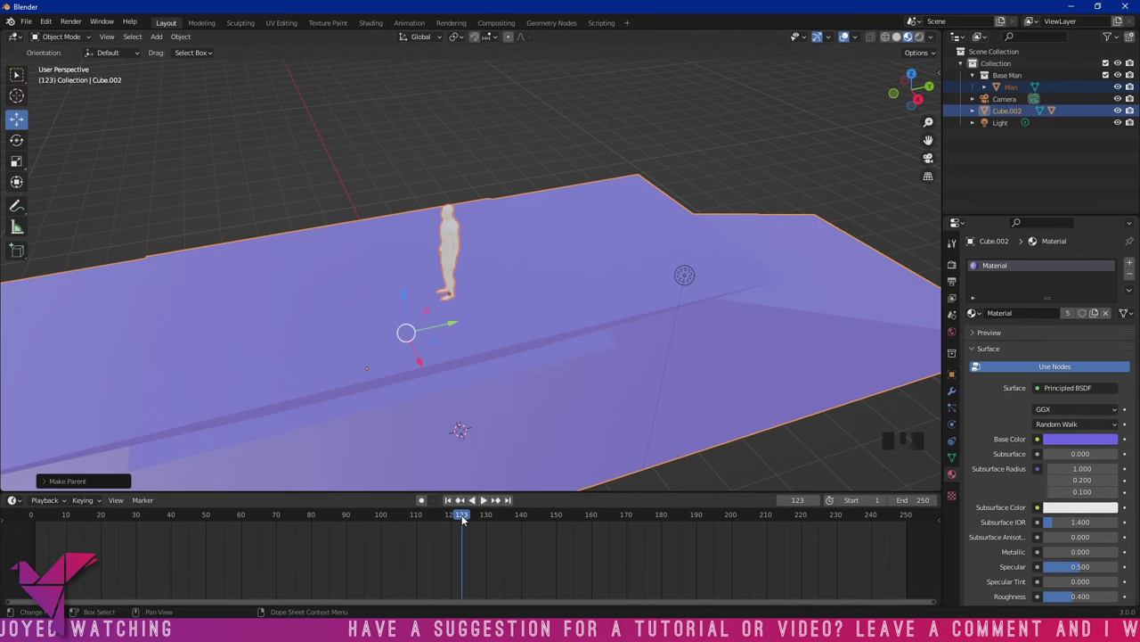
left_click_drag(530, 397, 547, 387)
scroll("down", 3)
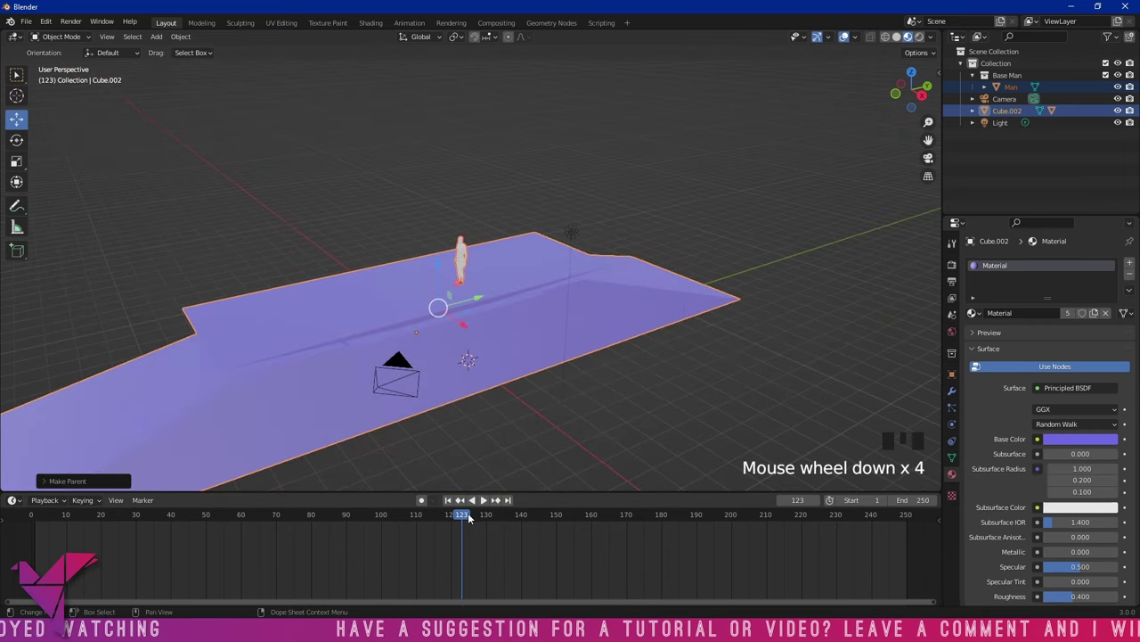
left_click_drag(469, 513, 258, 391)
key("ctrl+z")
left_click_drag(42, 517, 486, 297)
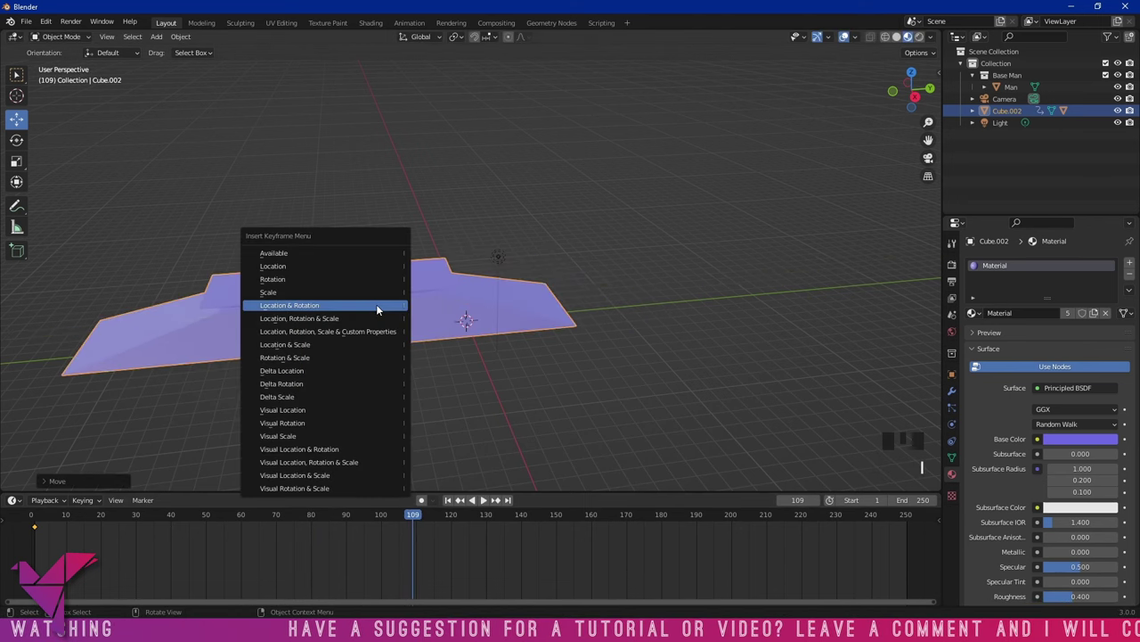
Orbit and zoom around the platform with the figure on top, then select the platform
left_click_drag(447, 503, 537, 372)
scroll("up", 3)
scroll("up", 3)
scroll("down", 3)
left_click_drag(495, 427, 487, 506)
left_click_drag(488, 506, 393, 248)
scroll("up", 3)
left_click_drag(344, 262, 319, 286)
scroll("down", 3)
left_click_drag(257, 280, 366, 297)
scroll("up", 3)
left_click_drag(410, 289, 479, 507)
left_click_drag(480, 507, 436, 325)
scroll("up", 3)
left_click_drag(435, 324, 584, 273)
left_click(578, 275)
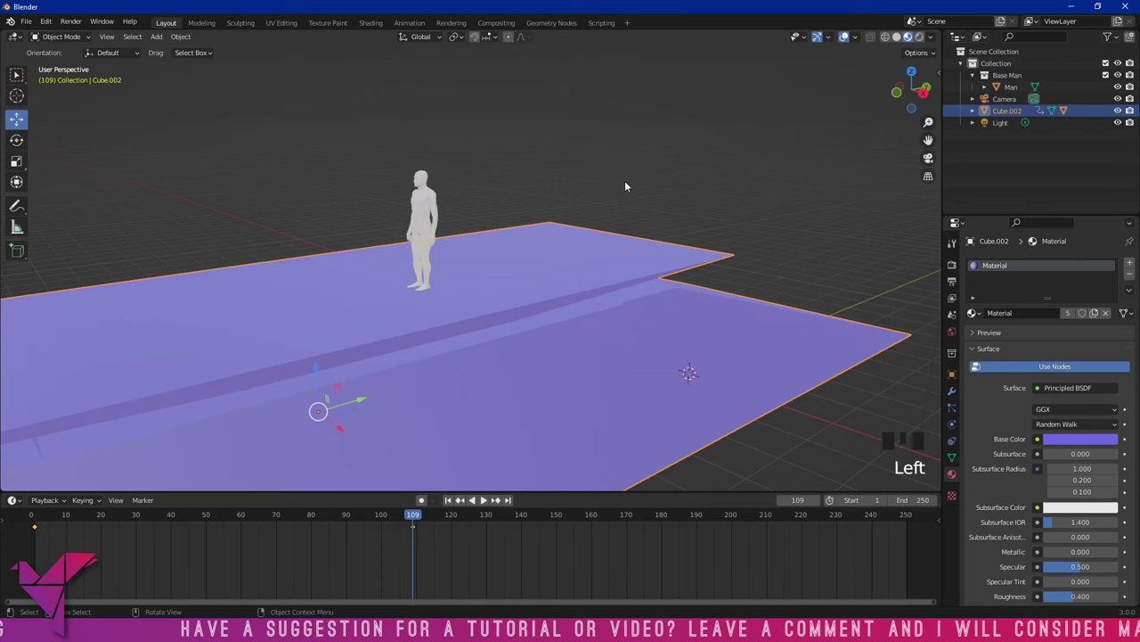
Enter Edit Mode on Cube.002 and select the platform's top face
key("Tab")
scroll("up", 3)
left_click(632, 268)
scroll("down", 3)
scroll("up", 3)
scroll("up", 3)
scroll("down", 3)
scroll("up", 3)
scroll("down", 3)
scroll("up", 3)
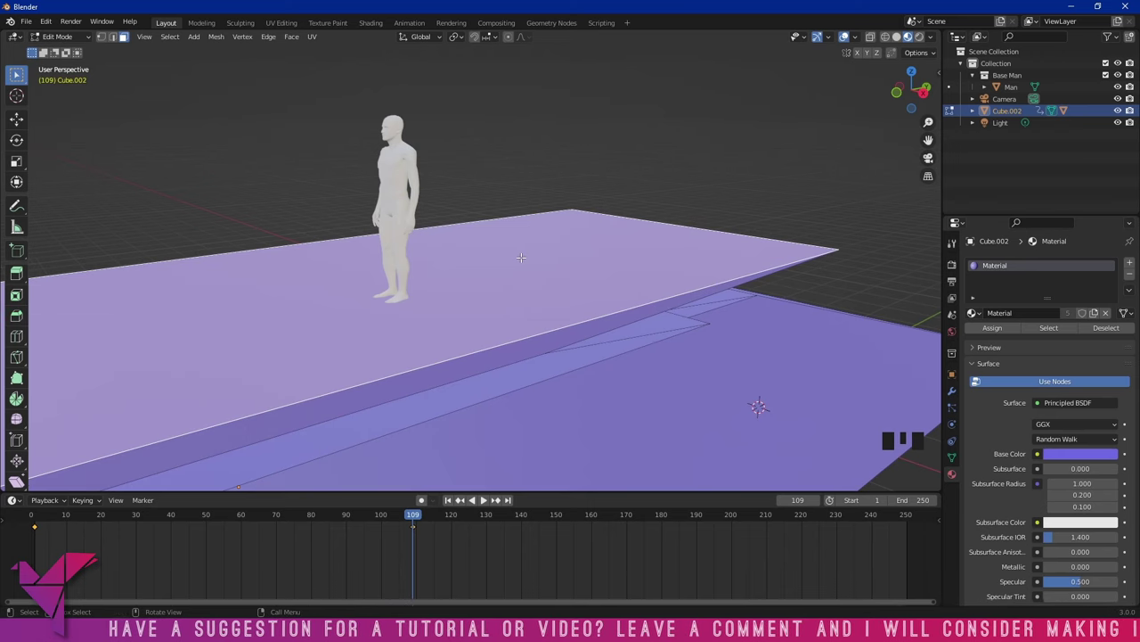
Bevel the top slab edges into many thin loops and insert a keyframe near frame 110
key("ctrl+b")
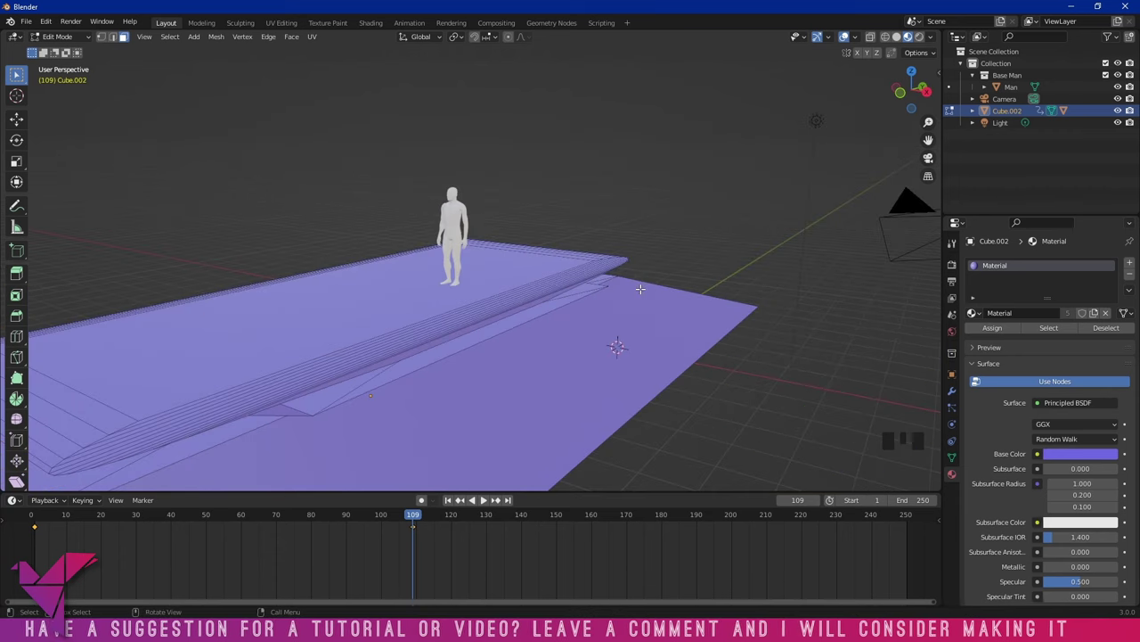
key("Left")
key("Right")
key("Left")
key("Right")
key("Left")
key("Right")
key("Left")
key("Right")
Step back to frame 85, play briefly, and bring up the Add Mesh list inside Edit Mode
key("Left")
key("Left")
key("Left")
key("space")
key("space")
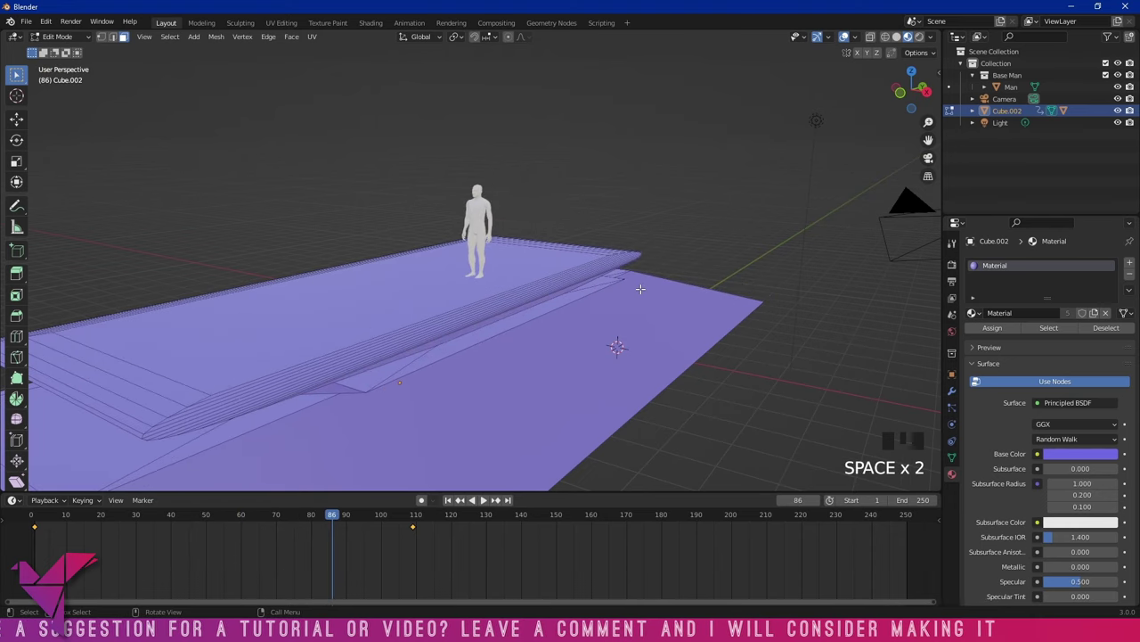
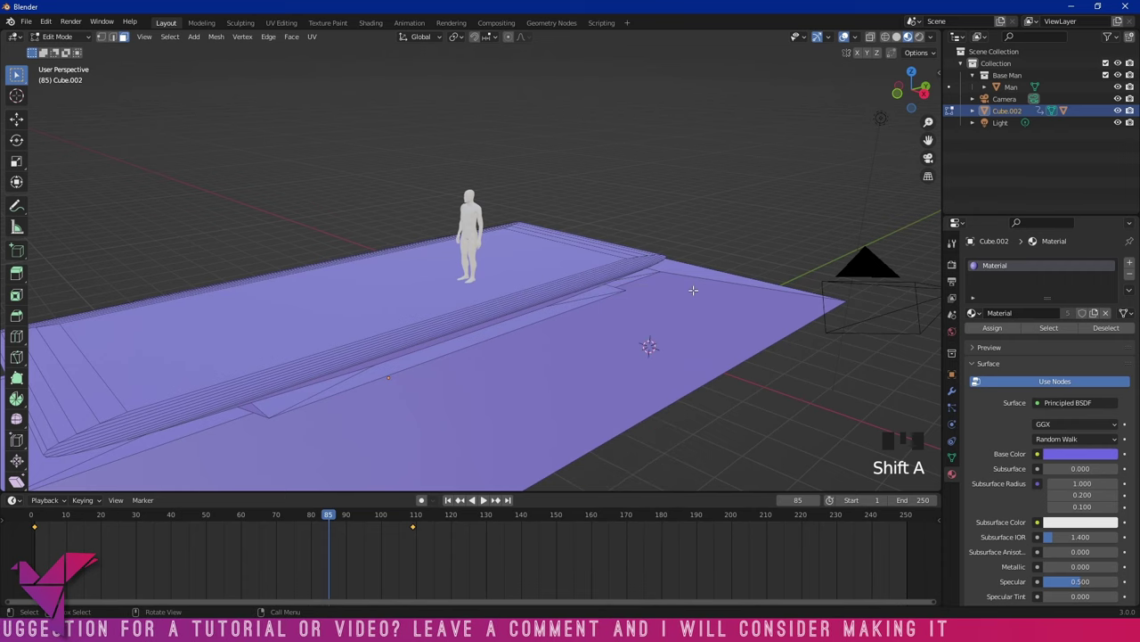
left_click_drag(646, 347, 770, 433)
key("shift+a")
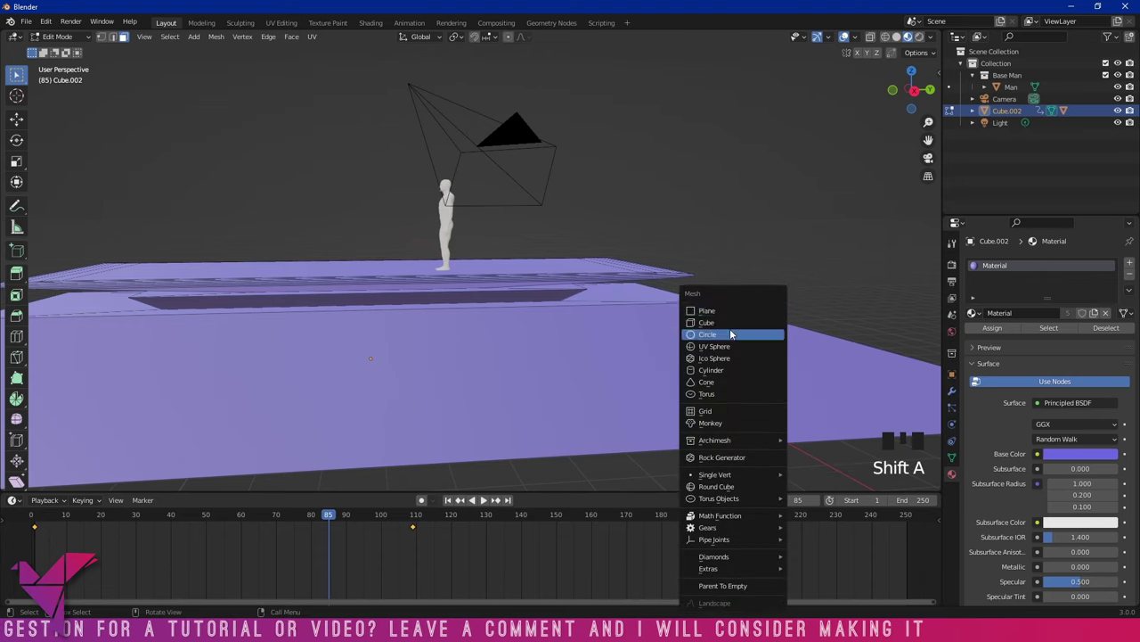
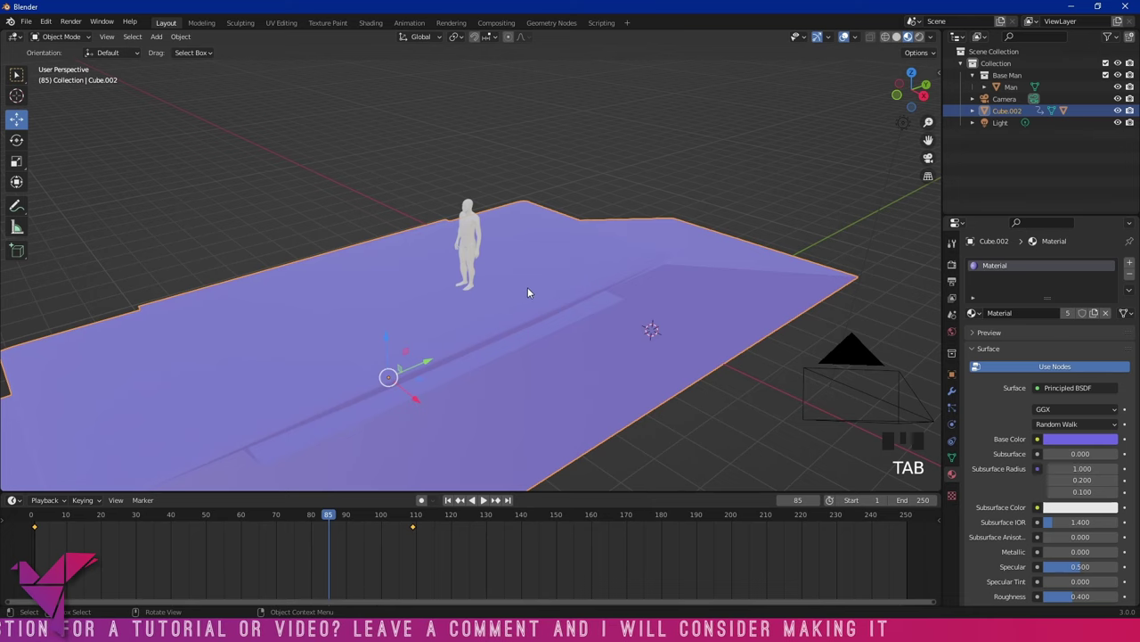
left_click(505, 301)
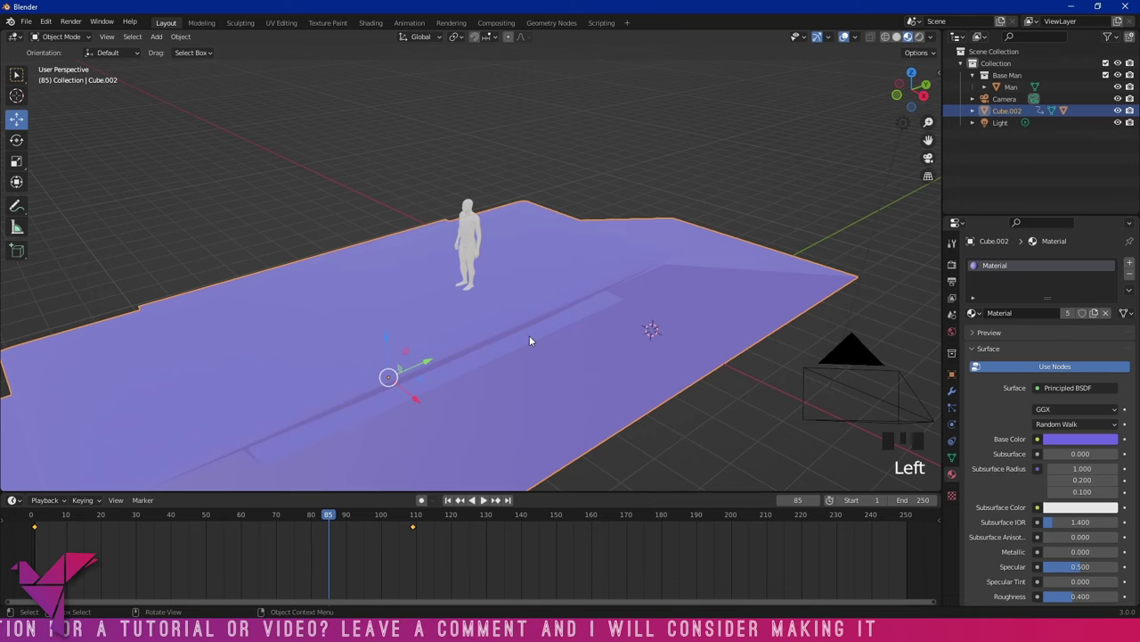
left_click(473, 263)
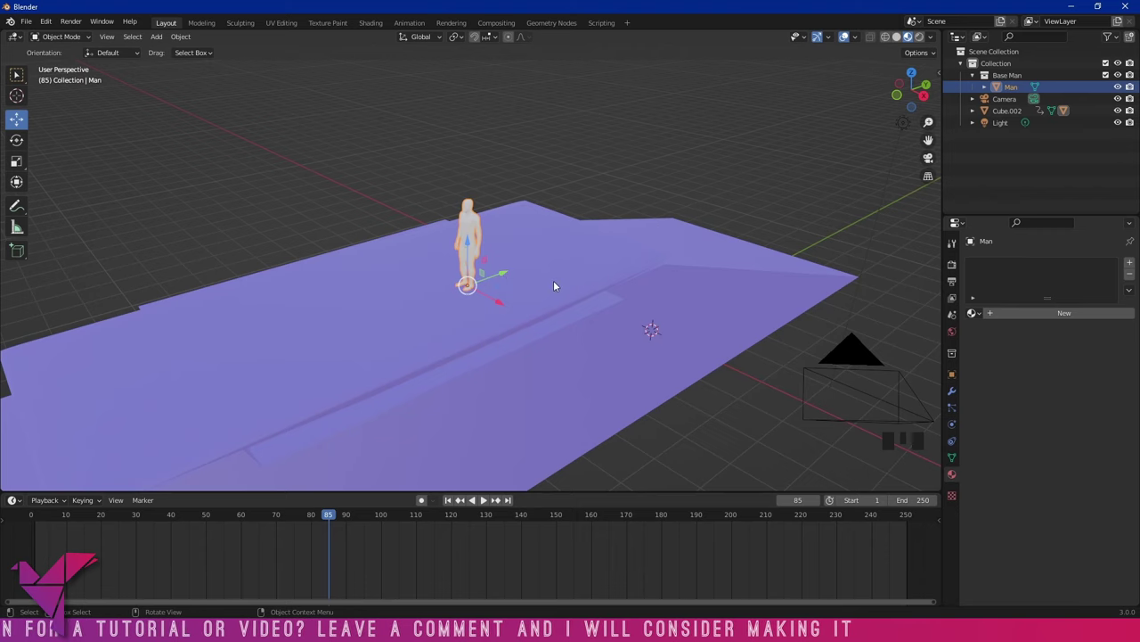
key("shift+s")
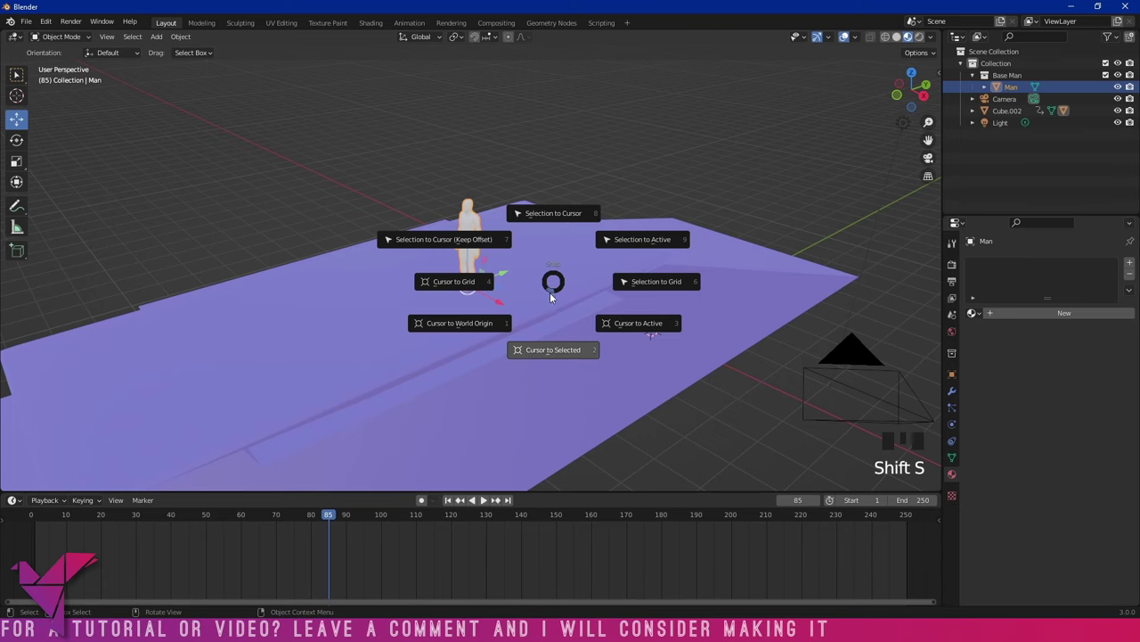
left_click_drag(562, 321, 616, 320)
scroll("up", 3)
key("shift+a")
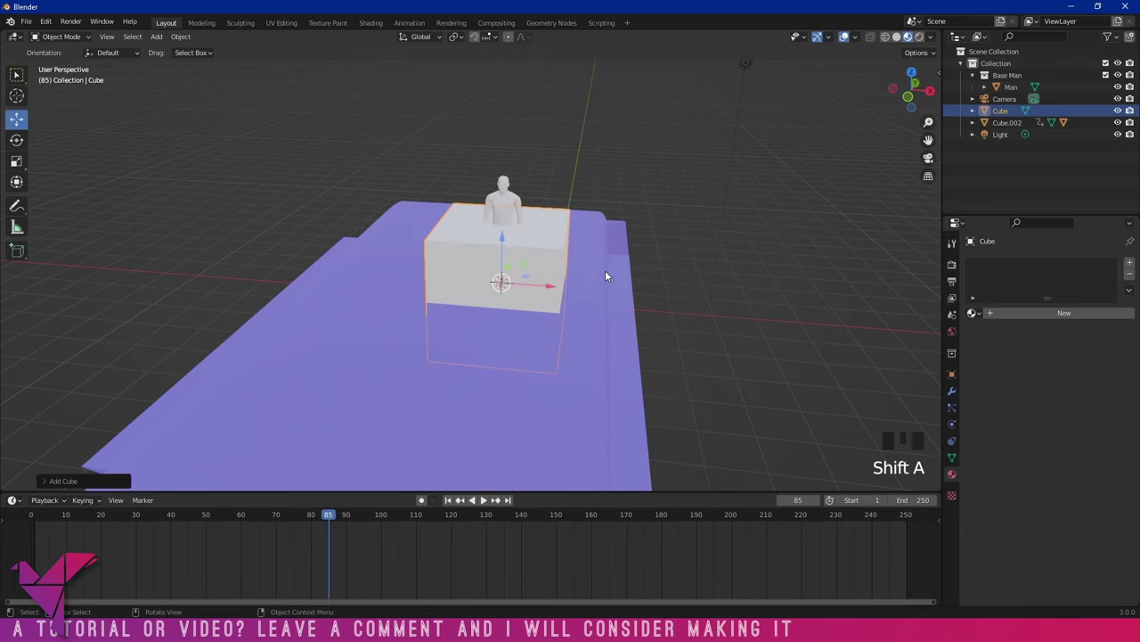
left_click_drag(604, 272, 554, 267)
scroll("up", 3)
scroll("down", 3)
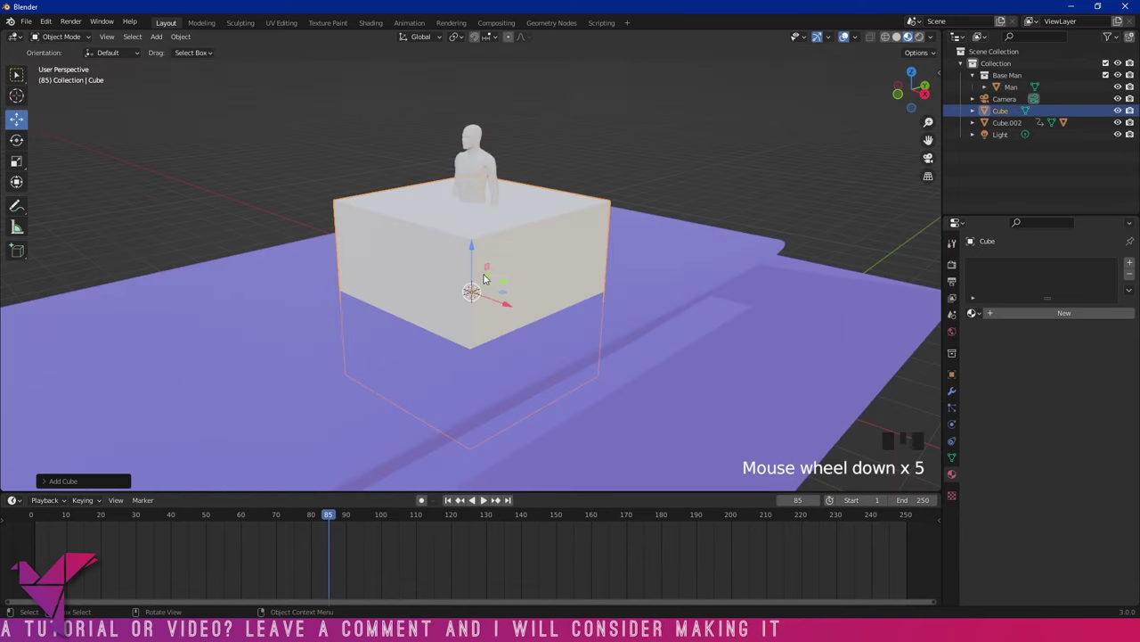
key("Delete")
key("shift+s")
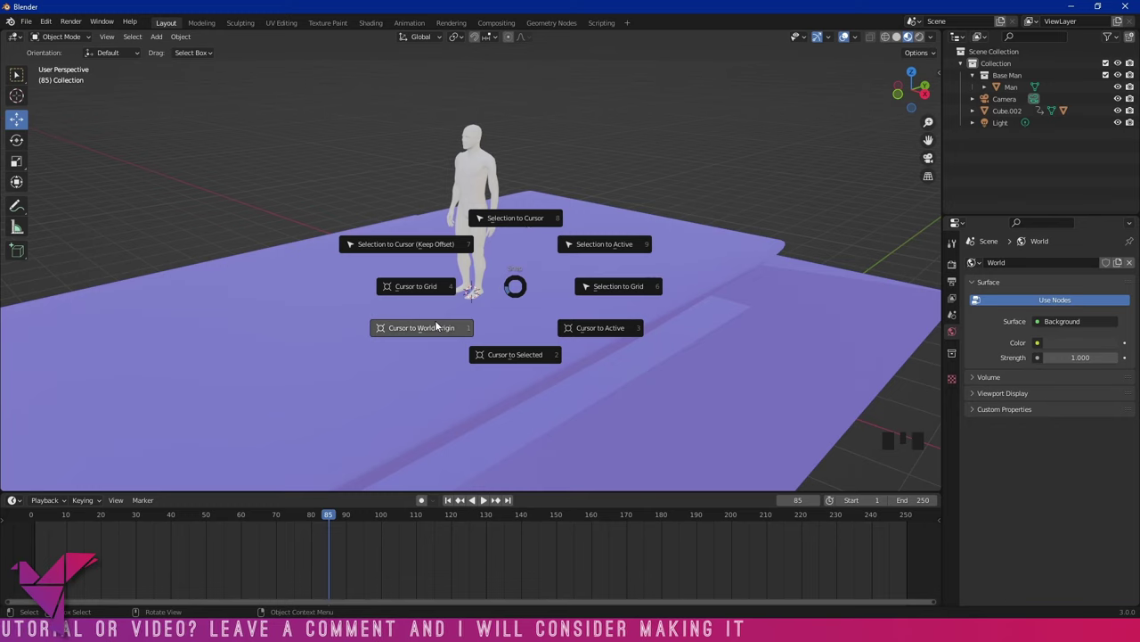
scroll("down", 3)
left_click_drag(616, 310, 620, 328)
scroll("up", 3)
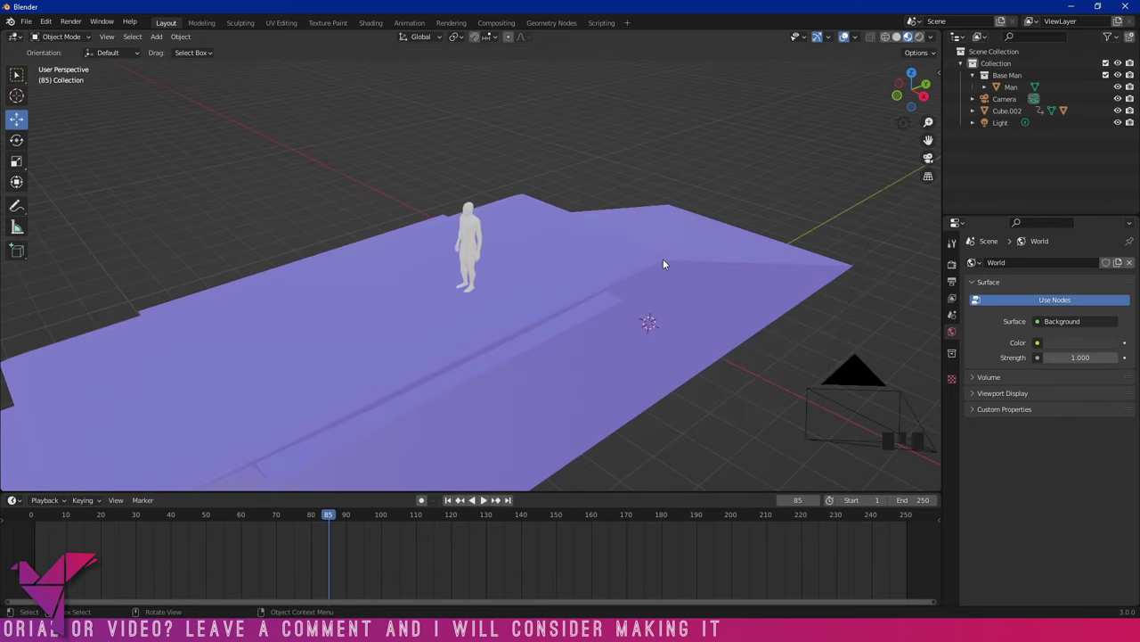
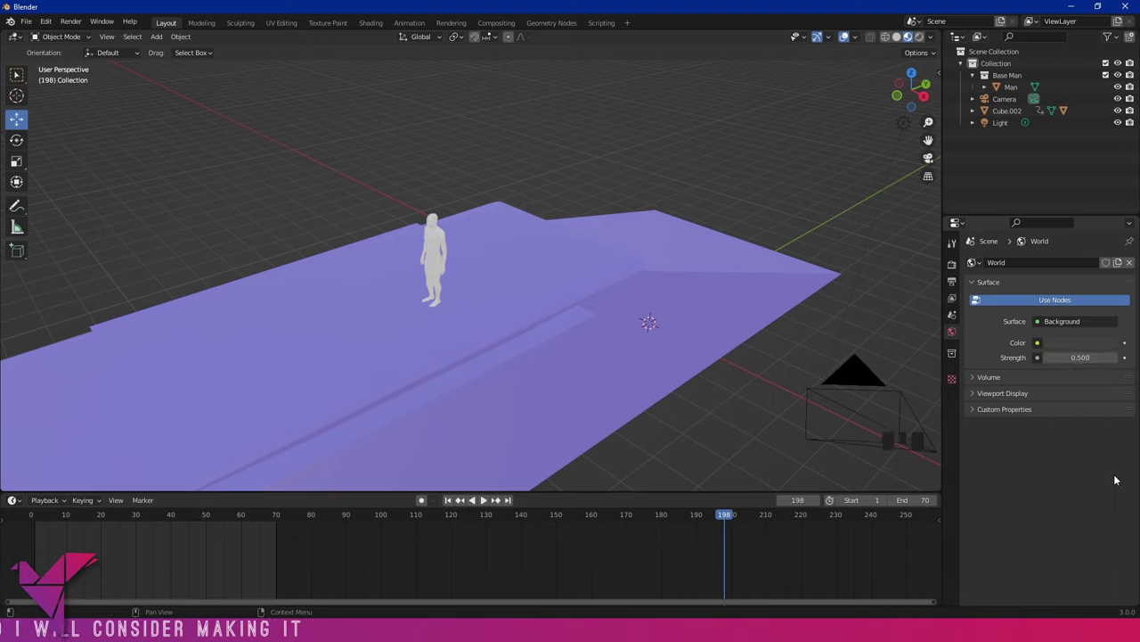
Reach the Output Properties format panel (1920×1080, 24 fps) and begin editing Resolution X
left_click(958, 265)
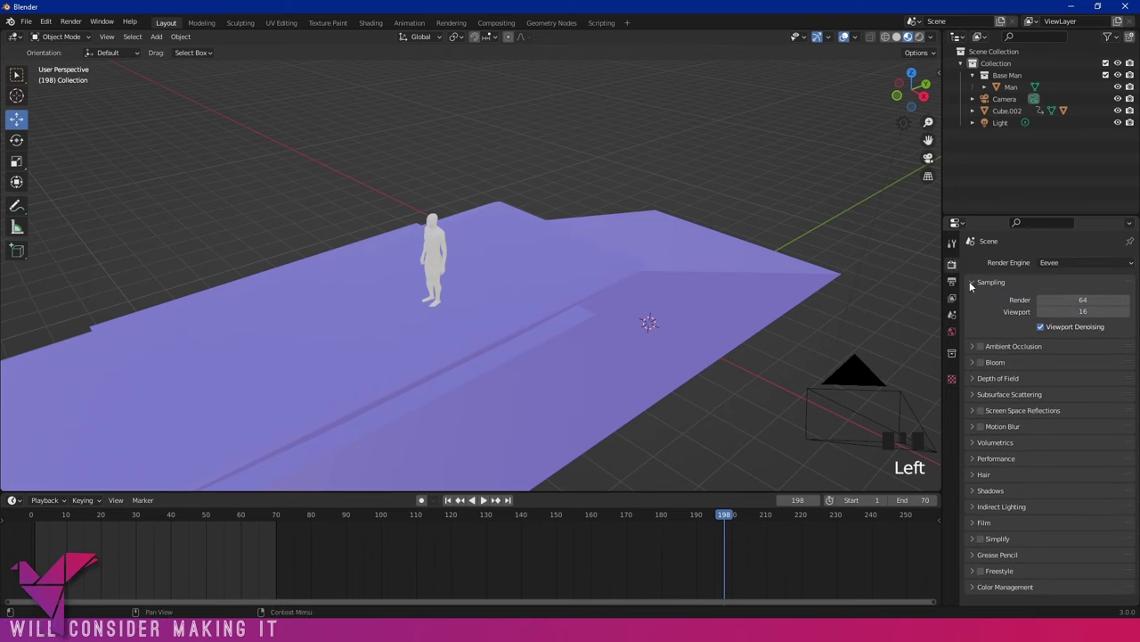
left_click(960, 244)
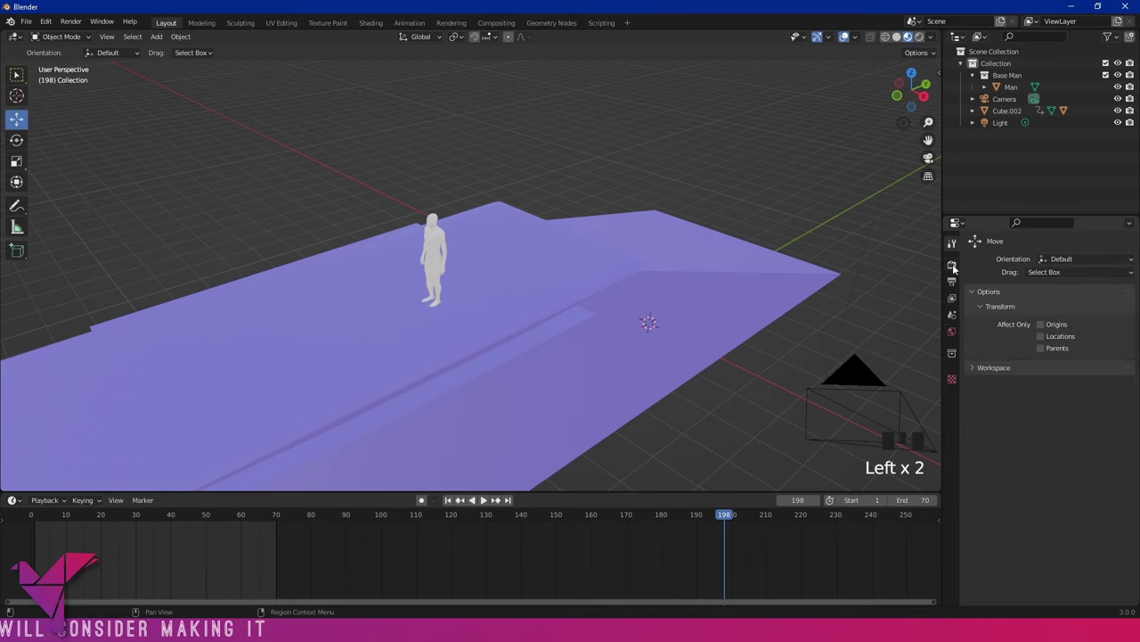
left_click(957, 271)
left_click(953, 283)
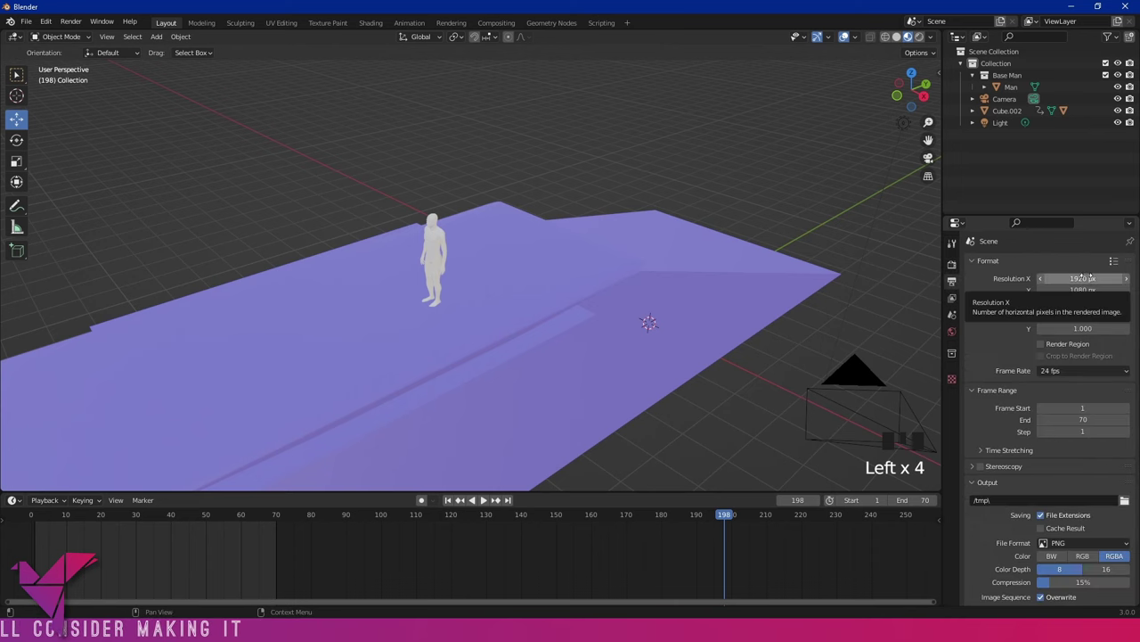